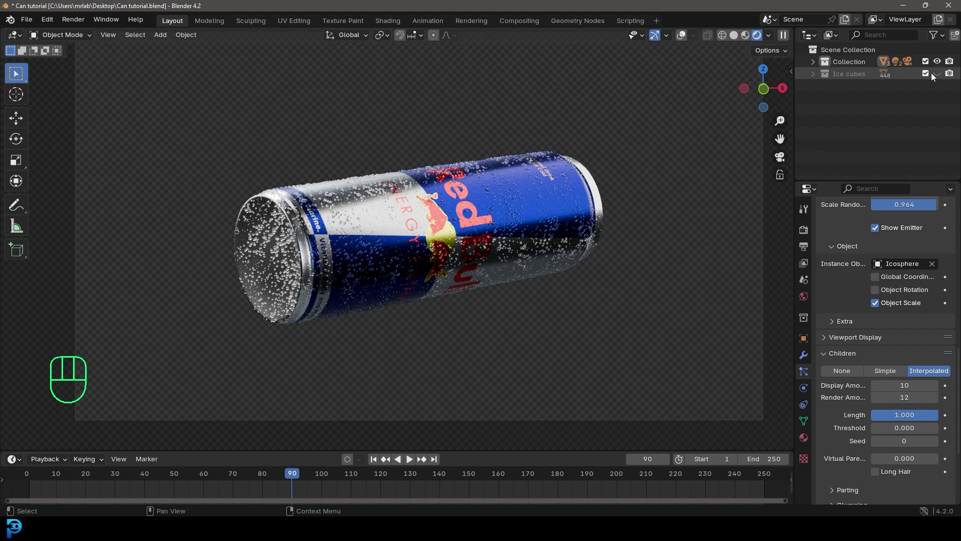
Step: Show the Ice cubes collection, check the can through the camera, and save as 'Can tutorial.blend'
left_click(942, 78)
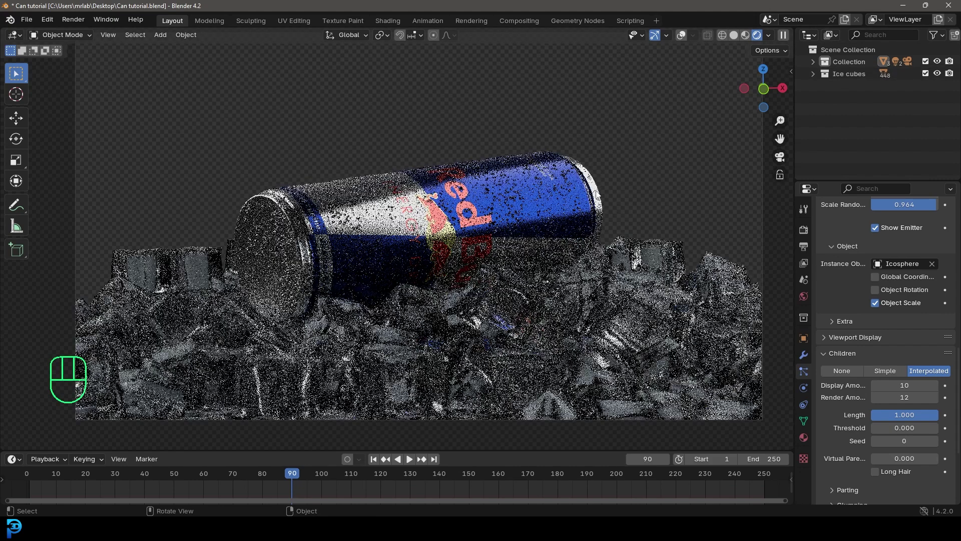
key("z")
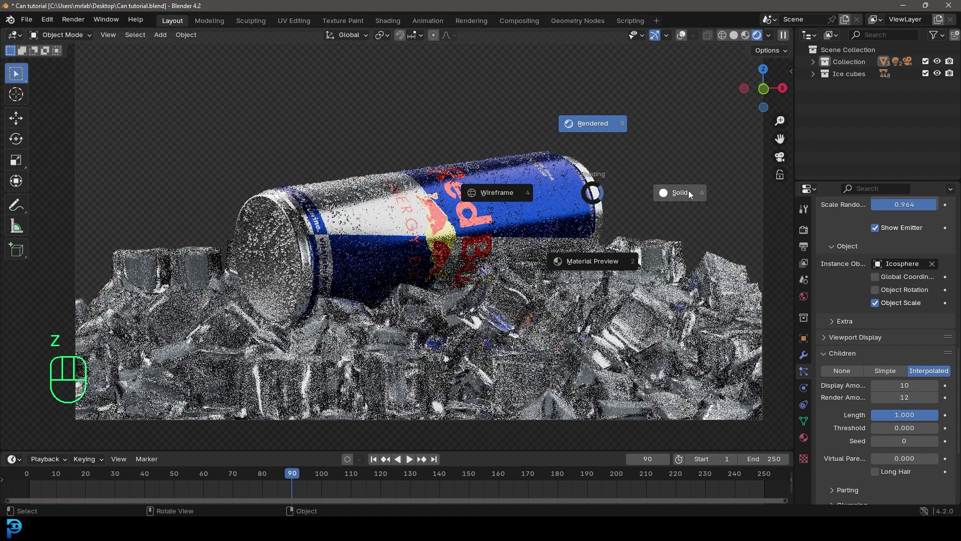
left_click_drag(537, 243, 503, 264)
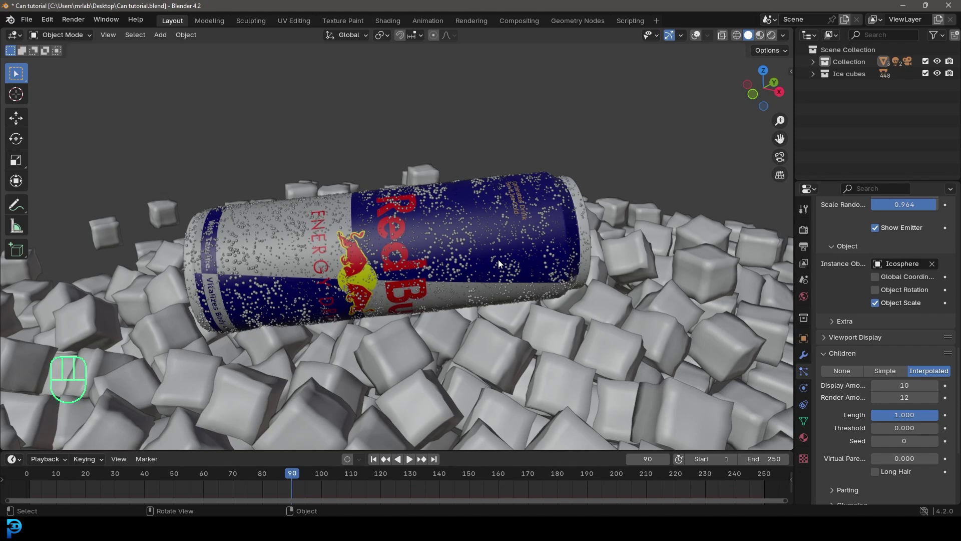
key("KP_0")
key("ctrl+s")
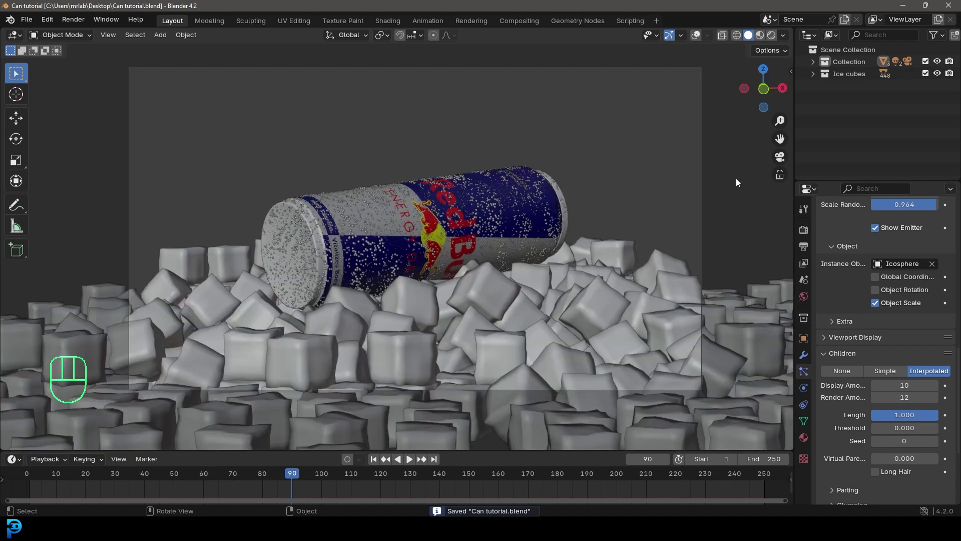
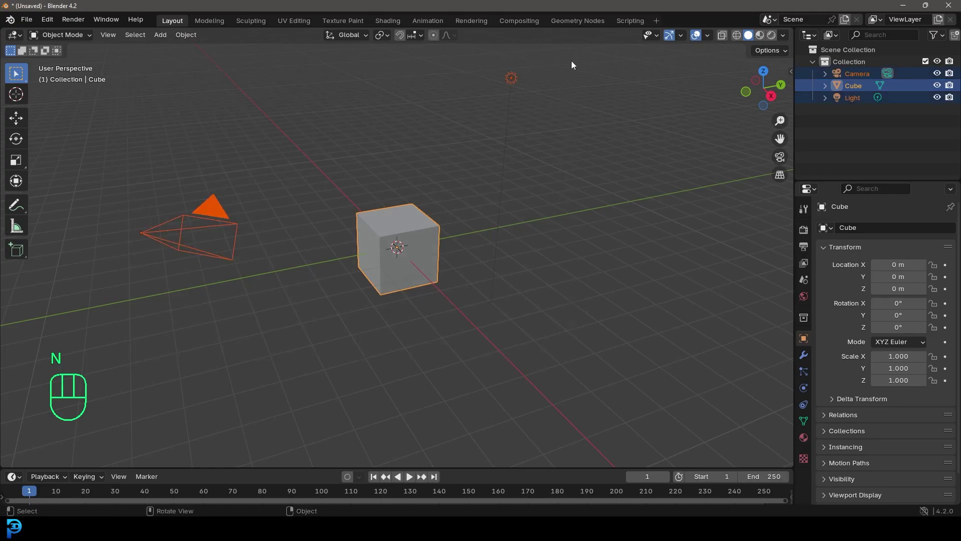
Step: Delete the default camera, cube and light and add a cylinder at the origin
key("Delete")
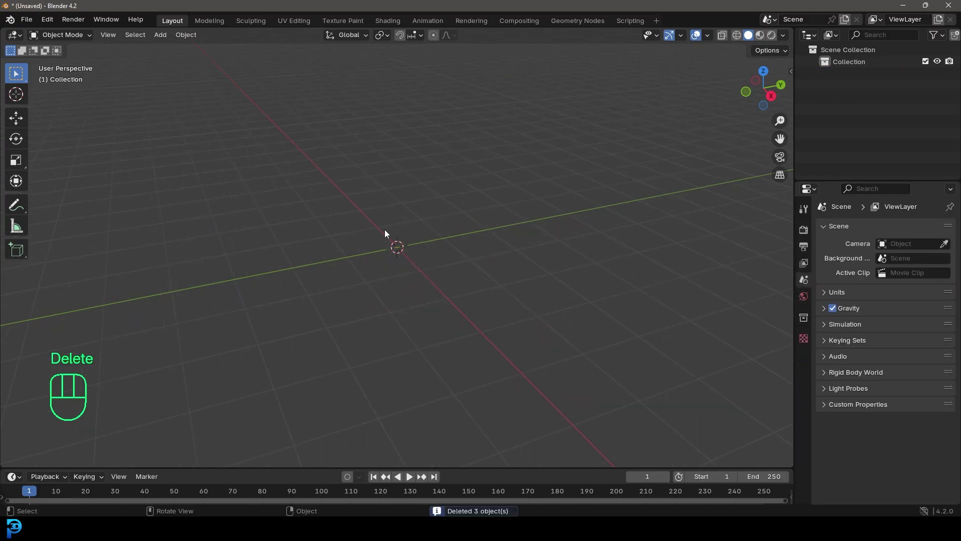
key("shift+a")
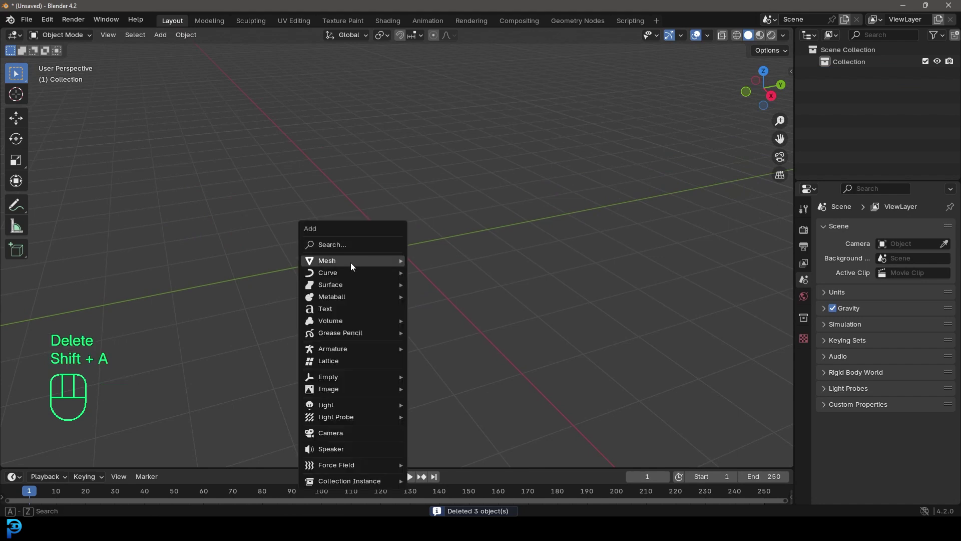
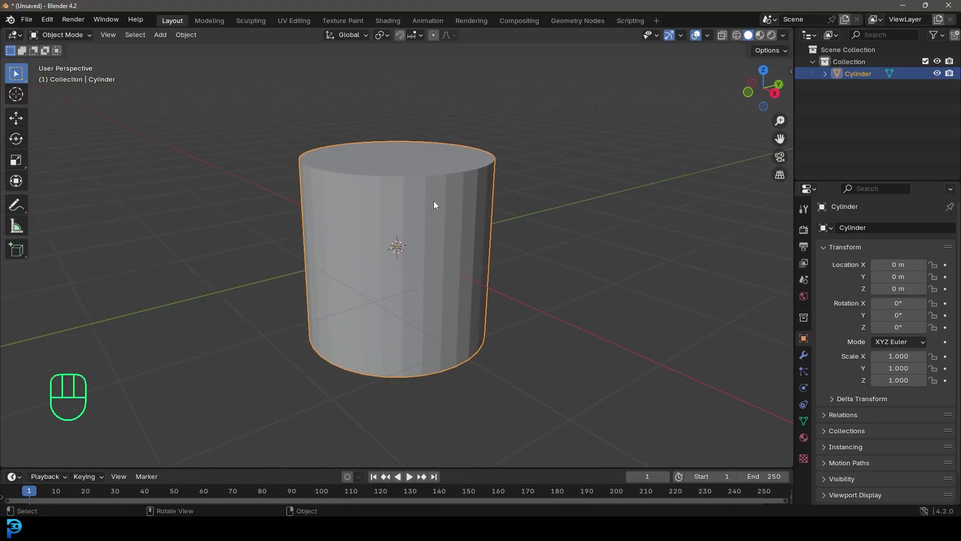
key("n")
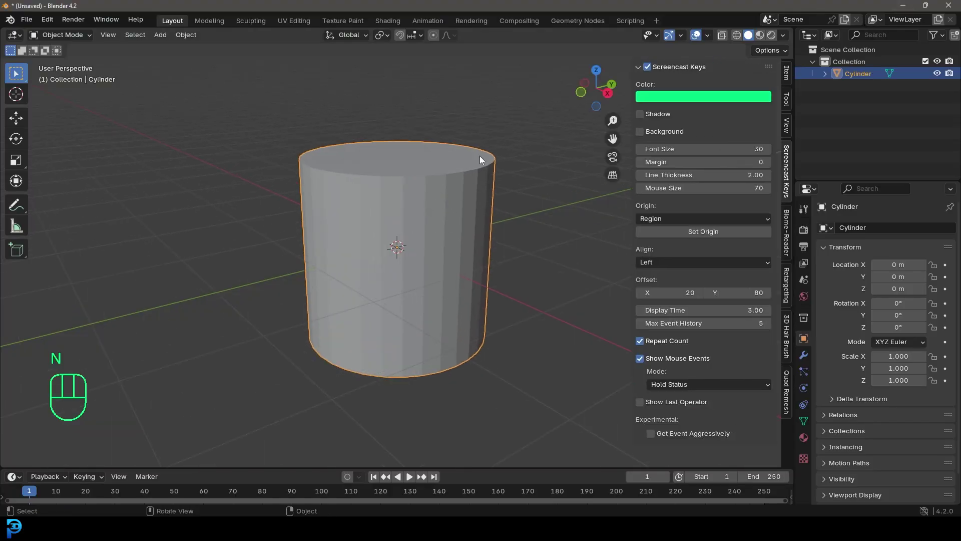
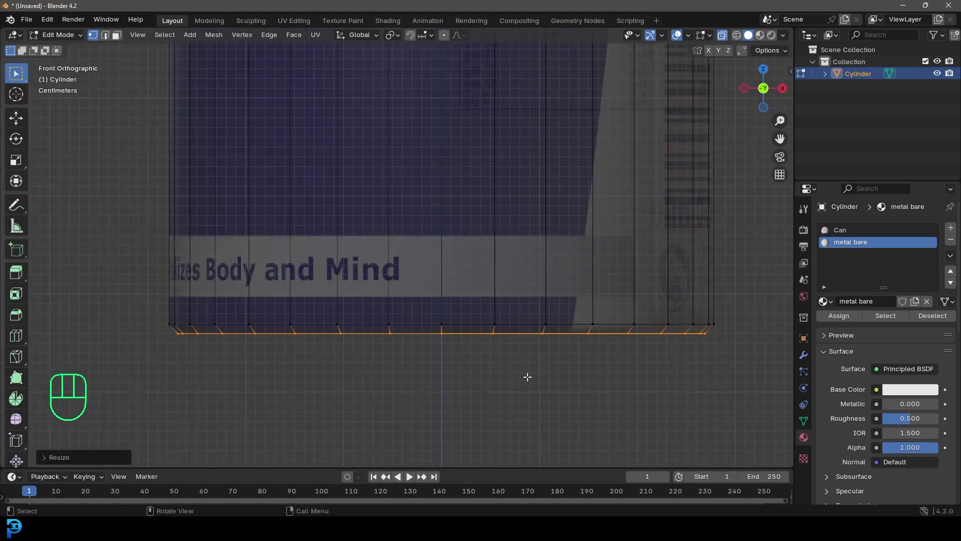
Step: Extrude, scale, bevel and inset the bottom loop into a recessed, ringed can base
key("e")
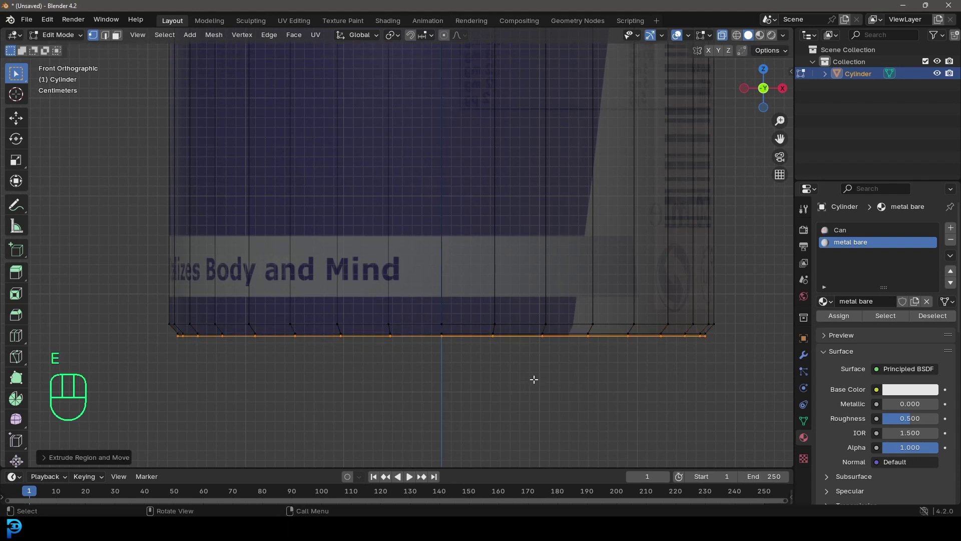
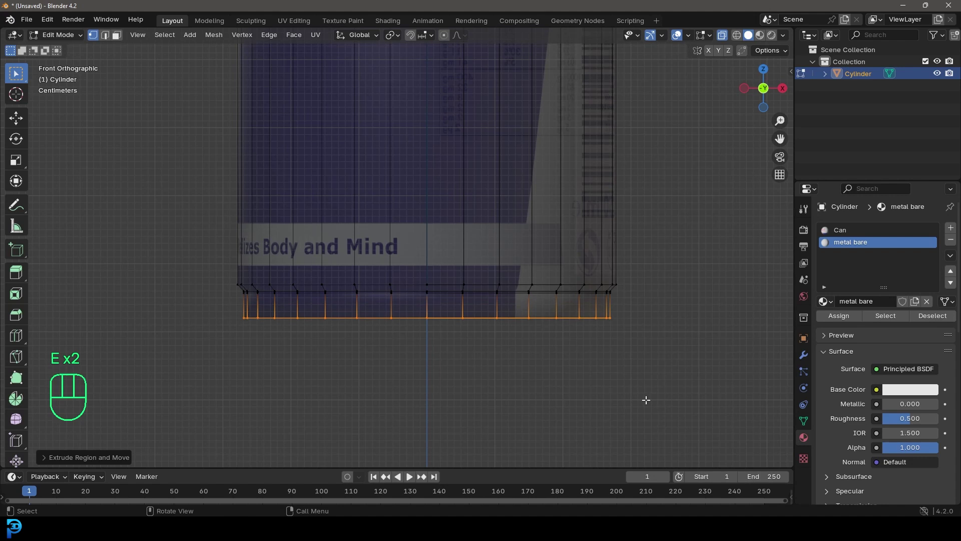
key("s")
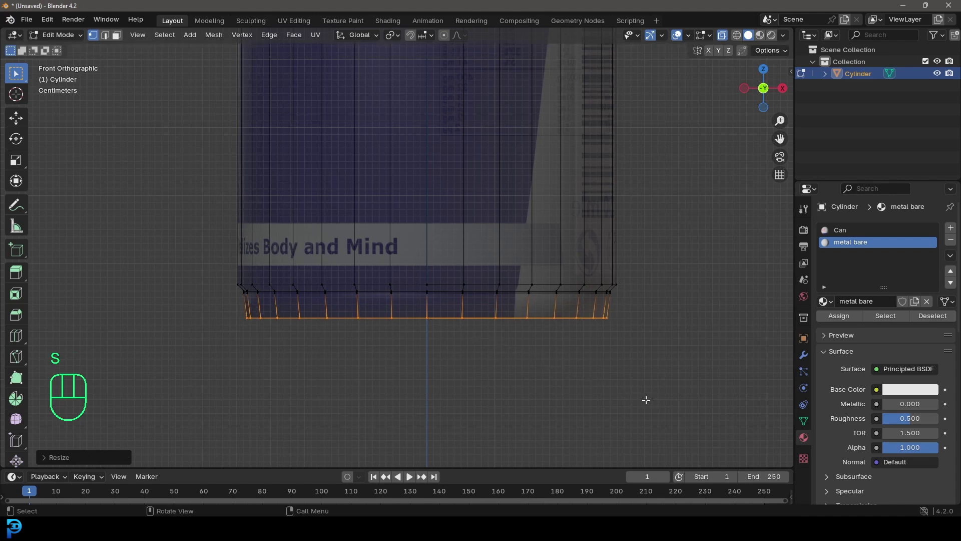
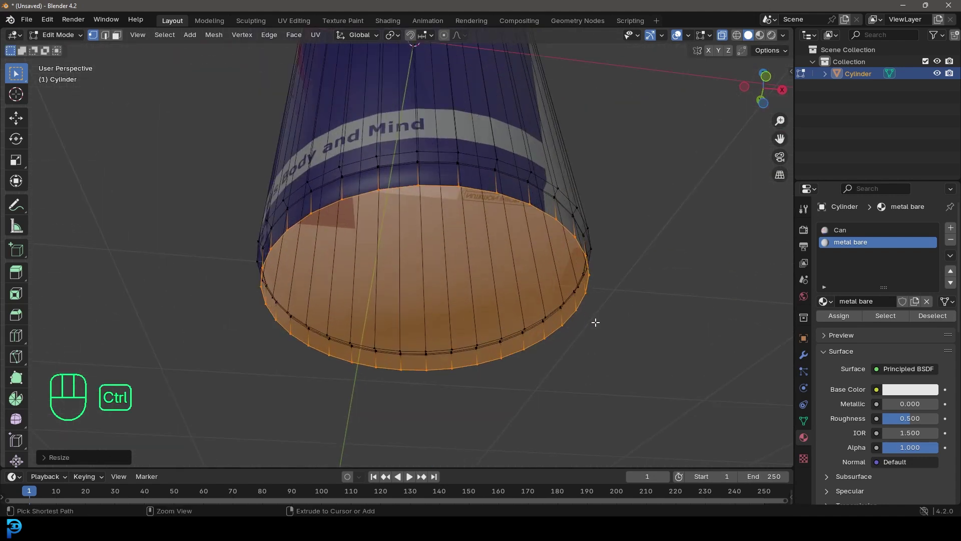
key("ctrl+b")
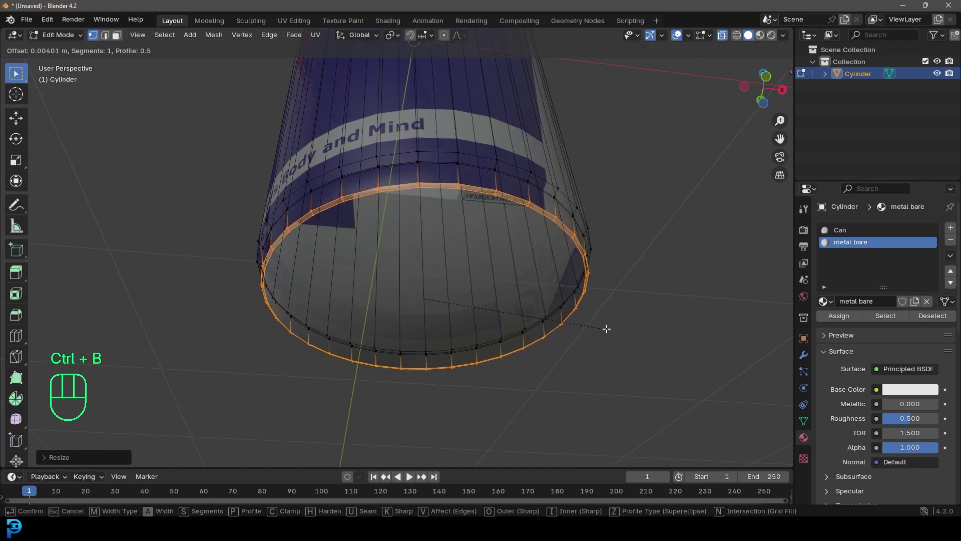
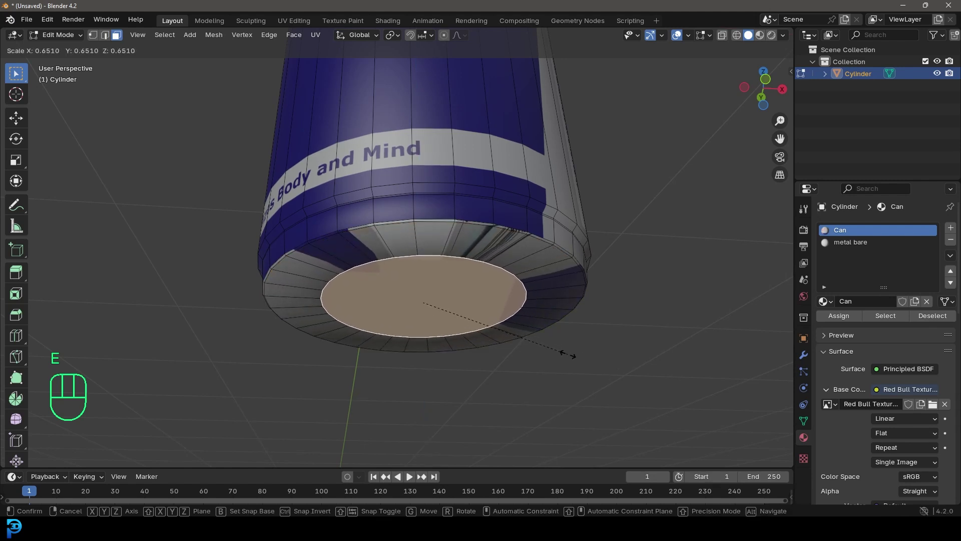
key("g")
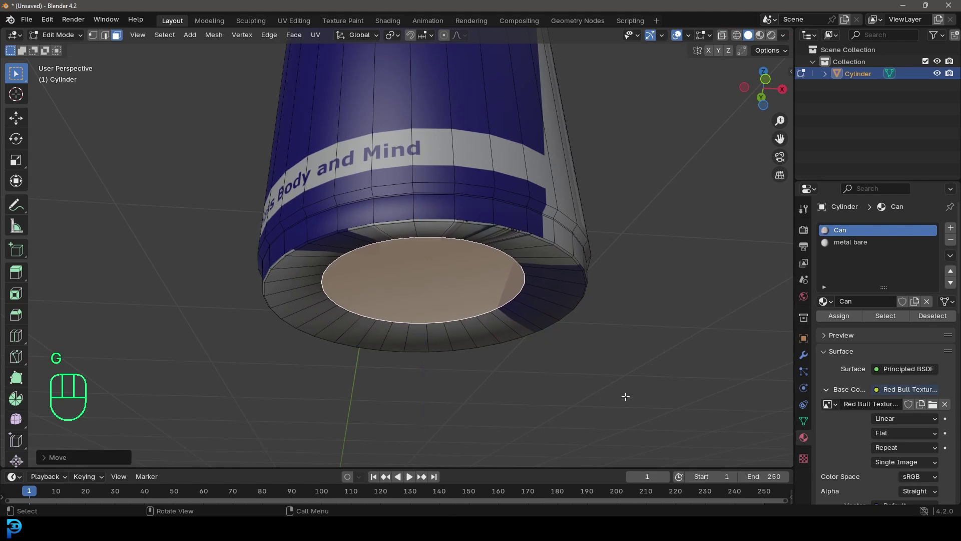
key("ctrl+b")
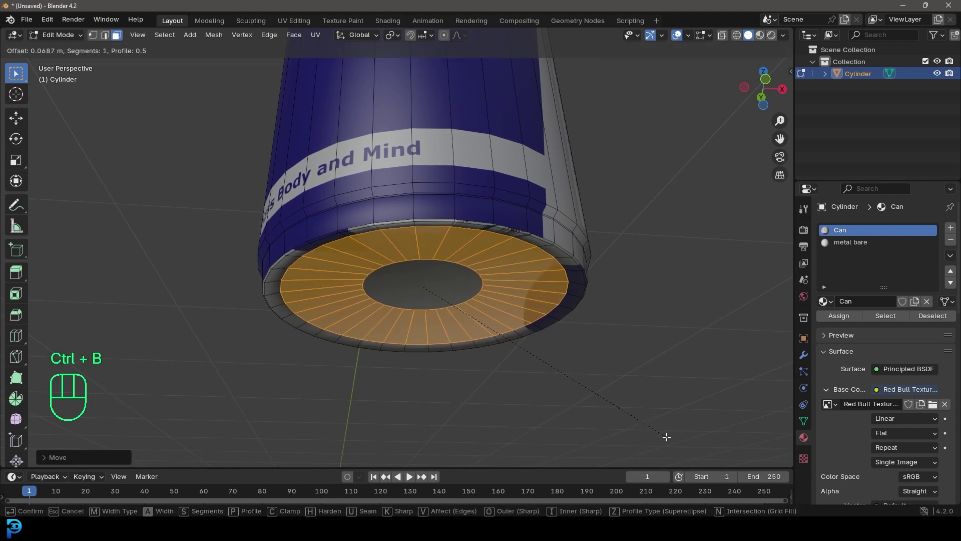
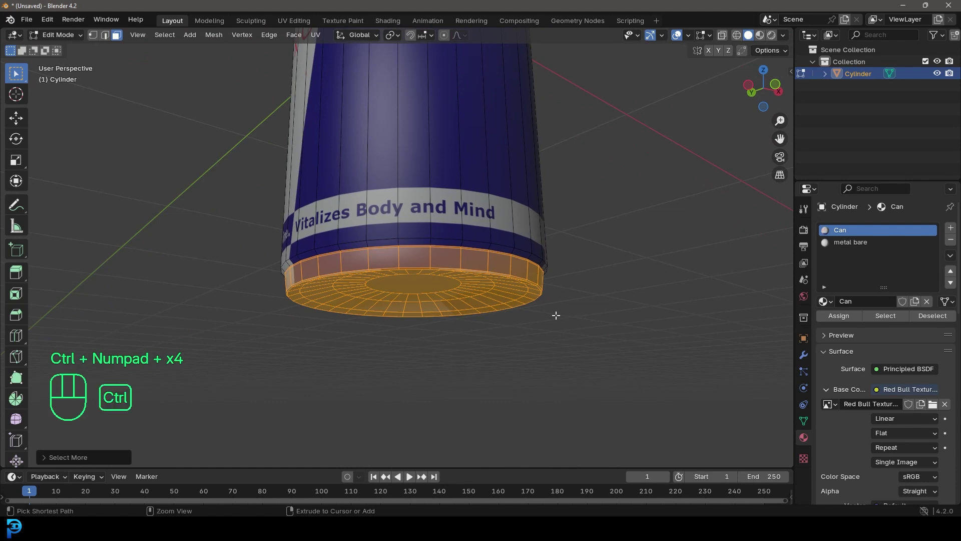
Step: Select the whole bottom rim and assign it the metal bare material
key("ctrl+KP_Add")
left_click(863, 245)
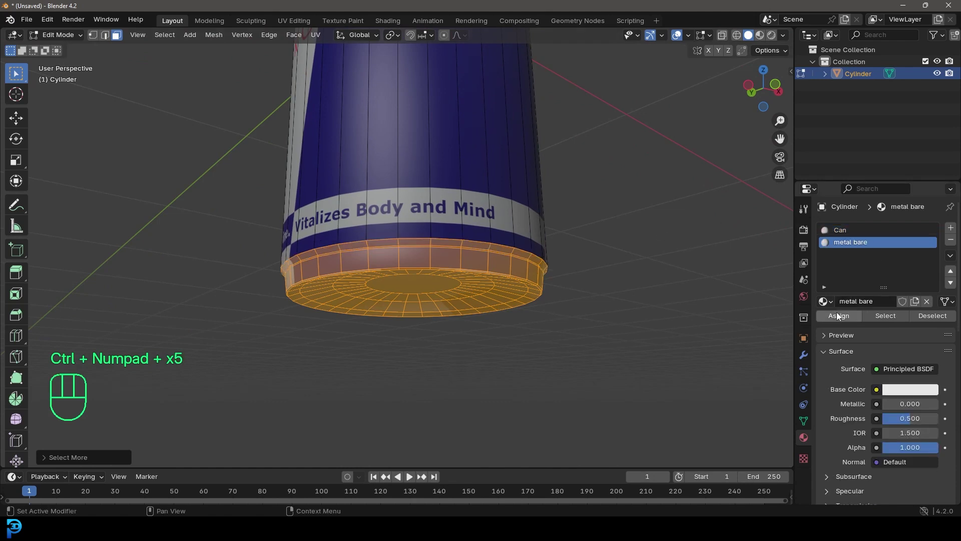
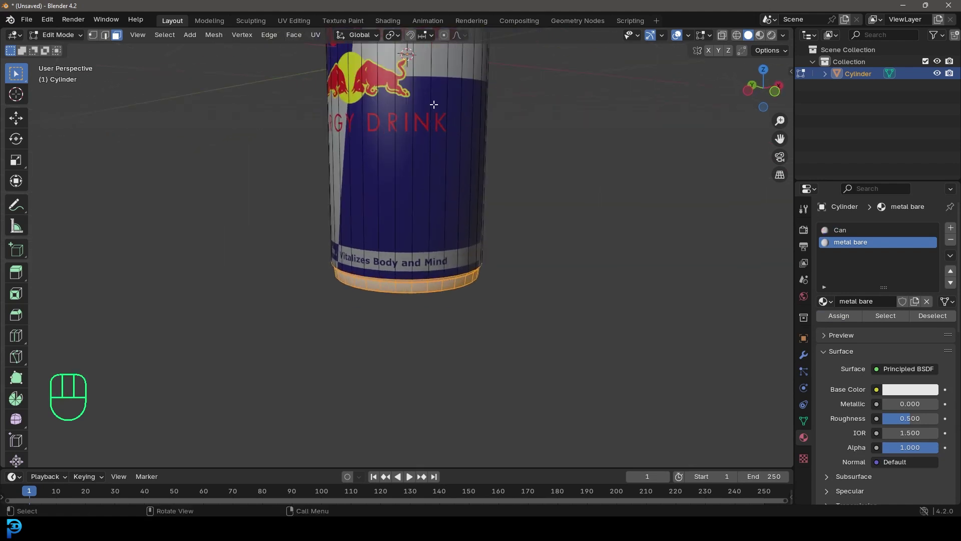
Step: Loop-cut near the top, then extrude and scale it into a tapered neck with a thin lip
key("ctrl+r")
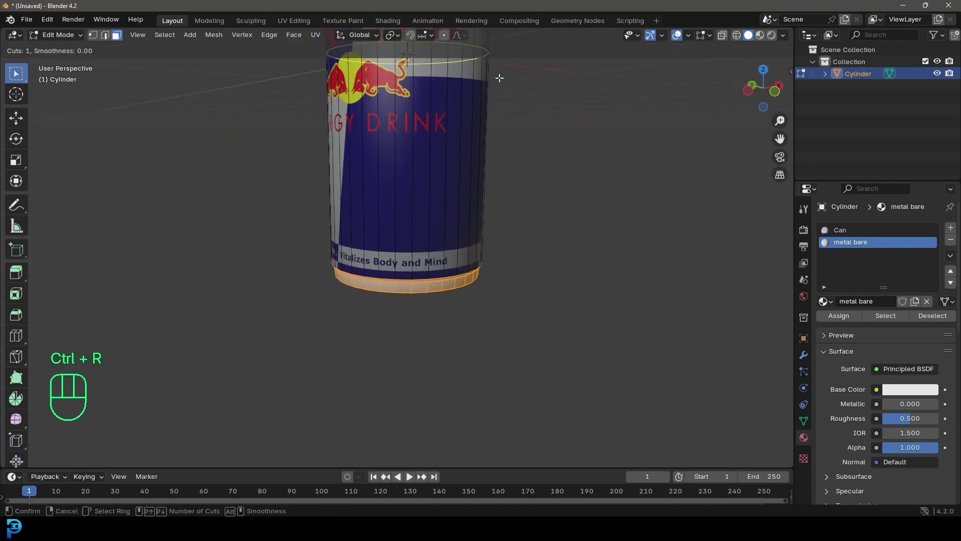
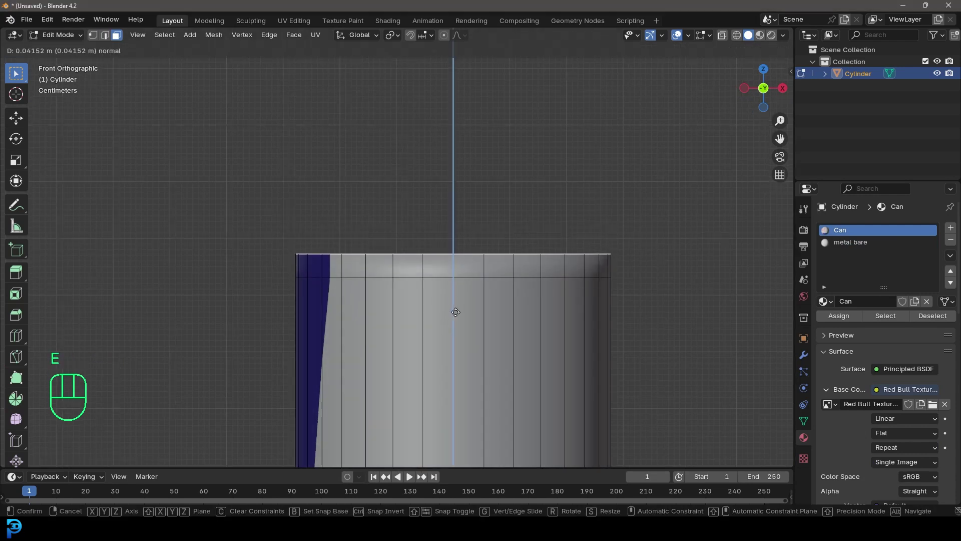
key("e")
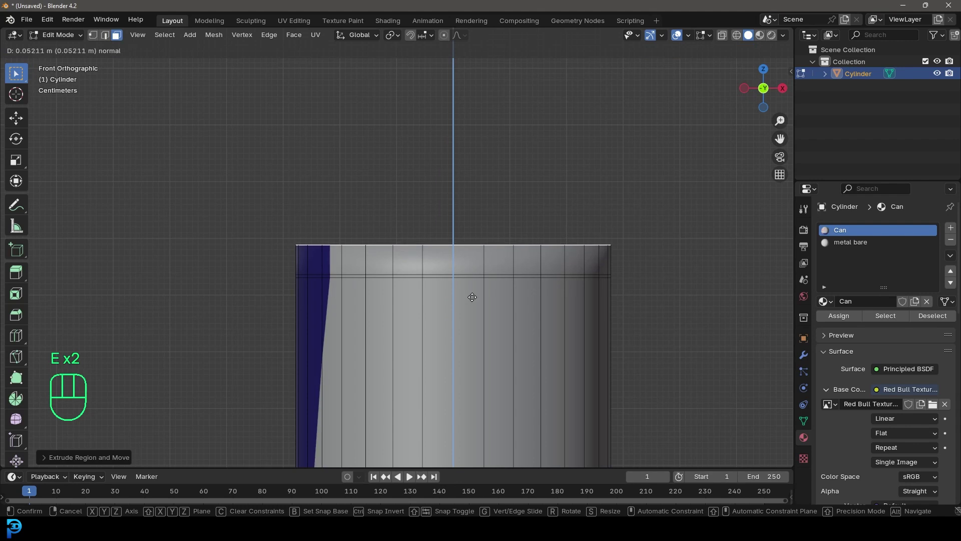
key("s")
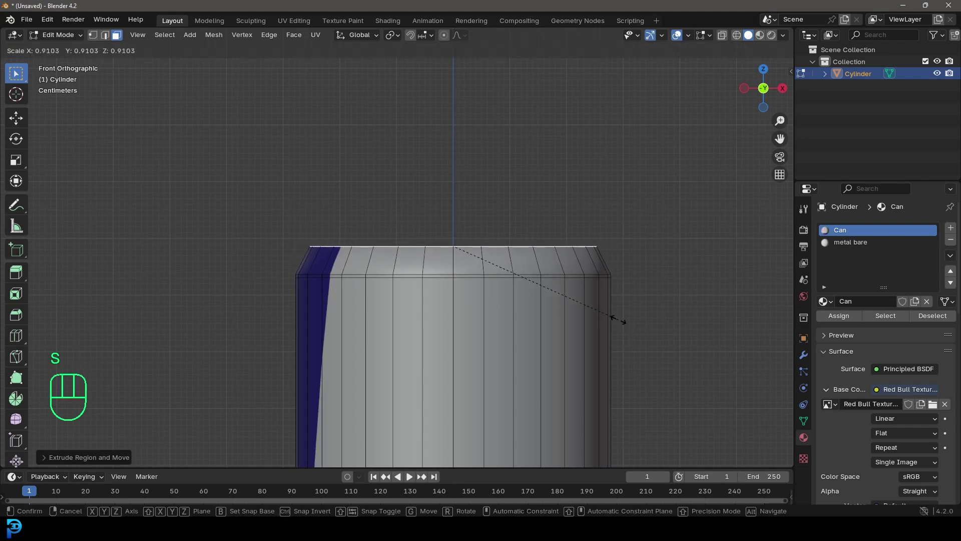
key("e")
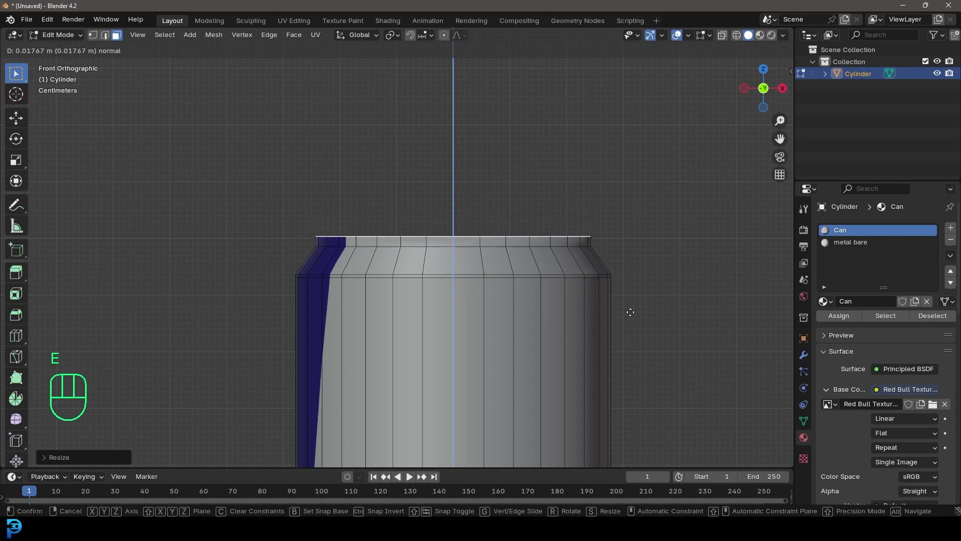
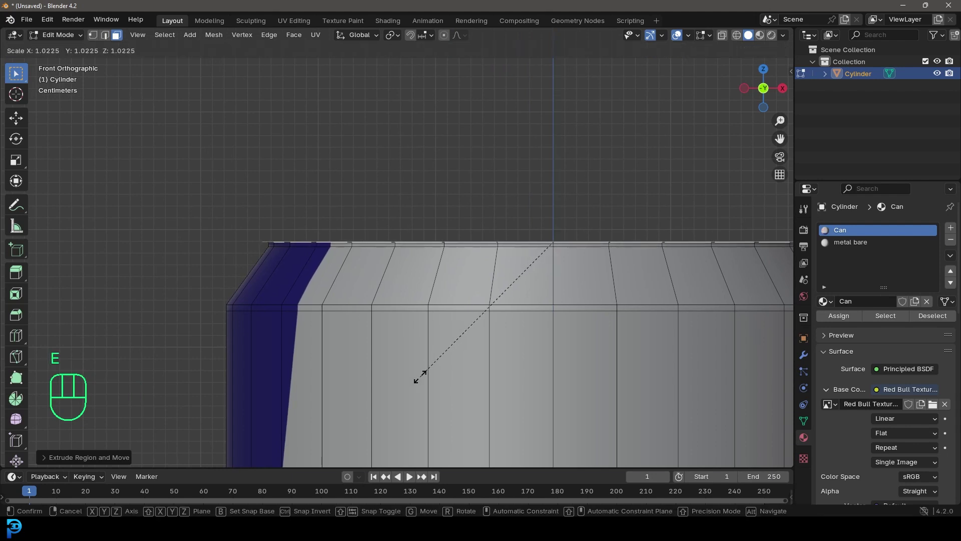
key("e")
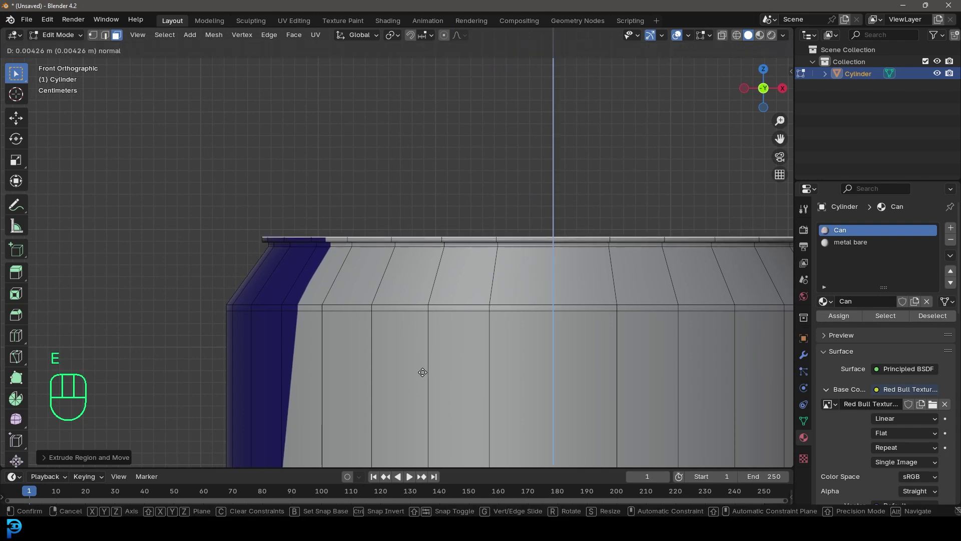
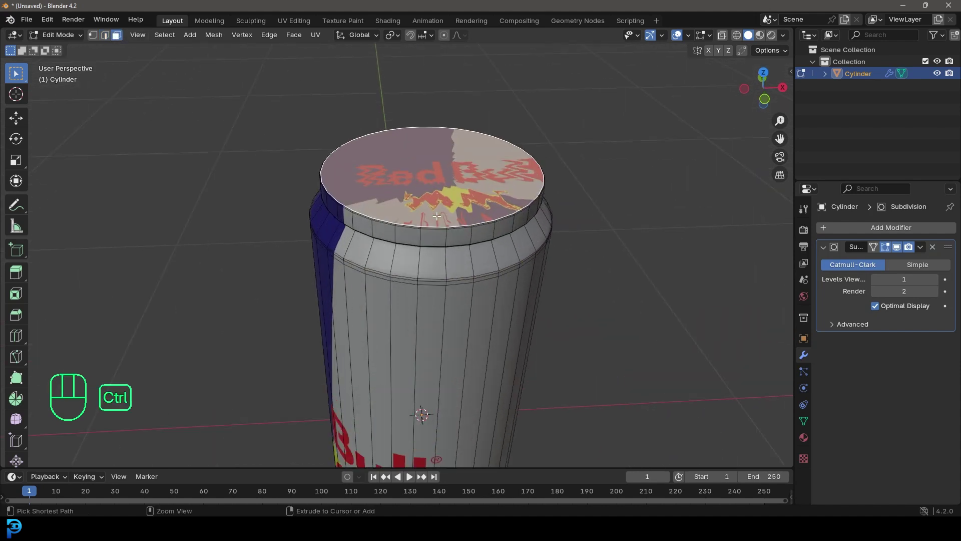
Step: Grow the selection to cover the lid's raised rim band
key("ctrl+KP_Add")
key("ctrl+KP_Add")
key("ctrl+KP_Add")
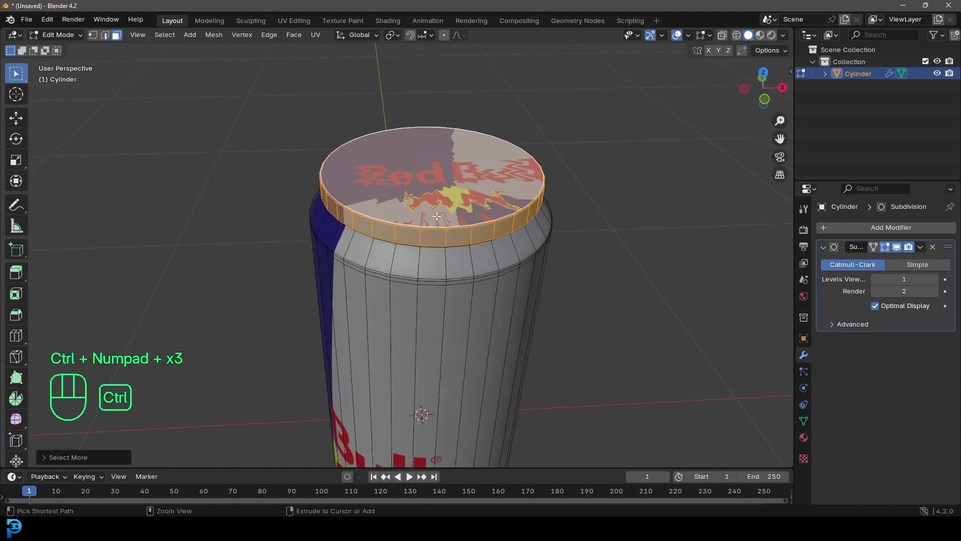
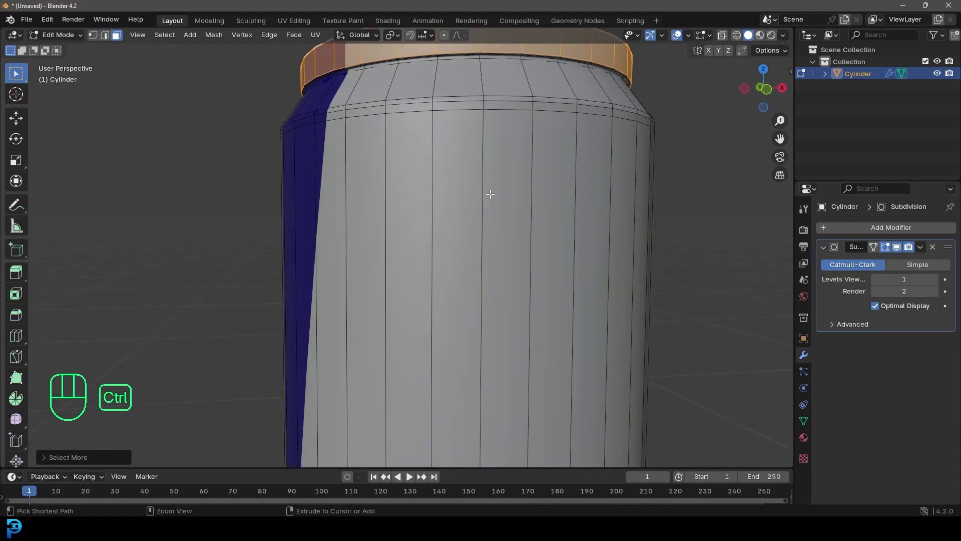
key("ctrl+KP_Add")
key("ctrl+KP_Add")
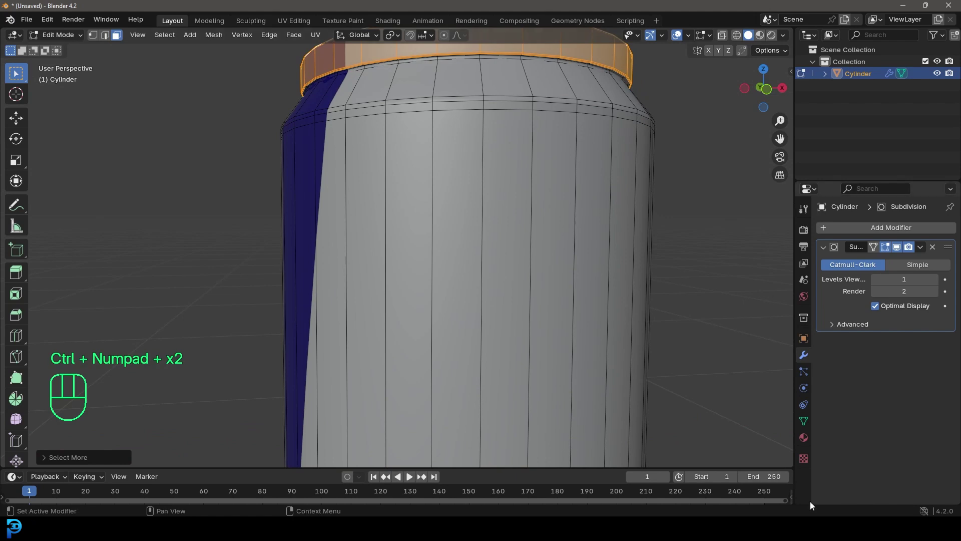
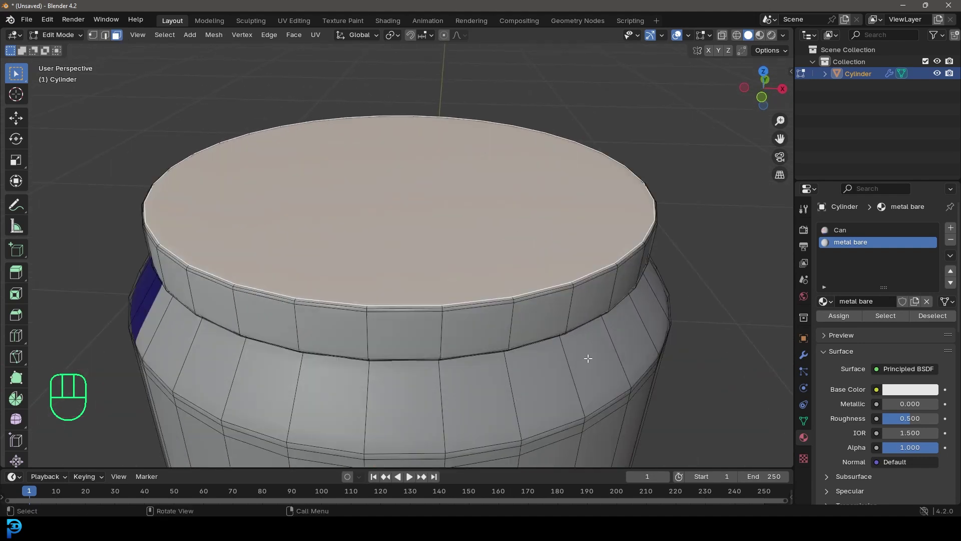
Step: Inset the top face, sink it into the can, and inset the sunken lid again
key("i")
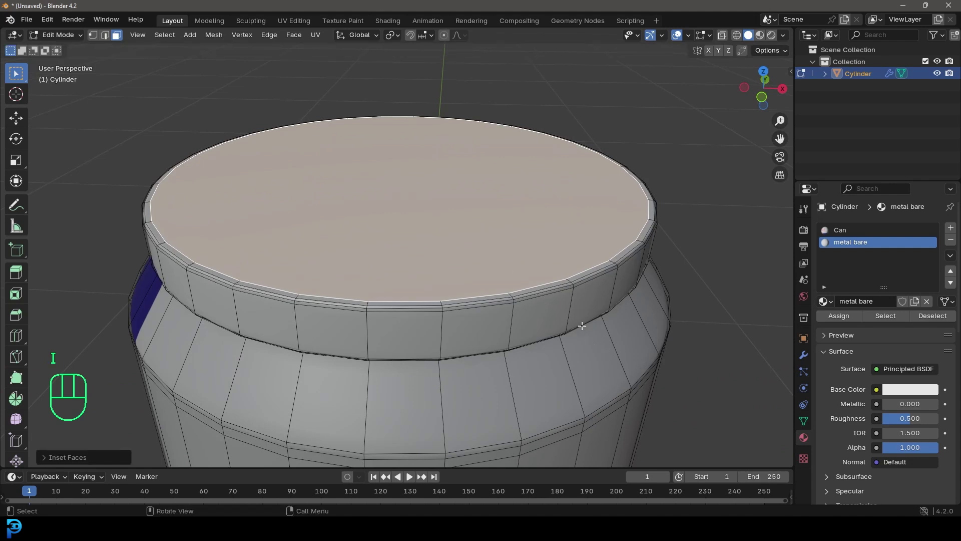
key("e")
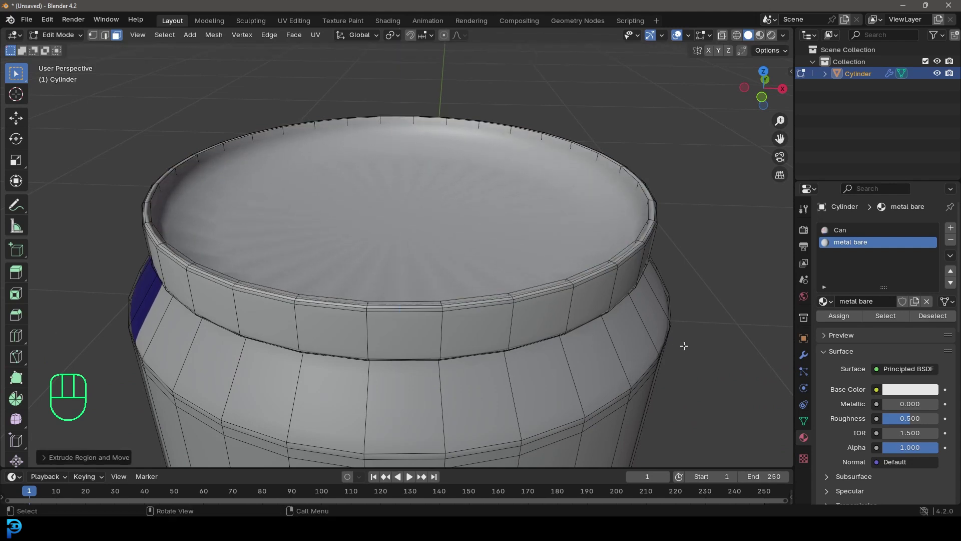
key("i")
key("e")
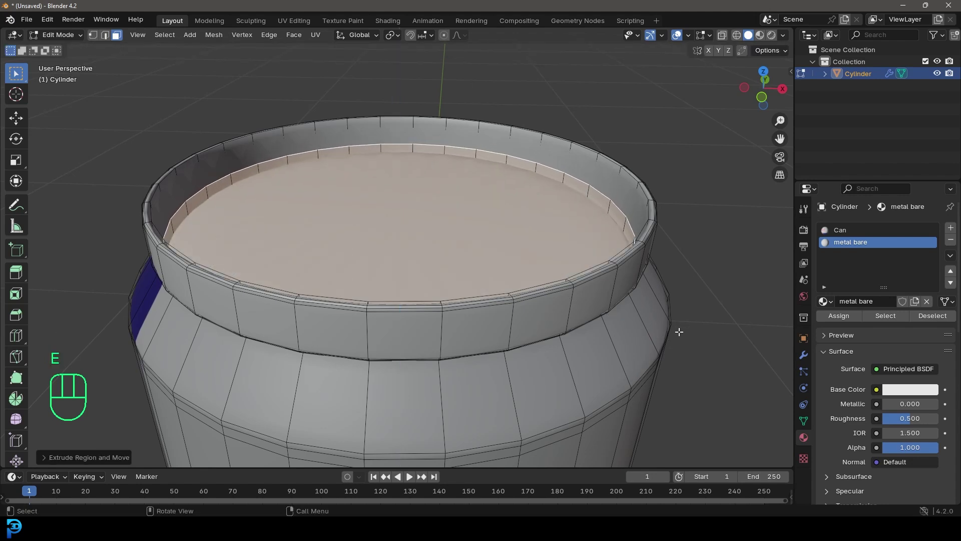
Step: Bevel the inner lid edge with 2 segments and return to Object Mode on the whole can
key("ctrl+b")
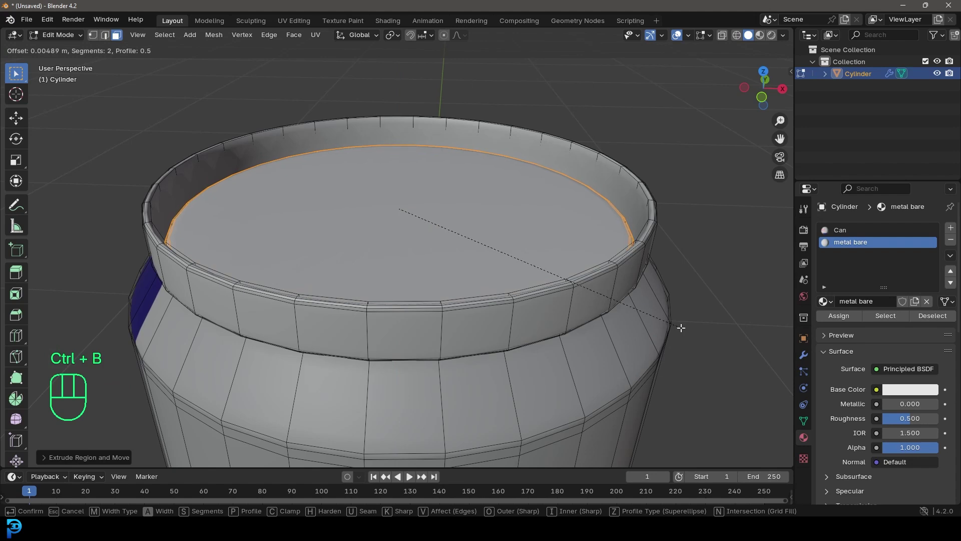
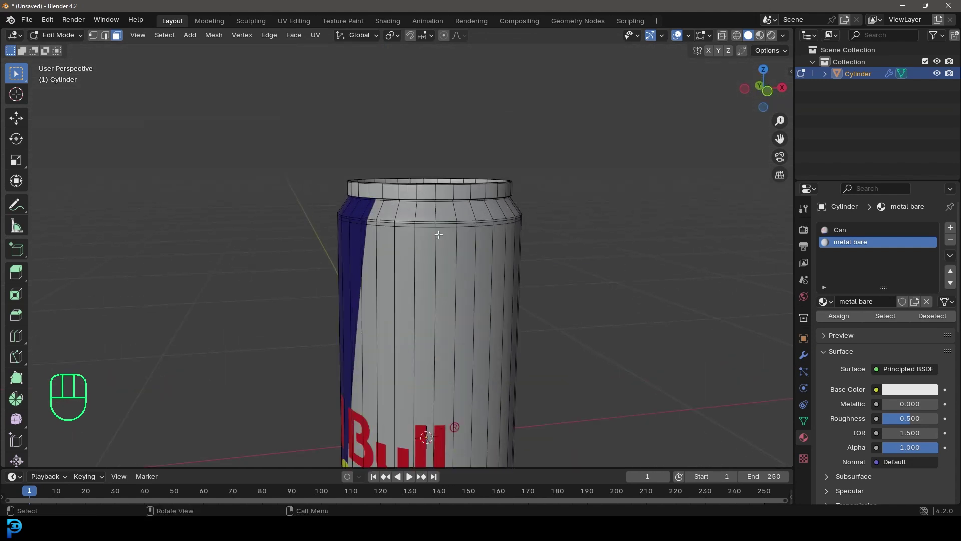
key("Tab")
left_click_drag(439, 300, 441, 243)
Step: In front view, lift the can onto the ground and rotate its logo to face front
key("KP_1")
left_click_drag(422, 274, 414, 309)
key("g")
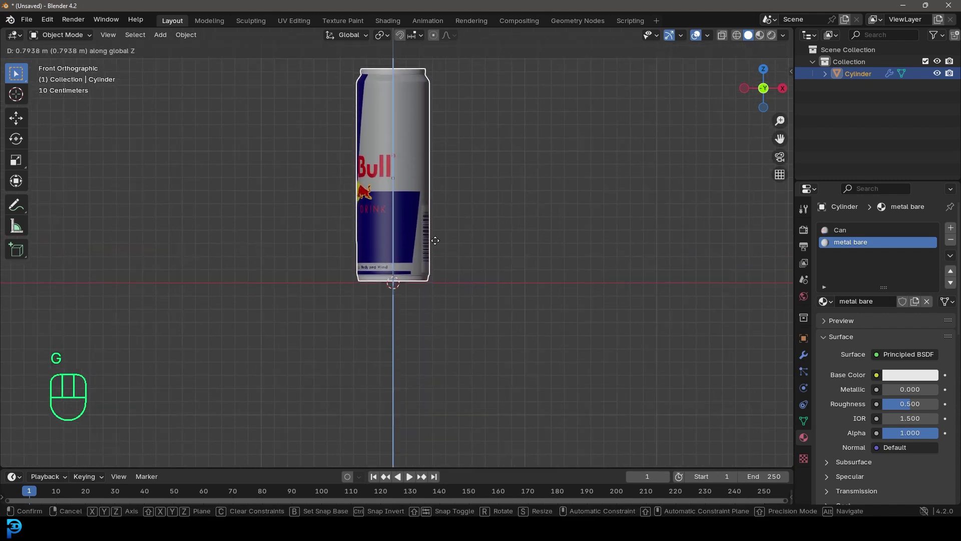
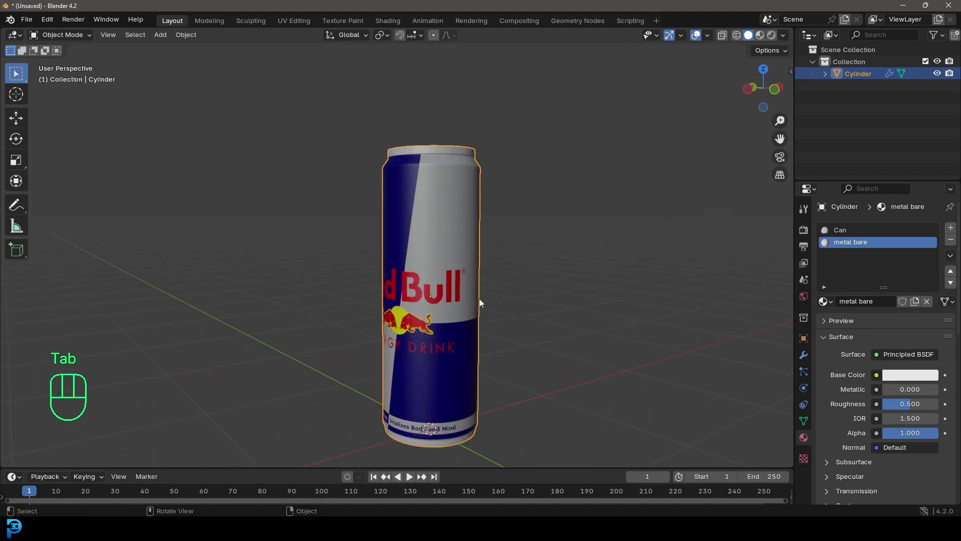
key("KP_1")
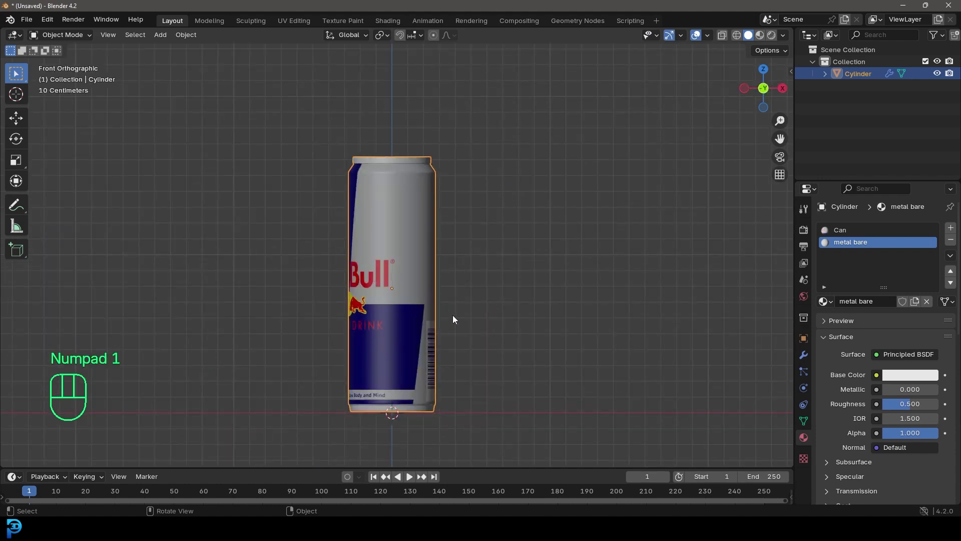
key("r")
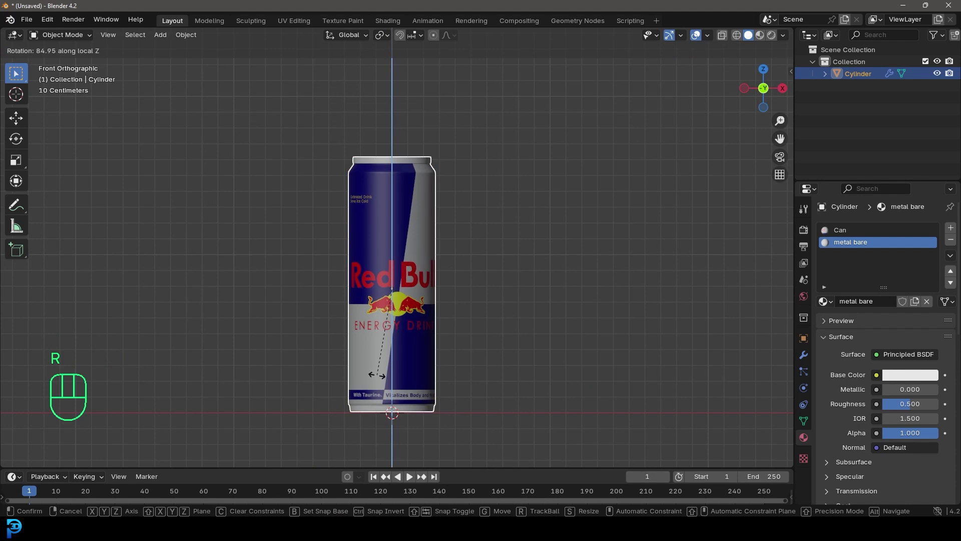
Step: Save the file as 'Can tutorial.blend'
key("ctrl+s")
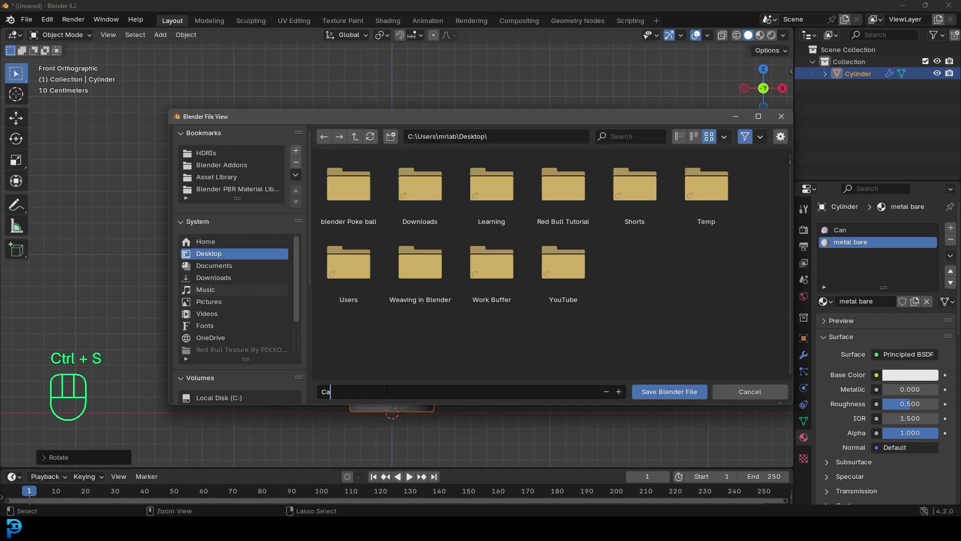
left_click_drag(453, 224, 444, 245)
key("shift+a")
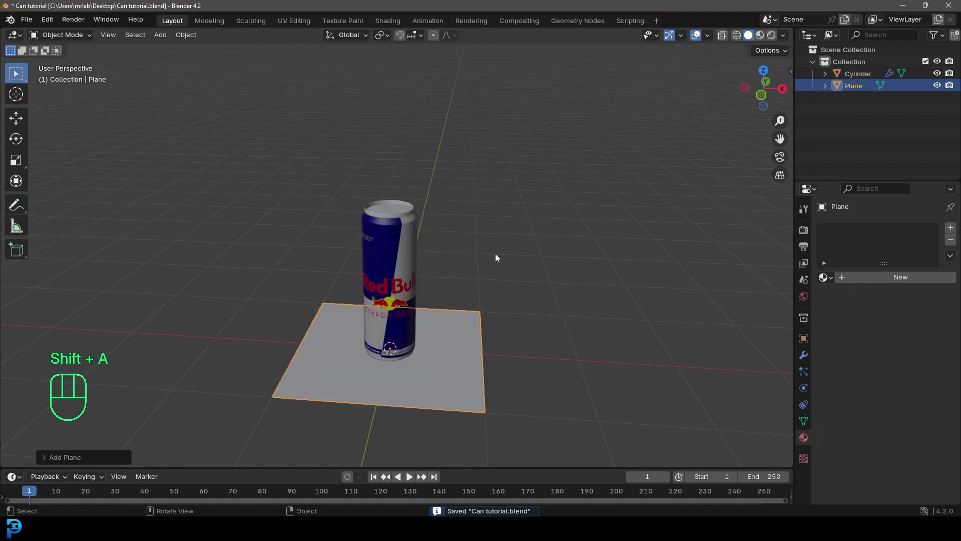
Step: Scale up the ground plane and extrude, inset and sink it into a shallow walled tray
key("s")
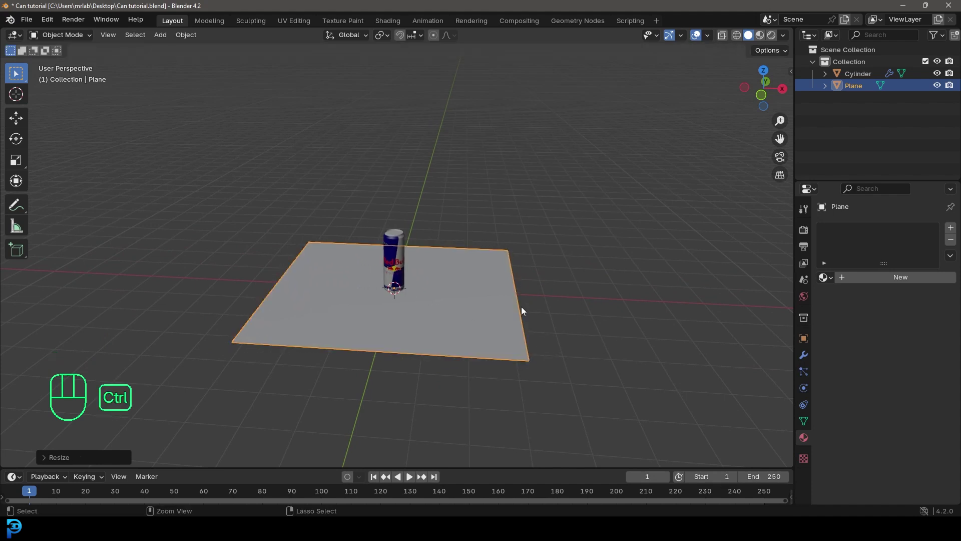
key("ctrl+a")
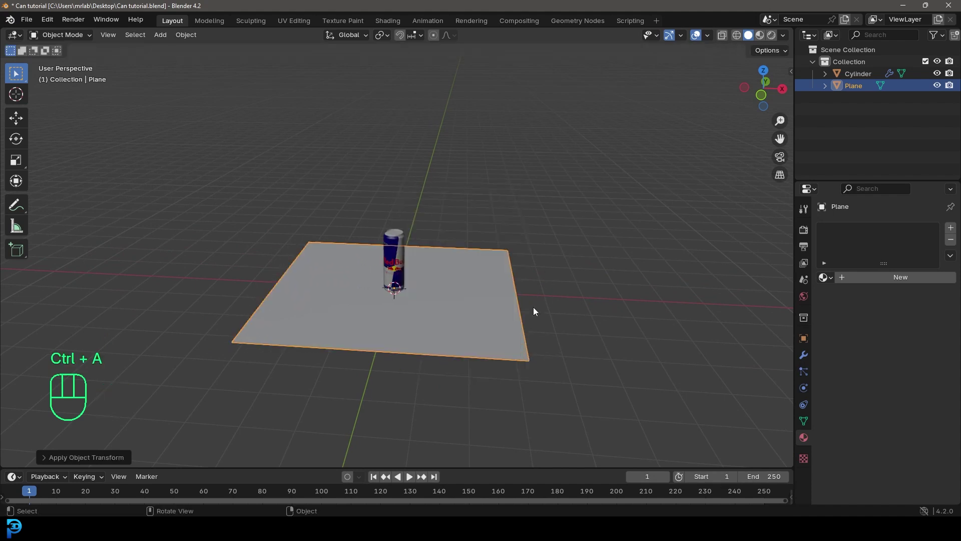
key("Tab")
key("e")
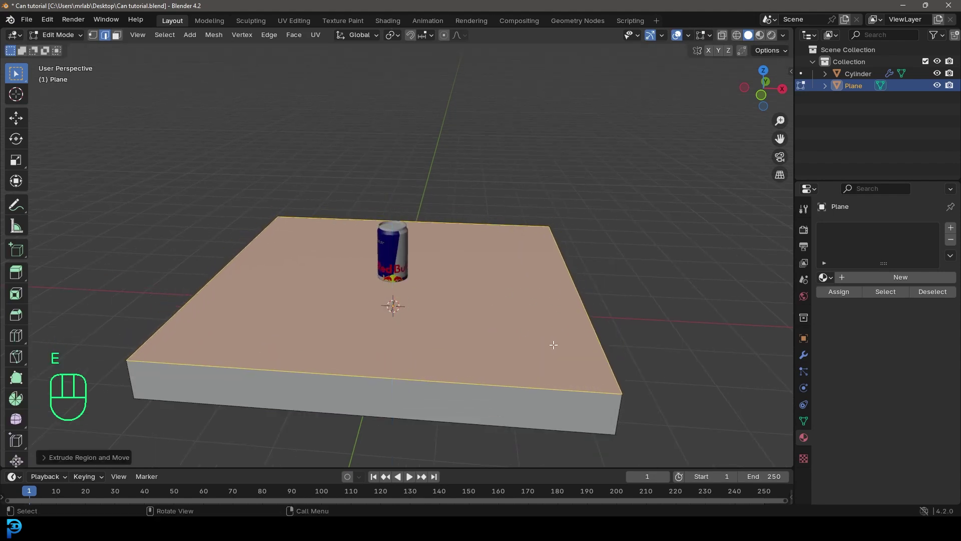
key("x")
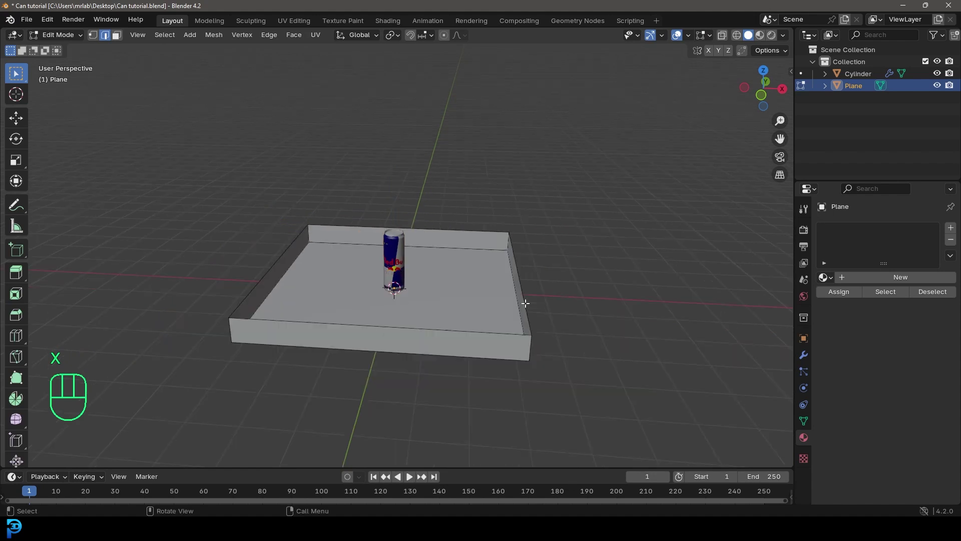
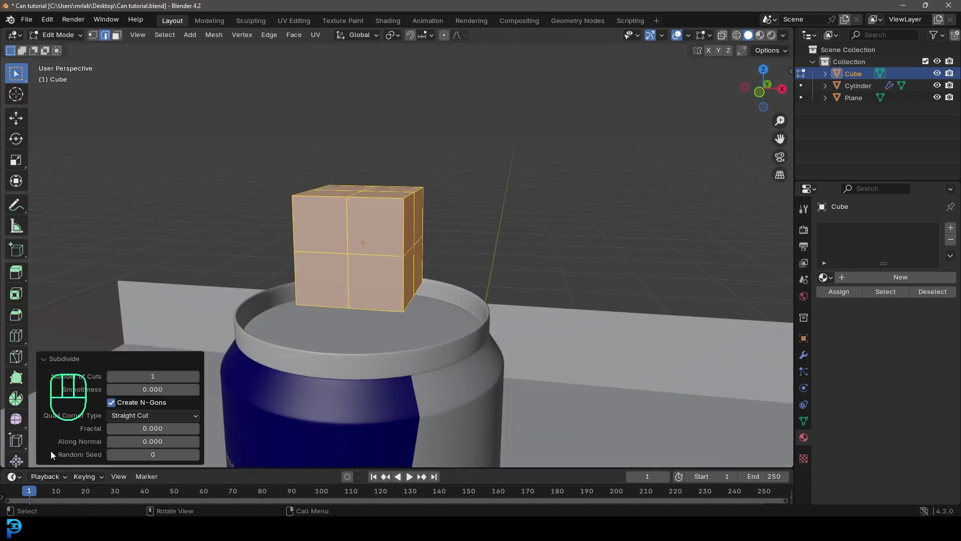
Step: Subdivide the cube twice
left_click(202, 381)
left_click(202, 382)
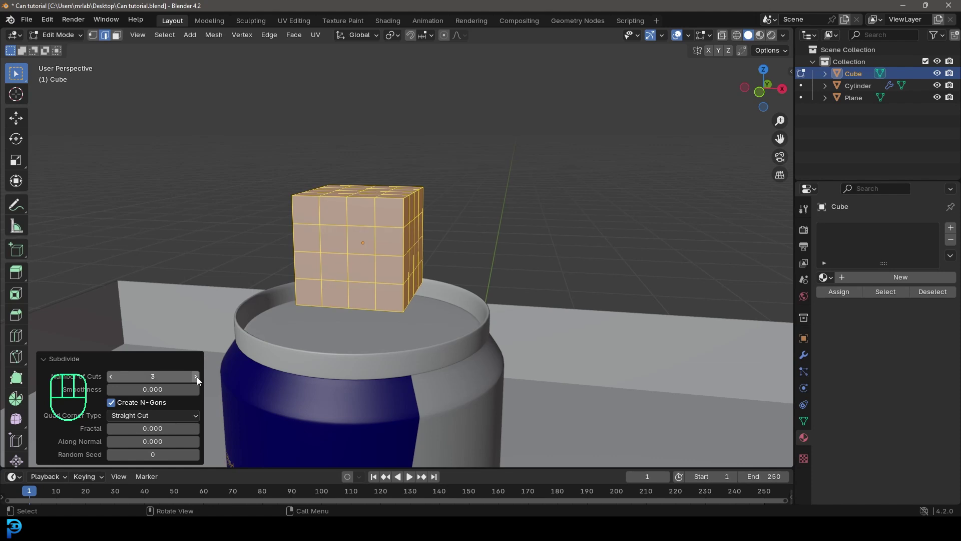
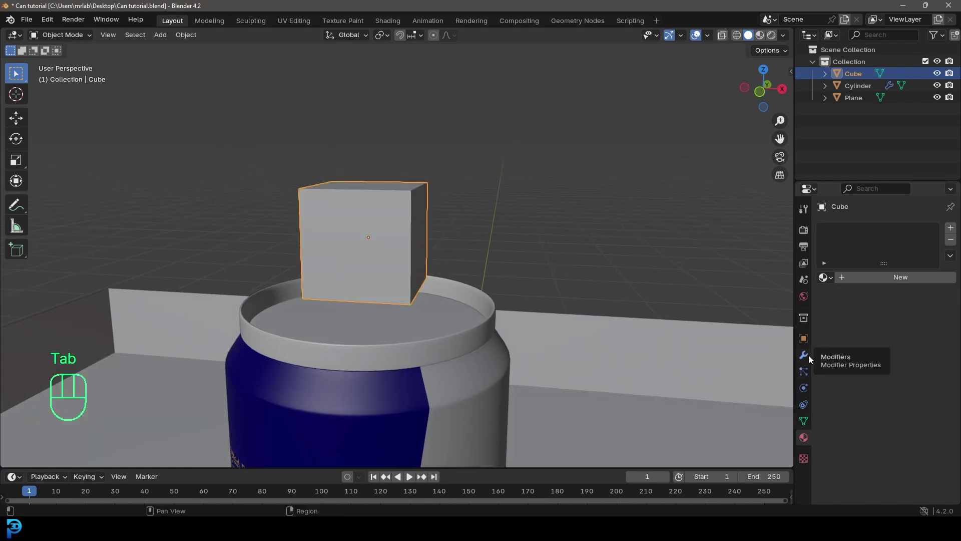
Step: Add a Displace modifier with a Clouds texture at Strength -0.05 and apply it
left_click(811, 359)
left_click_drag(876, 232, 824, 232)
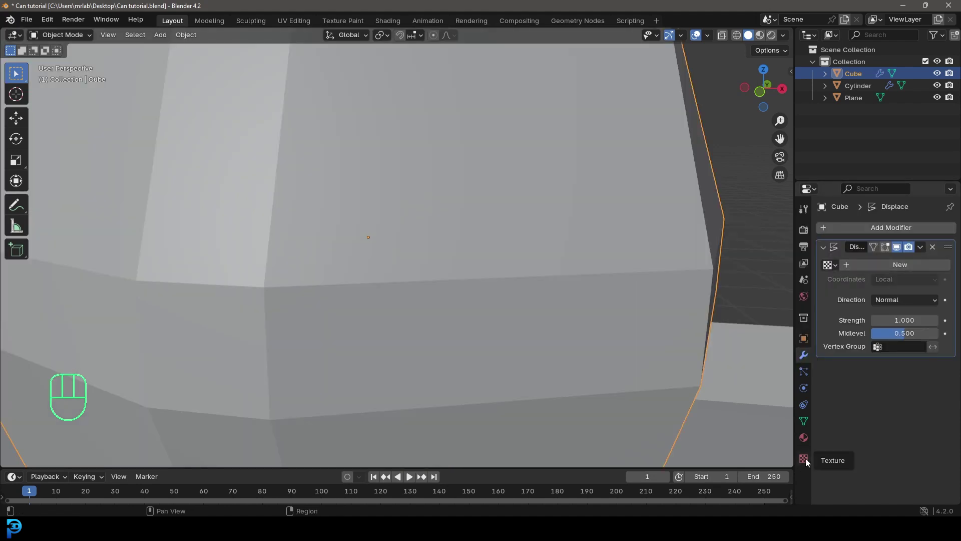
left_click_drag(865, 248, 872, 267)
left_click_drag(871, 267, 874, 304)
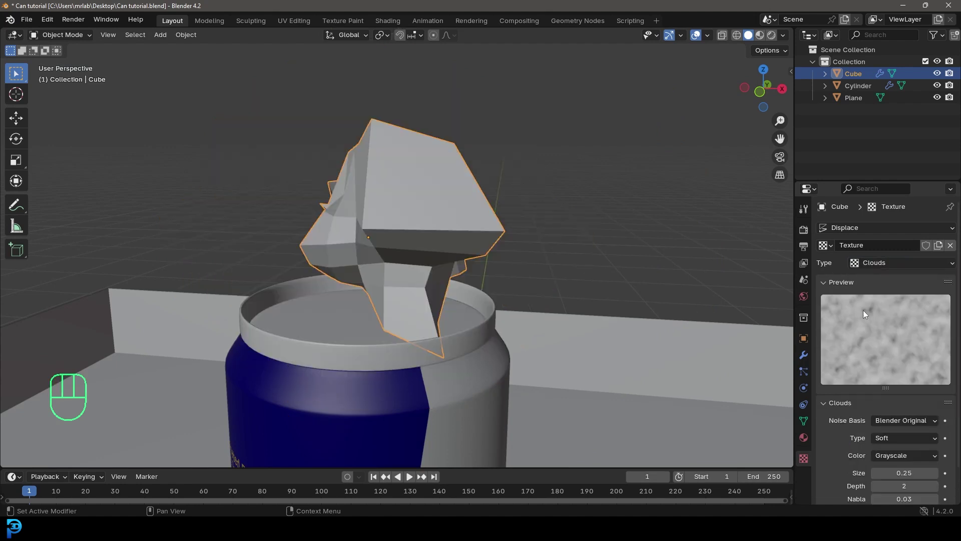
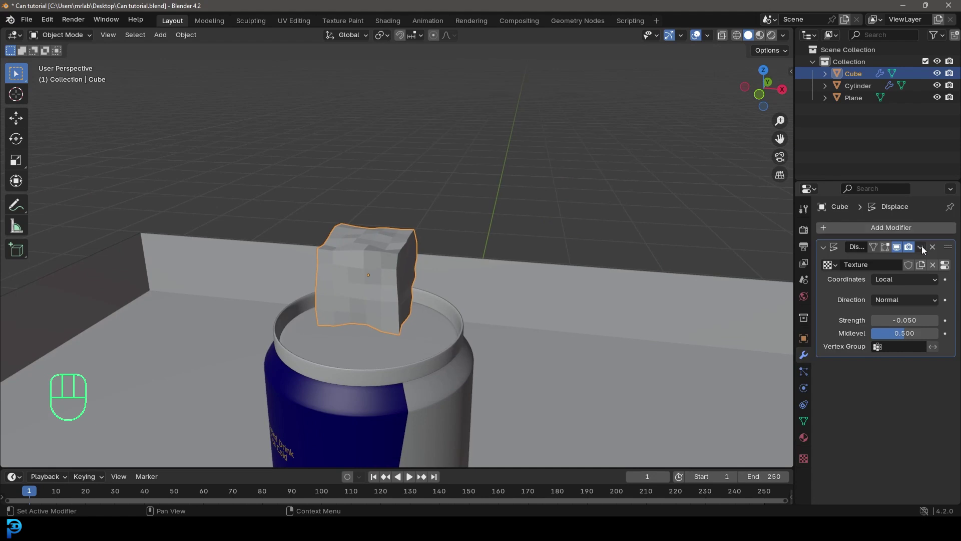
left_click(913, 260)
Step: Add a Subdivision Surface modifier with Render level 1 and a new material named Ice
middle_click(409, 253)
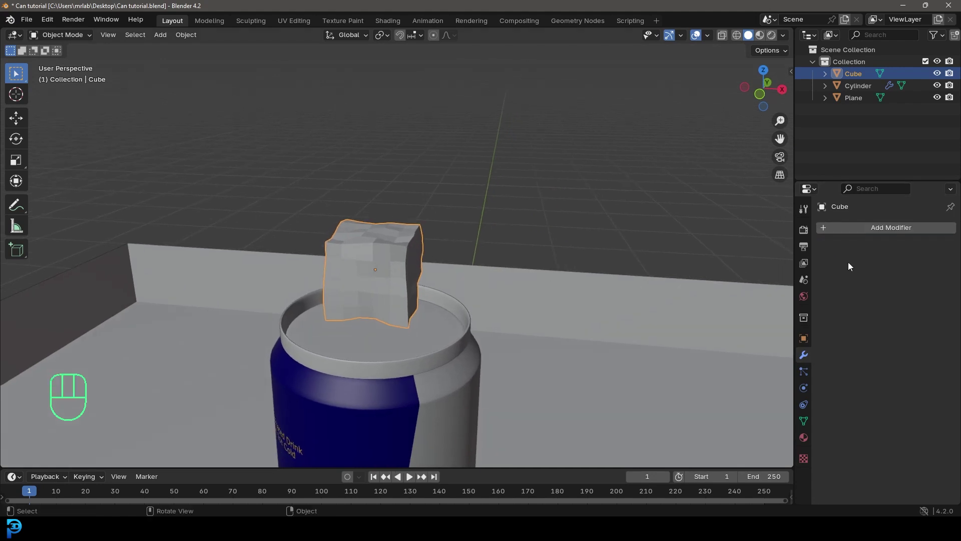
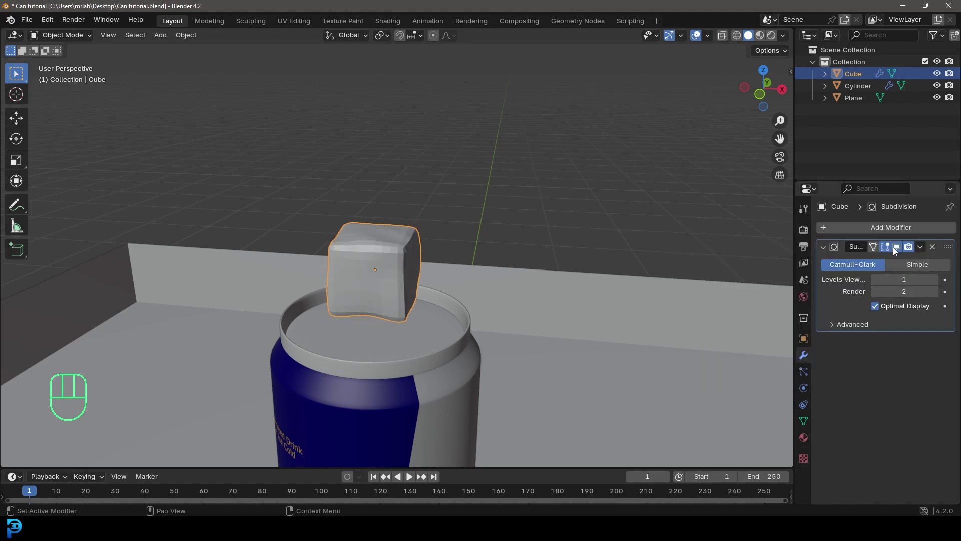
left_click_drag(895, 251, 853, 294)
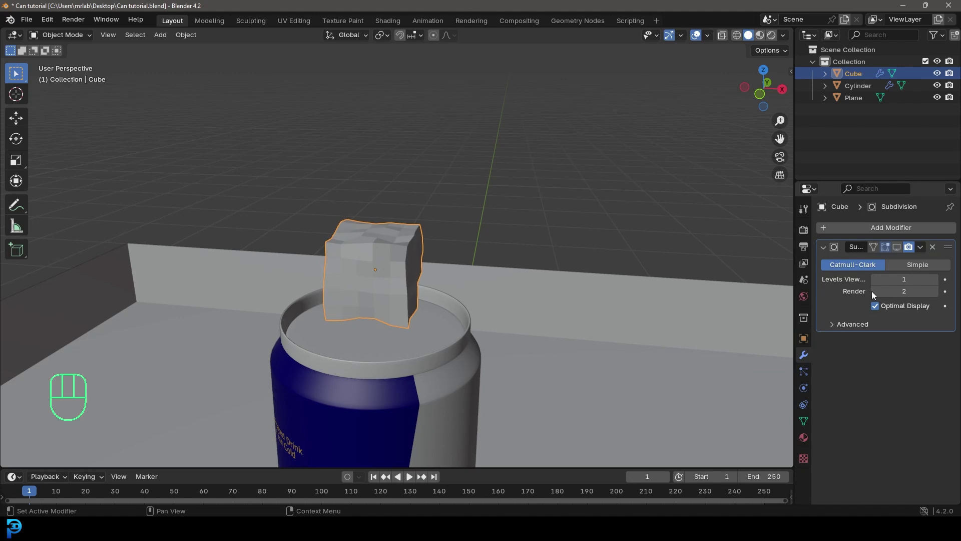
middle_click(506, 291)
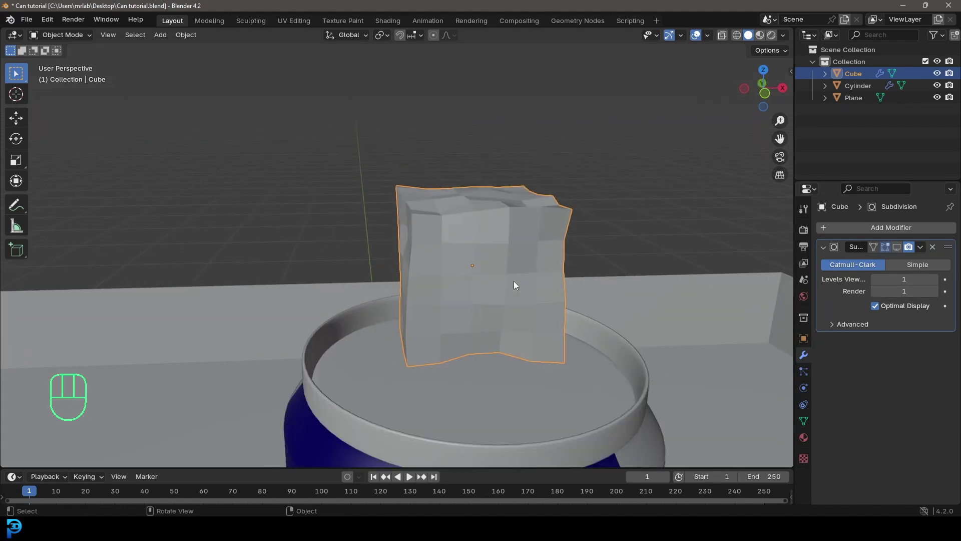
left_click_drag(511, 214, 475, 215)
left_click_drag(457, 250, 455, 249)
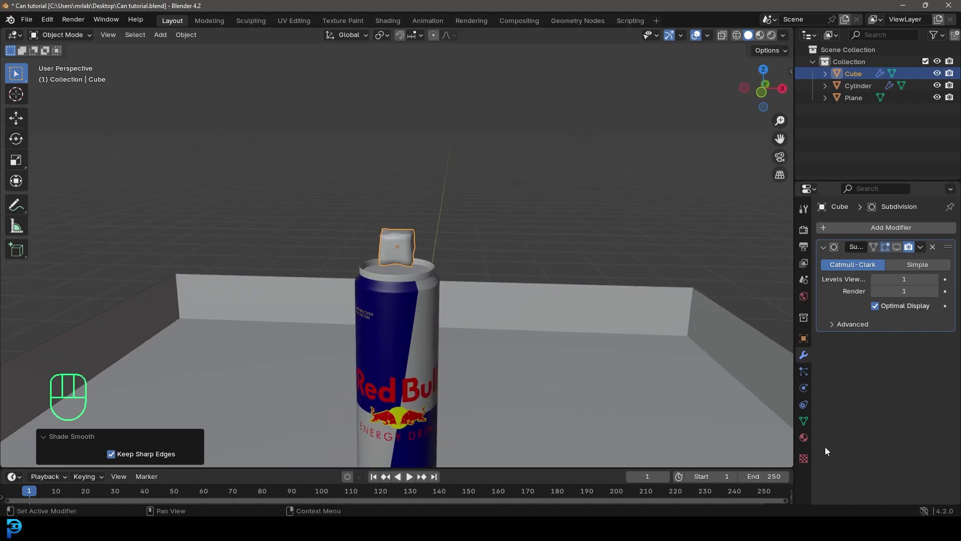
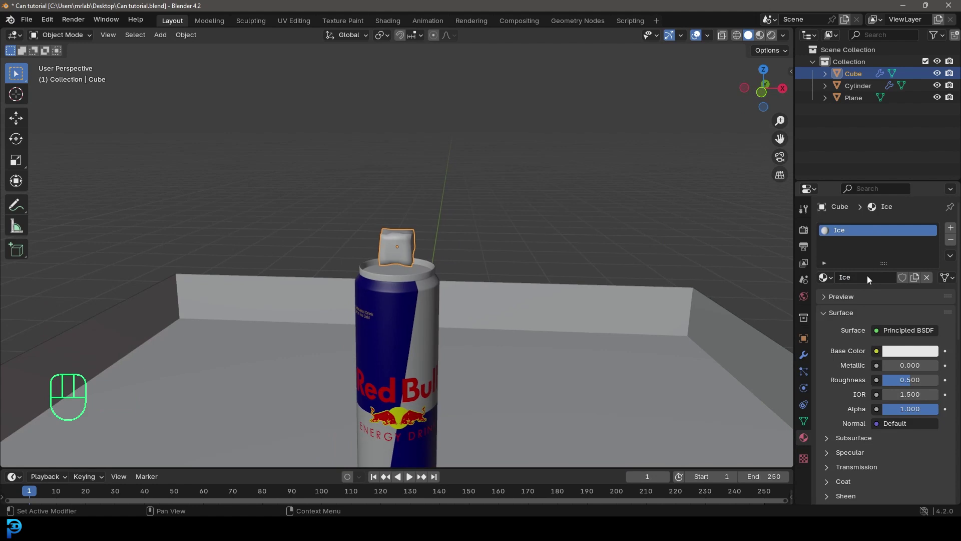
Step: Give the cube Active rigid body physics with a Box collision shape
key("m")
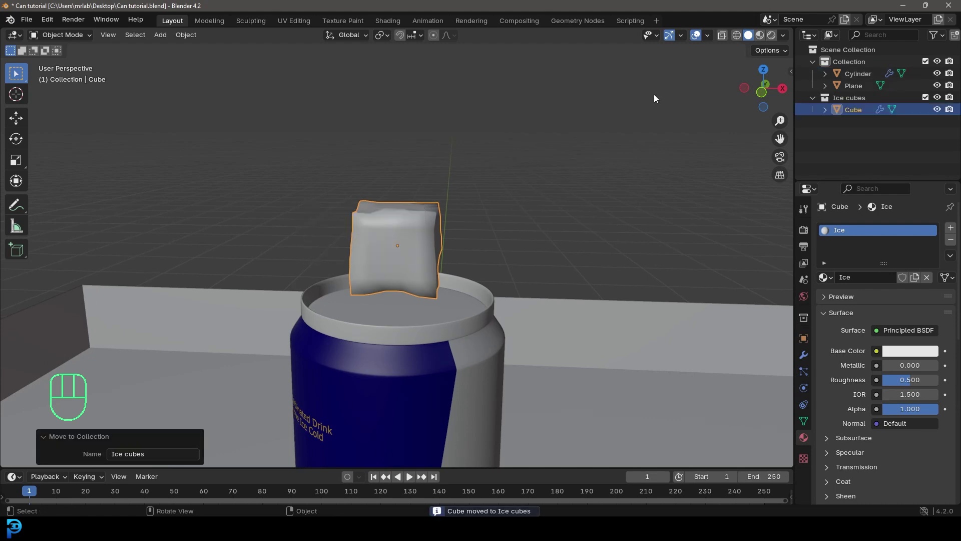
left_click(809, 394)
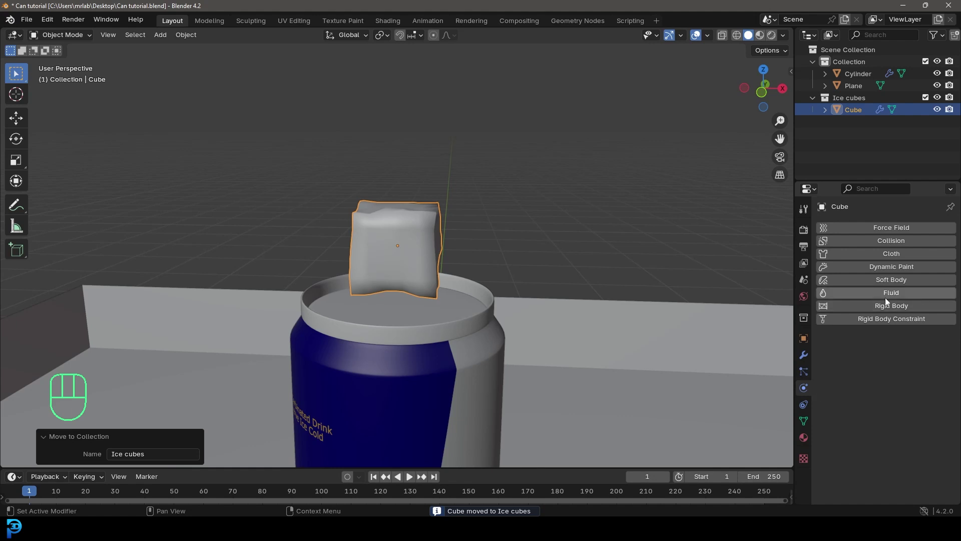
left_click(876, 312)
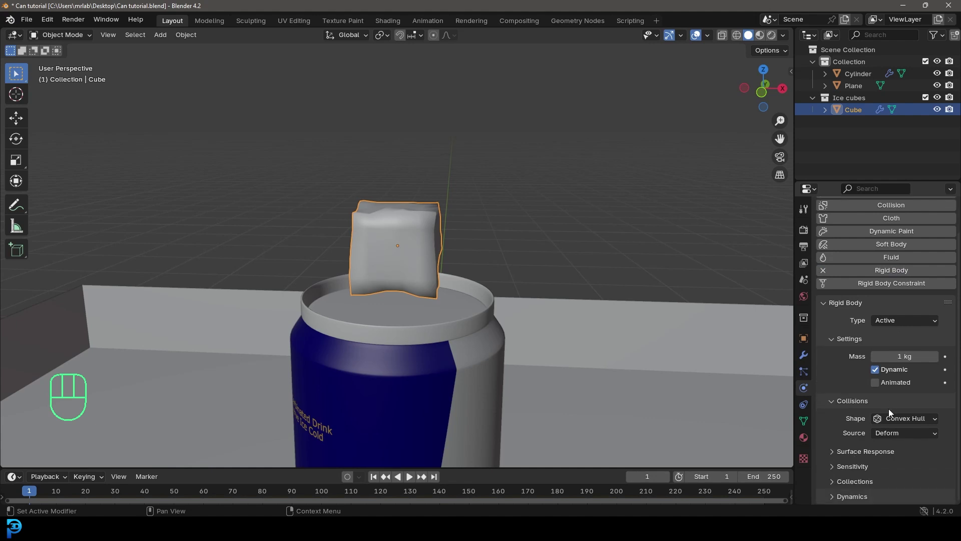
left_click_drag(889, 425, 882, 317)
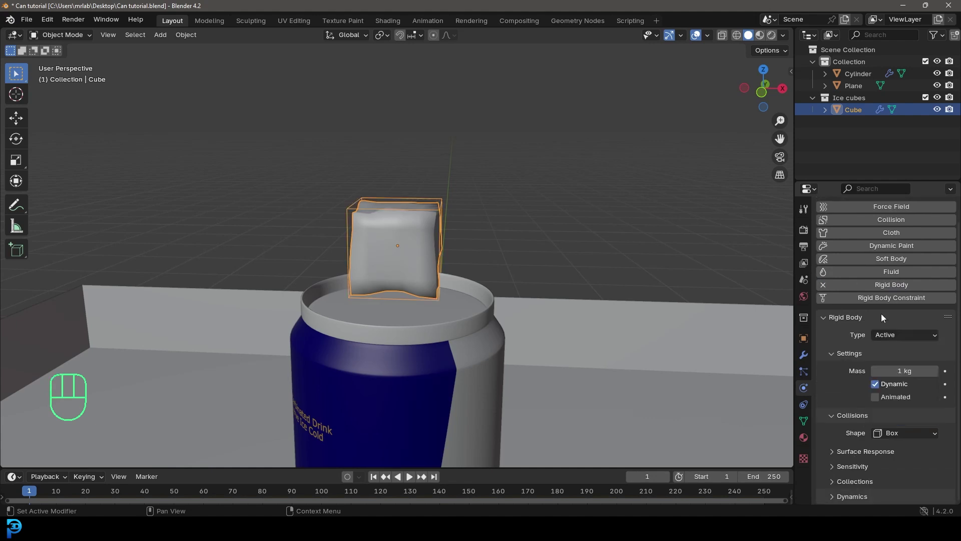
Step: Orbit around the cube on the can and end in front orthographic view
left_click_drag(488, 299, 522, 305)
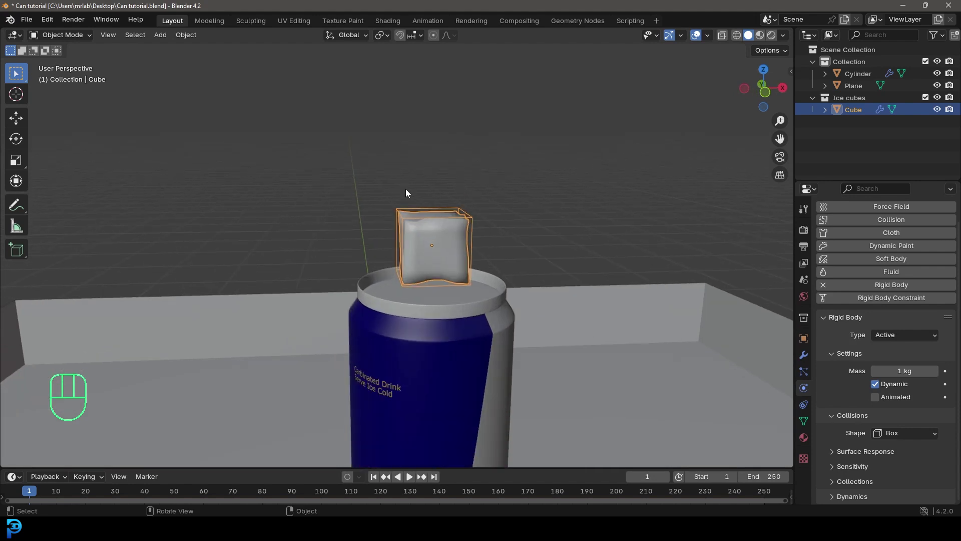
left_click_drag(446, 270, 400, 266)
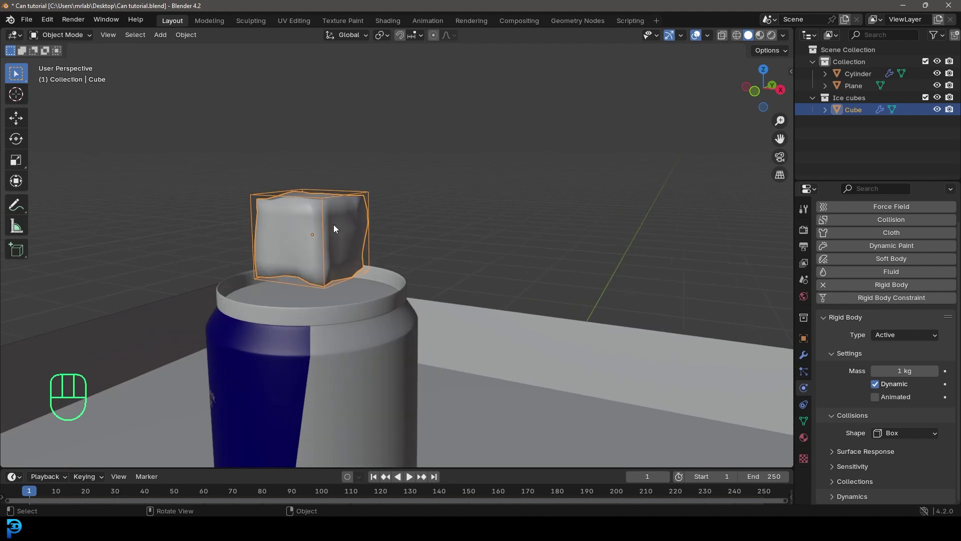
middle_click(407, 262)
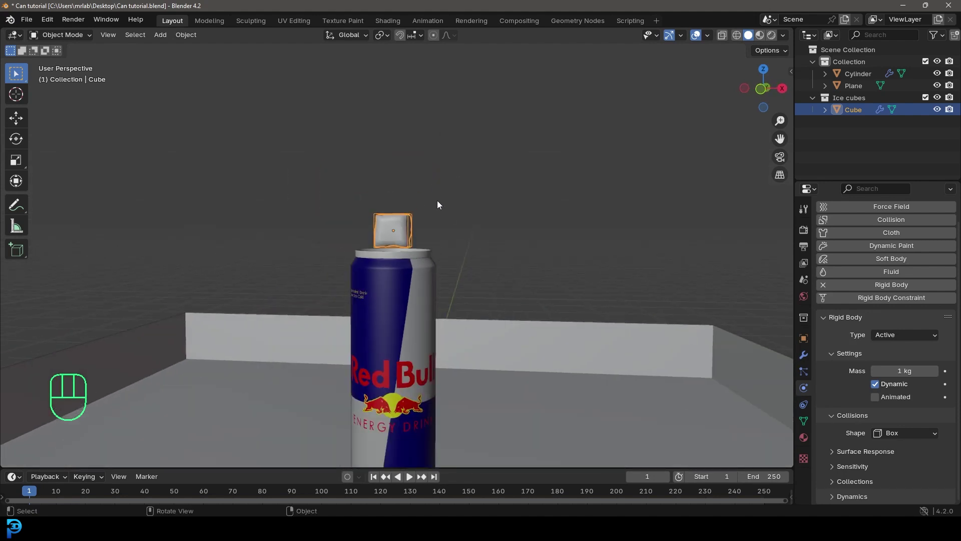
left_click_drag(406, 231, 420, 234)
key("KP_1")
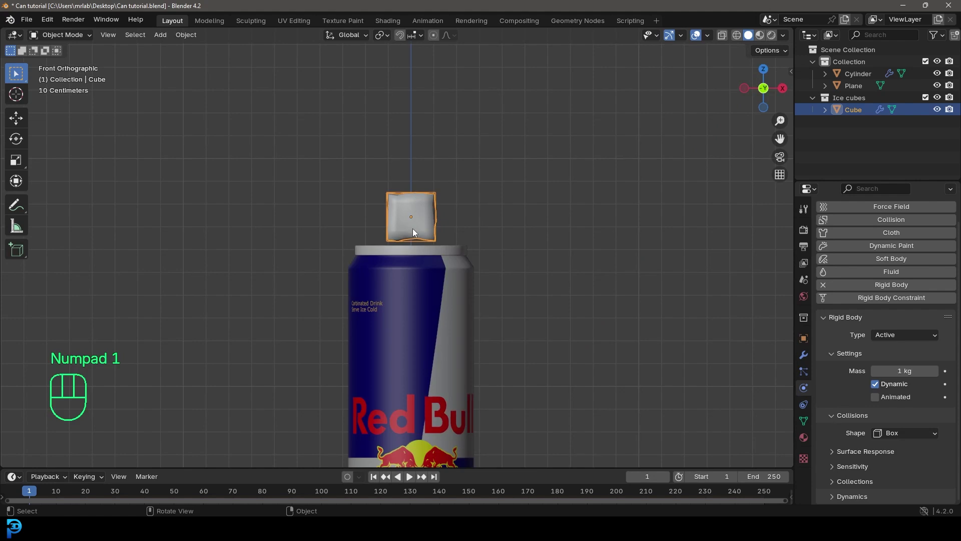
Step: Give the floor plane Passive rigid body physics with a Mesh collision shape
middle_click(419, 276)
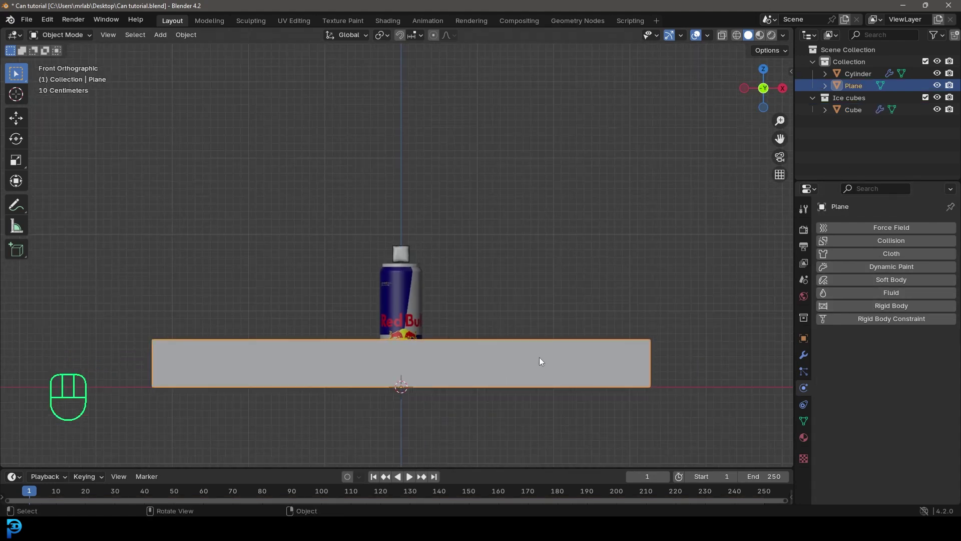
left_click(875, 310)
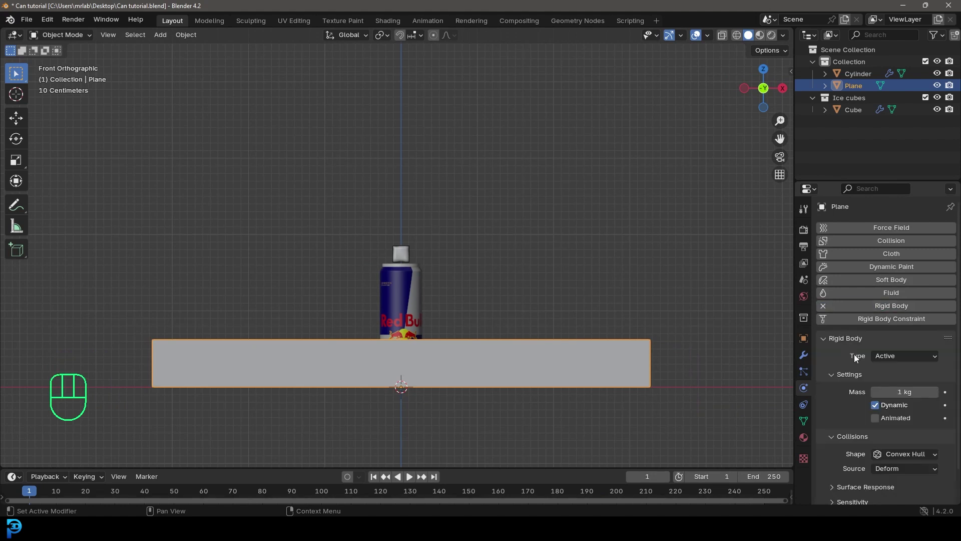
left_click_drag(899, 360, 894, 384)
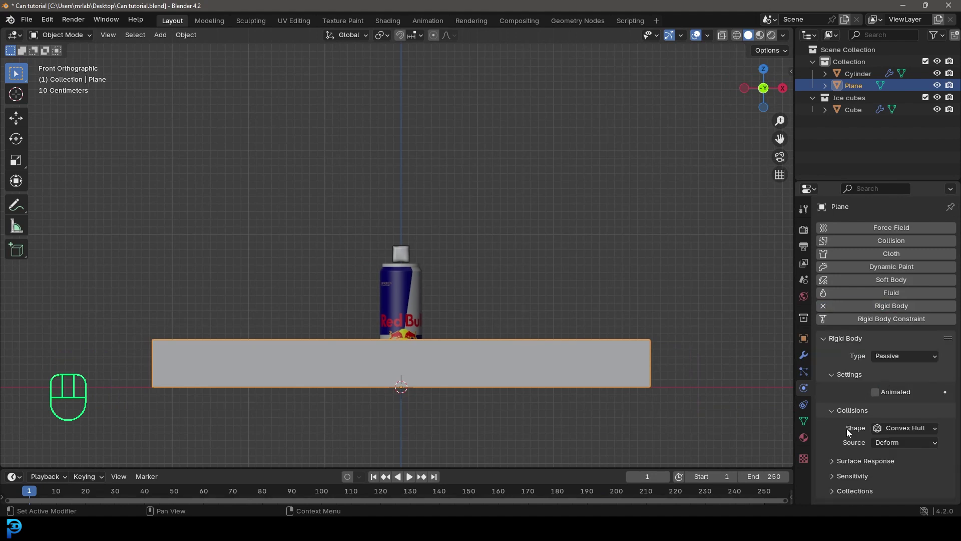
left_click_drag(911, 434, 883, 330)
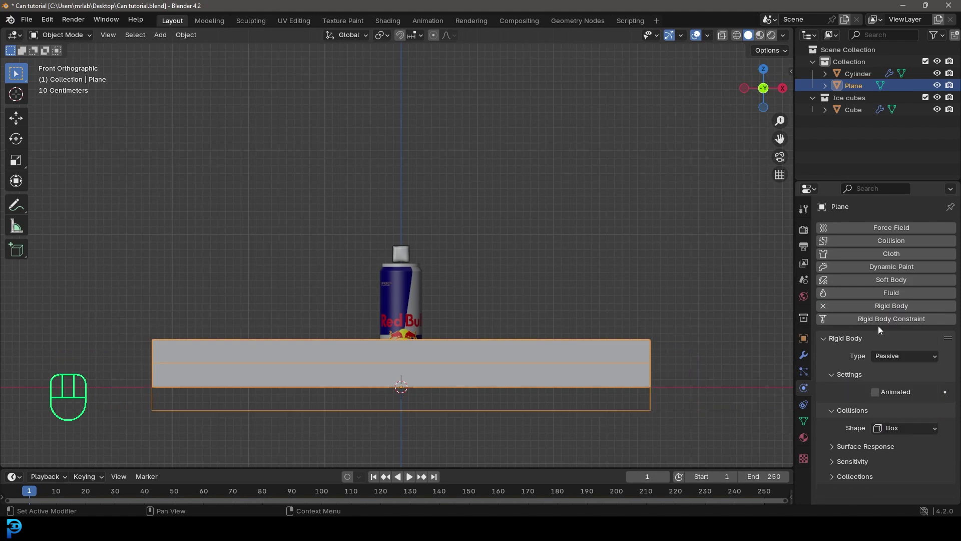
left_click_drag(901, 430, 891, 406)
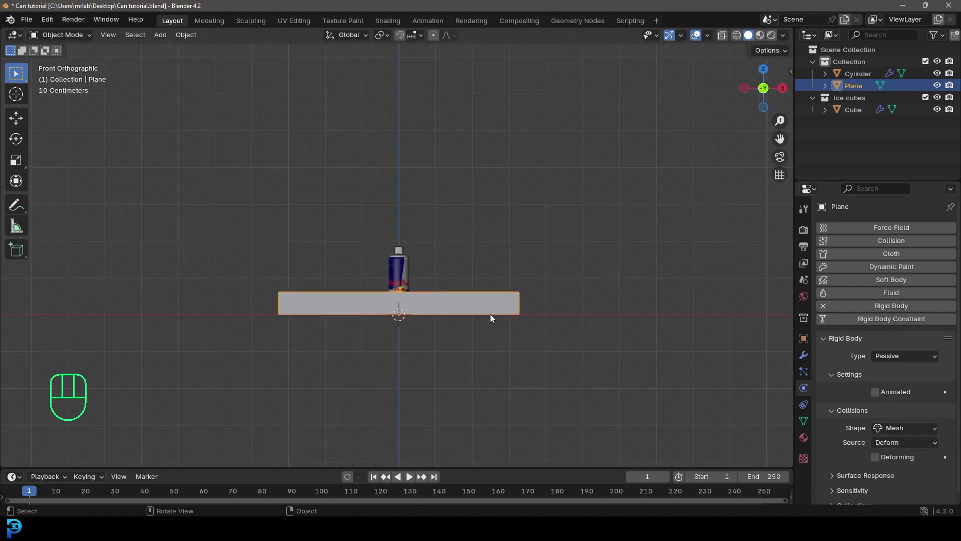
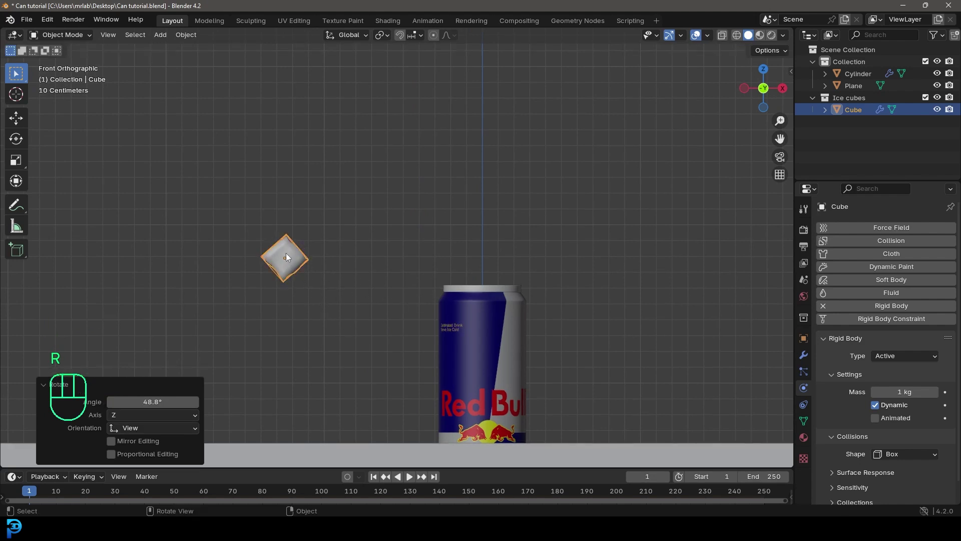
Step: Tilt the ice cube at an angle around two axes
key("KP_3")
left_click_drag(324, 258, 346, 259)
key("r")
key("KP_1")
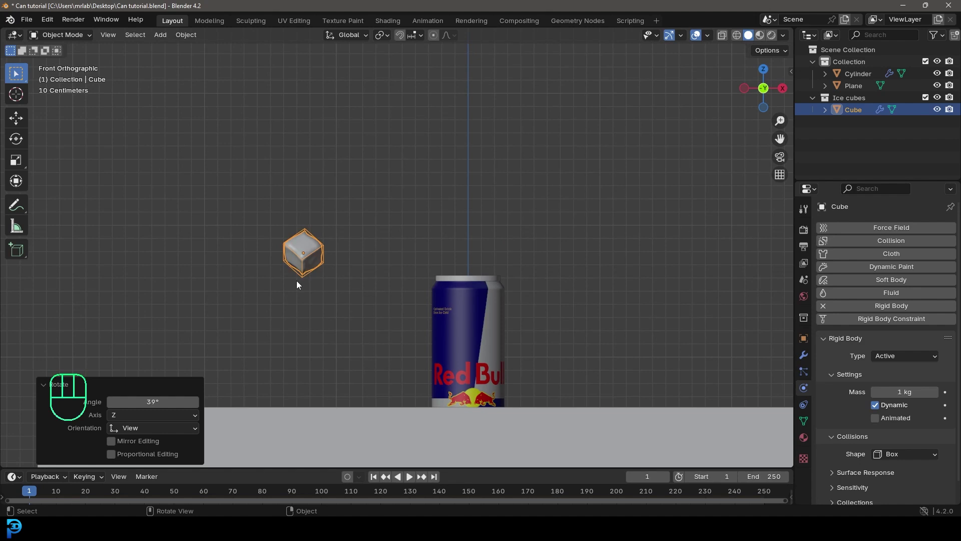
middle_click(321, 305)
Step: Duplicate the tilted cube repeatedly along X into a row of eight cubes
key("shift+d")
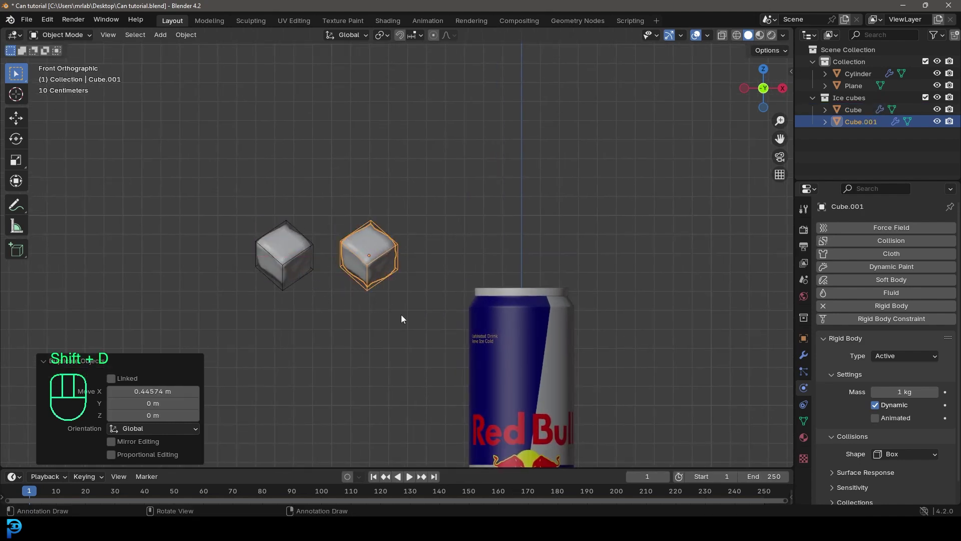
key("shift+r")
key("shift+r")
key("shift+r")
key("shift+r")
key("shift+r")
key("shift+r")
left_click_drag(335, 222, 552, 258)
key("g")
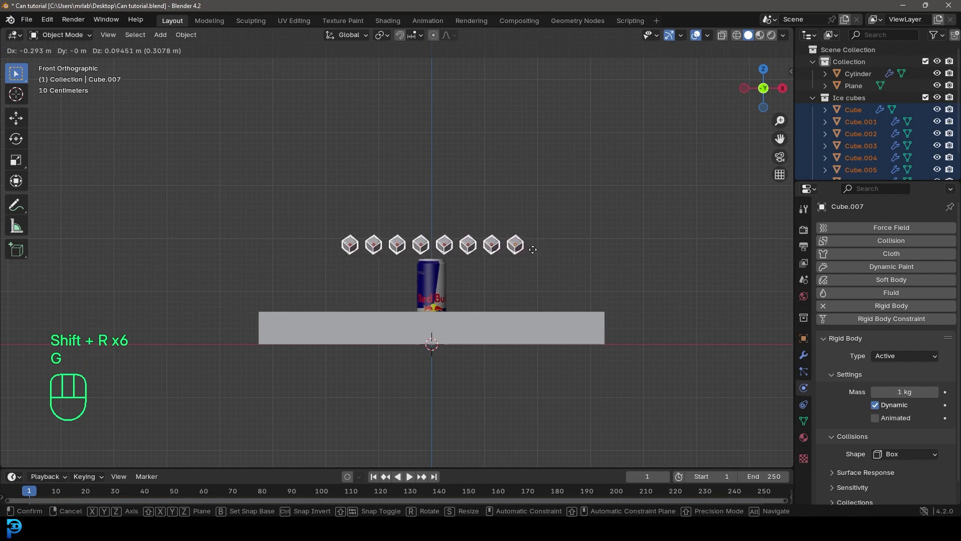
Step: Duplicate the whole row repeatedly along Y in side view into a grid
key("KP_3")
key("g")
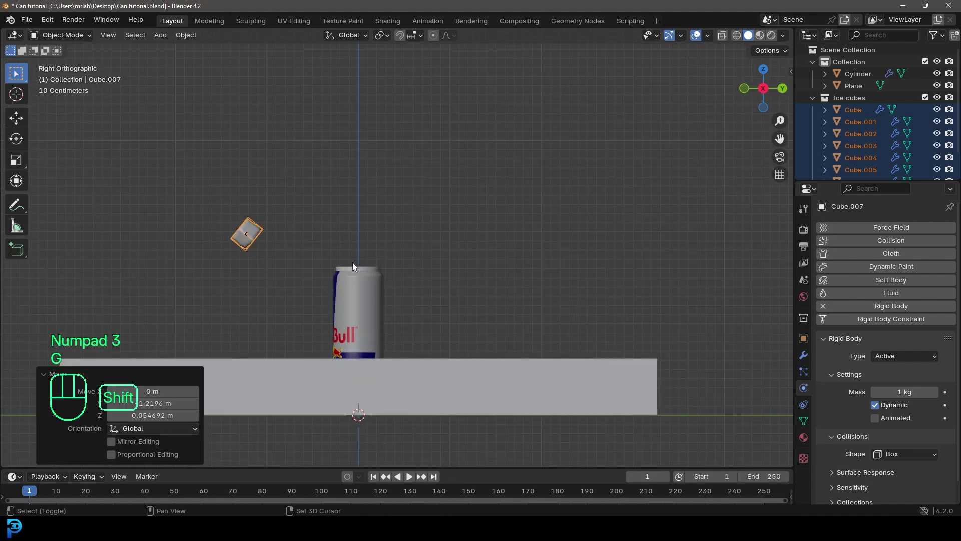
key("shift+d")
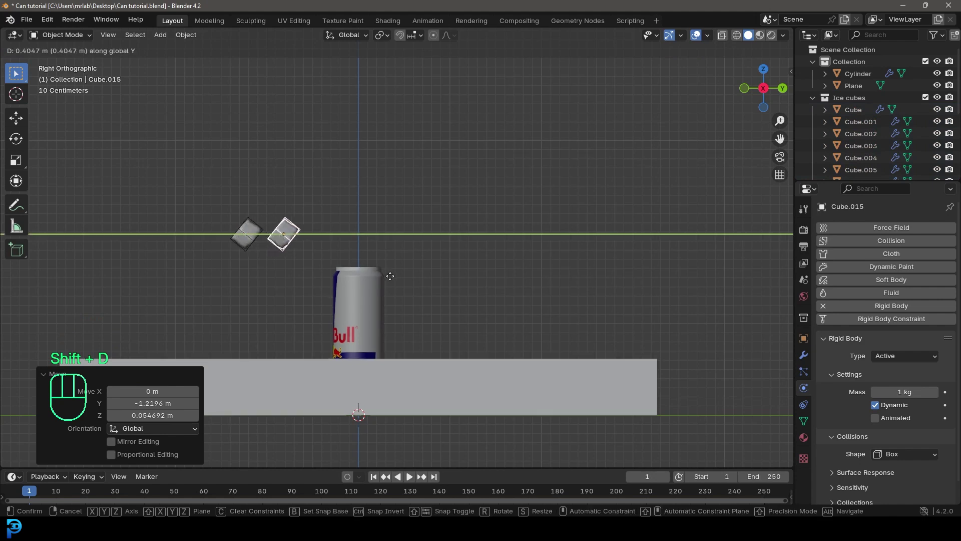
key("shift+r")
key("shift+r")
key("shift+r")
key("shift+r")
key("shift+r")
key("shift+r")
left_click_drag(290, 204, 500, 250)
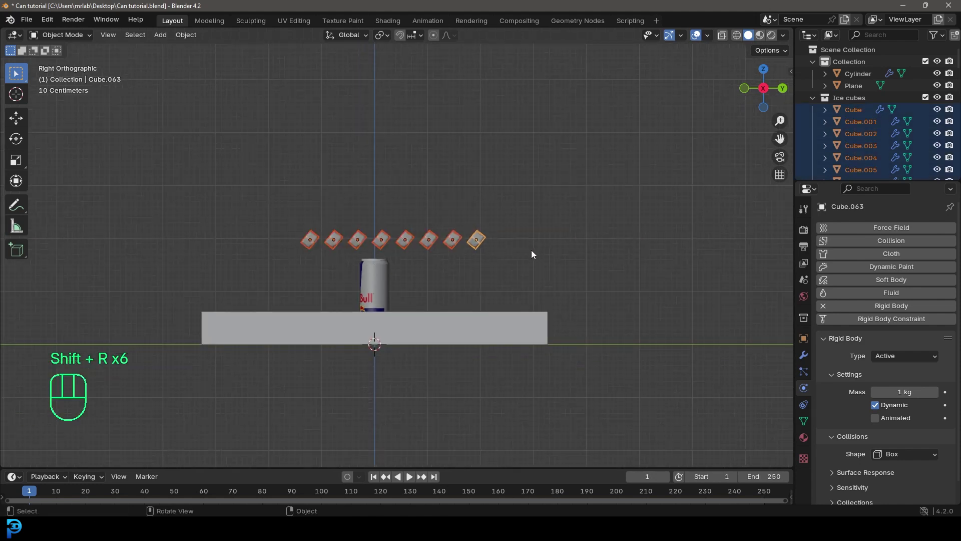
Step: Duplicate the grid layer upward in Z from the front view
key("KP_1")
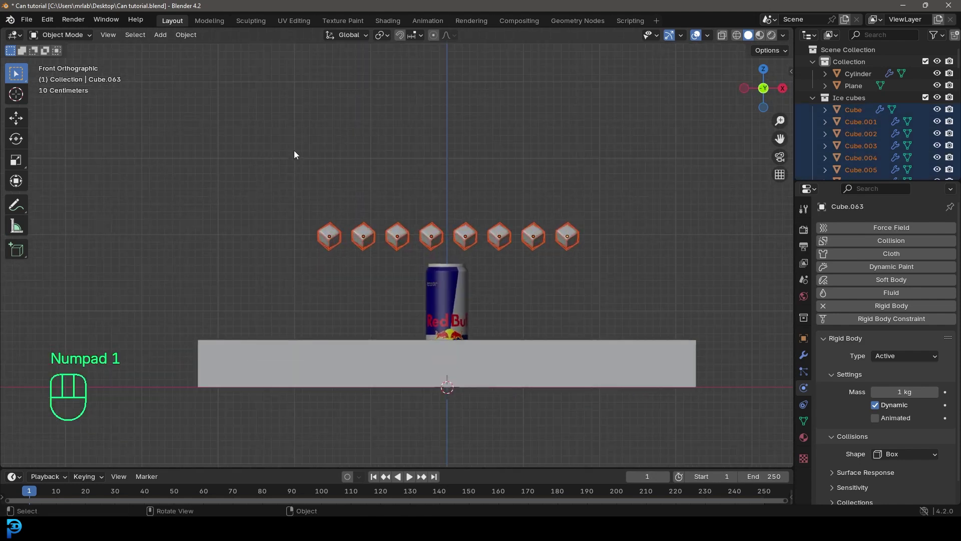
left_click_drag(523, 236, 604, 239)
key("shift+d")
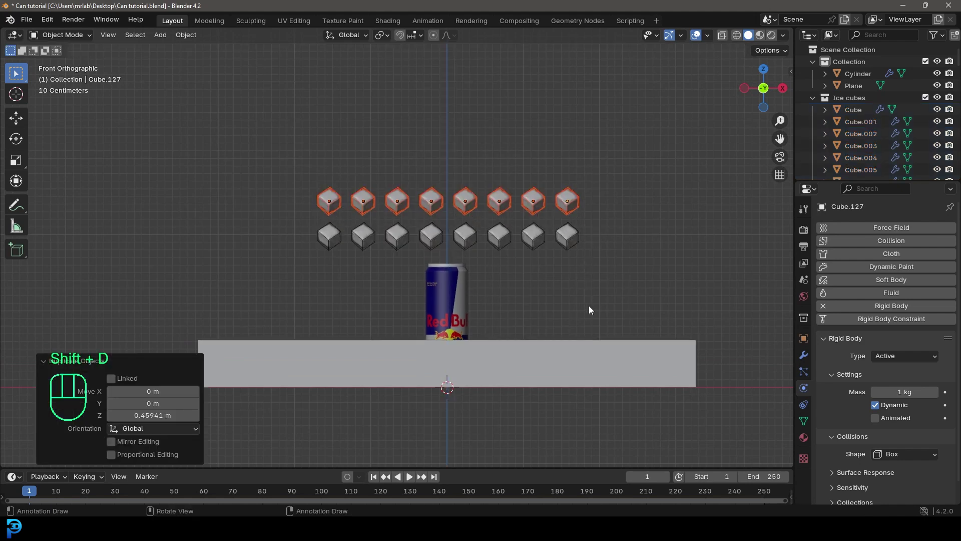
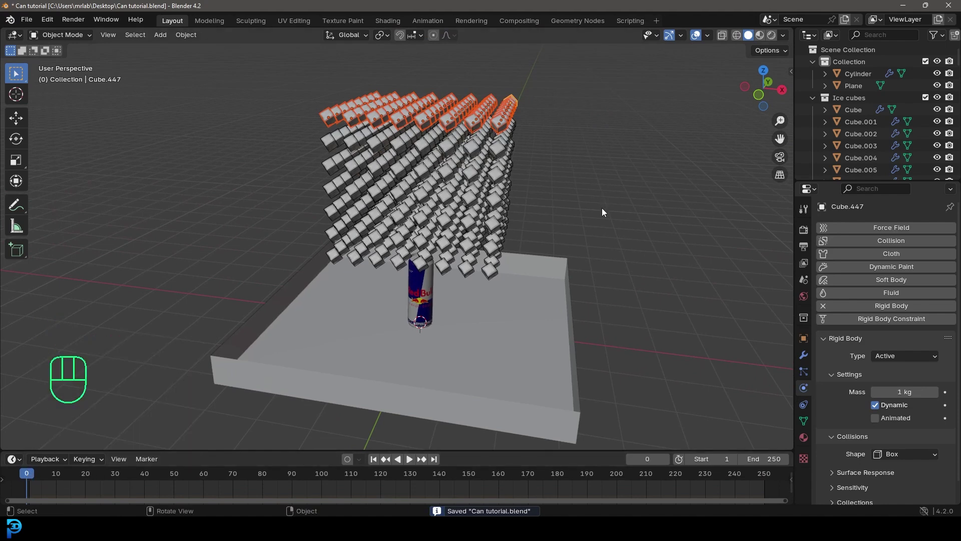
Step: Play the rigid body simulation so the cubes fall and scatter, then orbit to inspect them around the can
key("space")
key("alt+a")
key("space")
left_click_drag(524, 324, 516, 318)
left_click_drag(550, 373, 523, 235)
left_click_drag(480, 243, 510, 261)
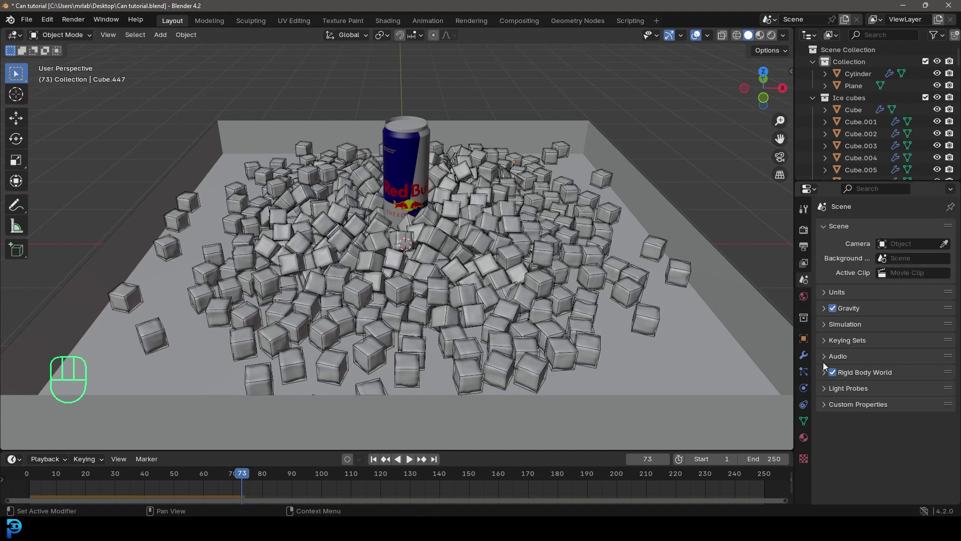
Step: Set the Rigid Body World cache End to frame 90, bake it and play it back
left_click(827, 375)
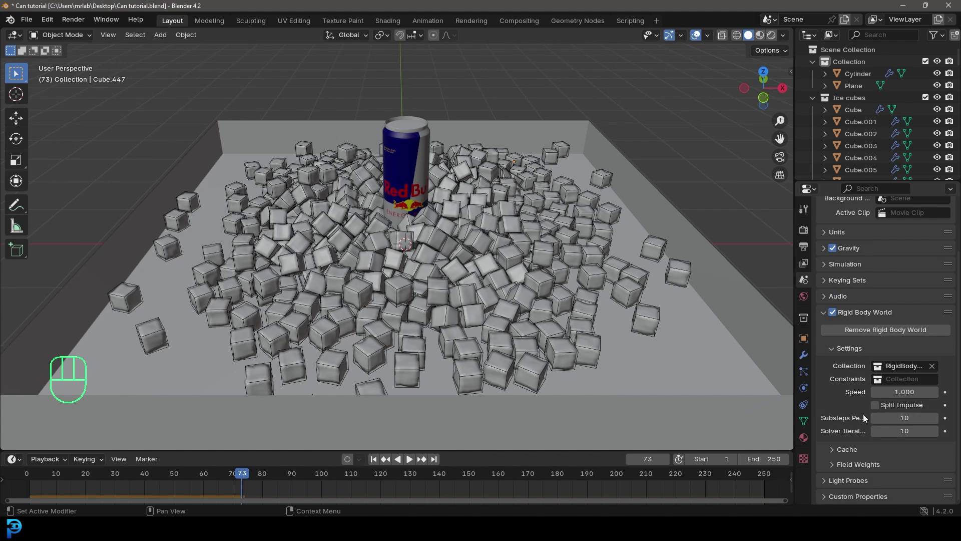
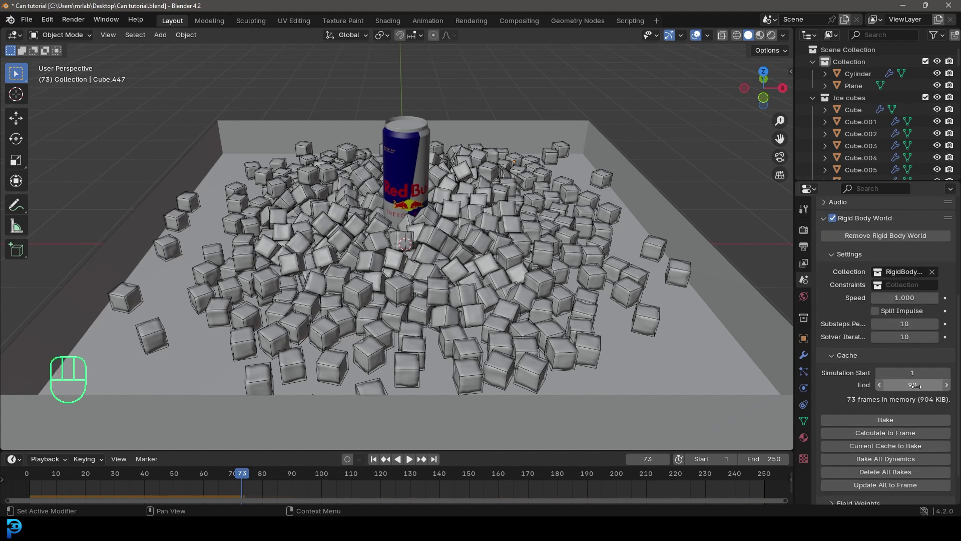
left_click_drag(883, 425, 632, 221)
left_click_drag(519, 219, 533, 220)
key("shift+Left")
key("space")
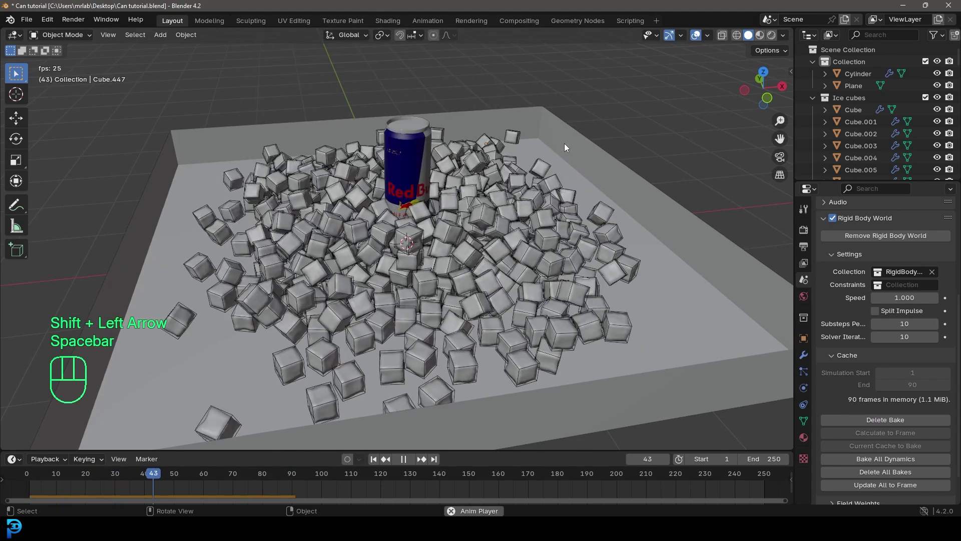
key("space")
Step: Inspect the settled cubes around the can and save the file as 'Can tutorial.blend'
left_click_drag(291, 475, 292, 490)
middle_click(569, 209)
key("ctrl+s")
left_click_drag(446, 164, 390, 159)
middle_click(476, 206)
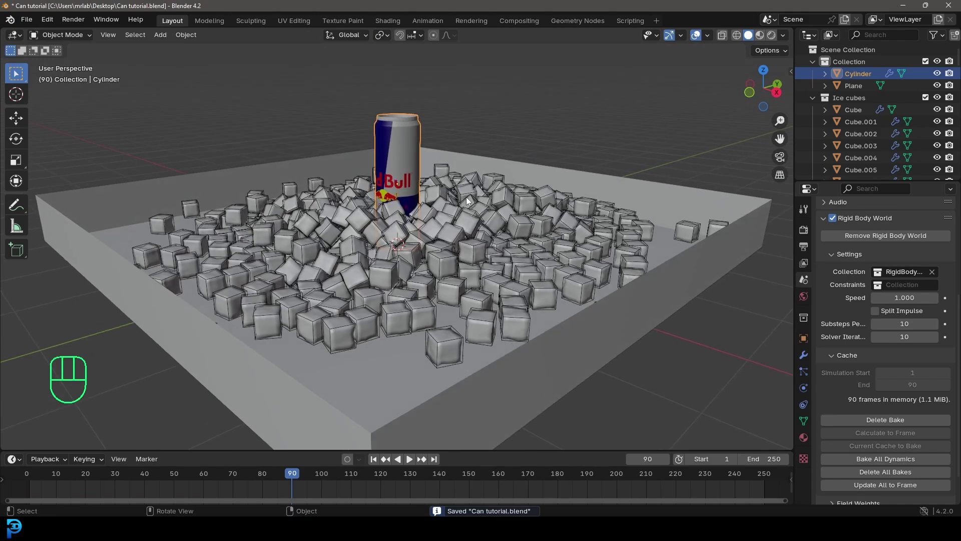
Step: Rotate the can to lie among the cubes and frame it from above
key("r")
left_click_drag(355, 125, 434, 196)
middle_click(443, 210)
key("KP_7")
key("r")
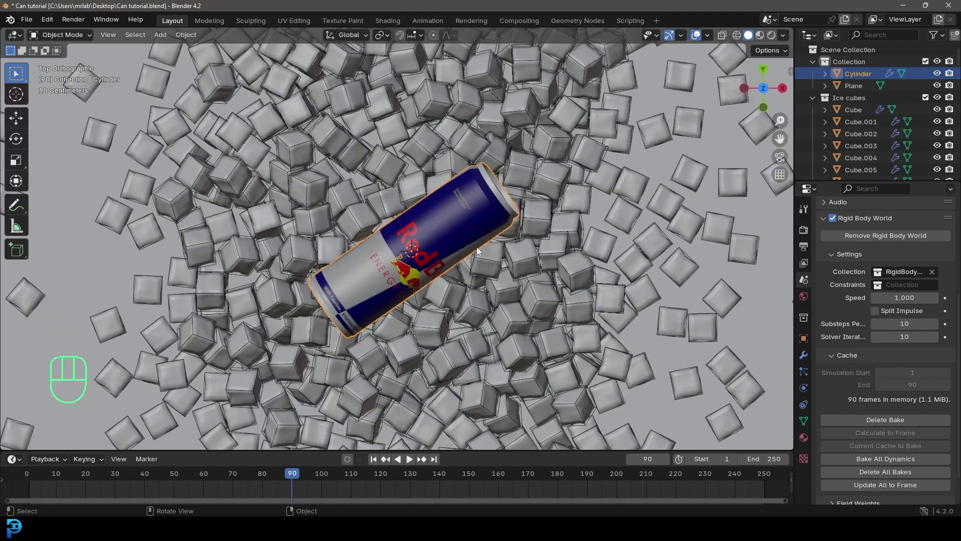
middle_click(500, 262)
Step: Add a camera aligned to the top view and move it closer to the can
key("shift+a")
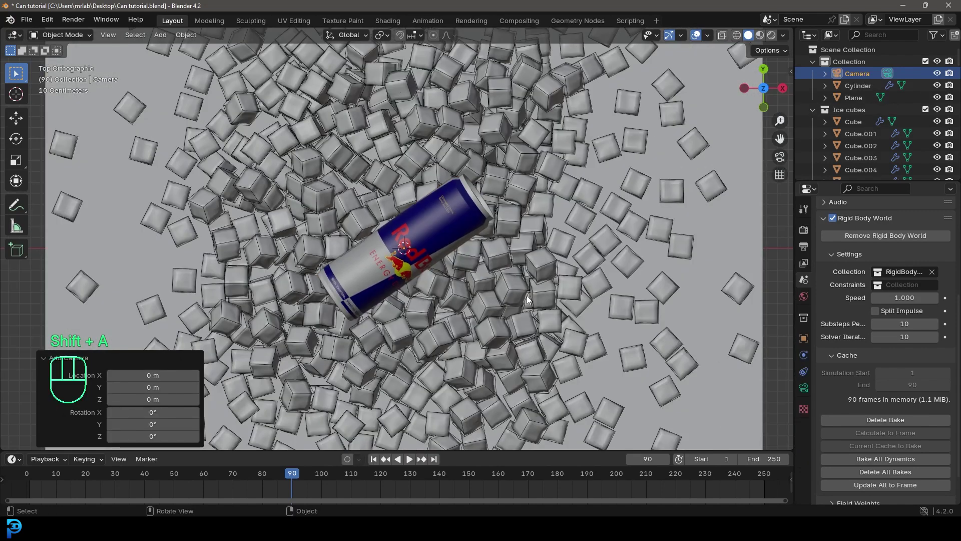
key("KP_0")
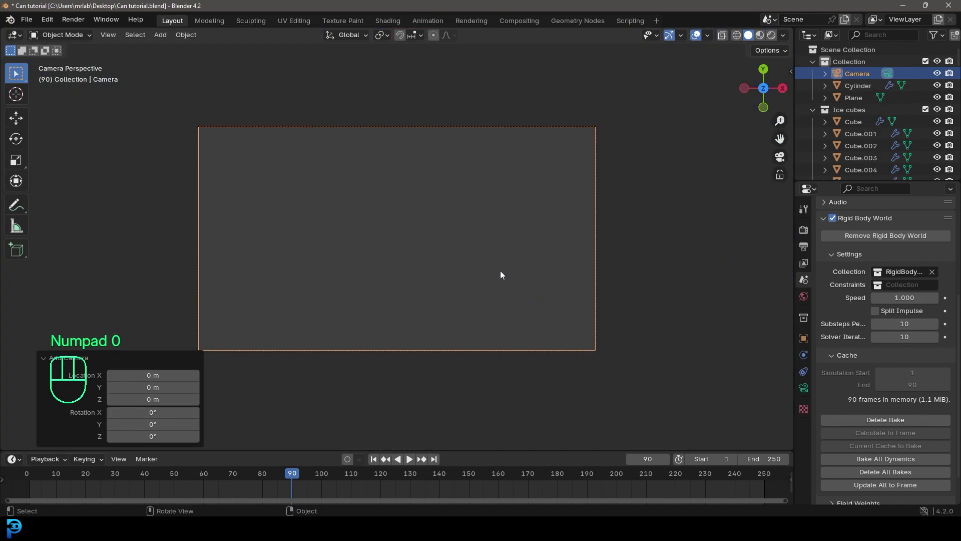
key("g")
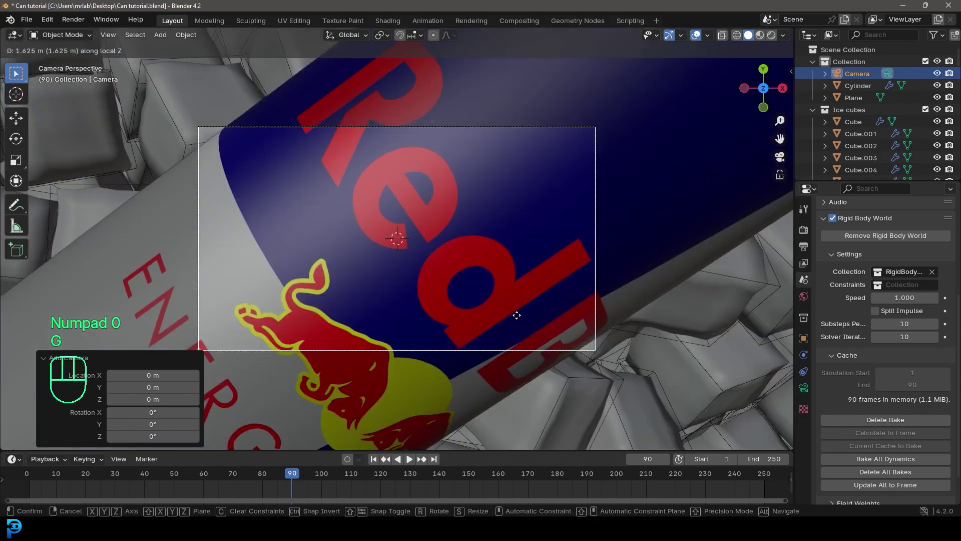
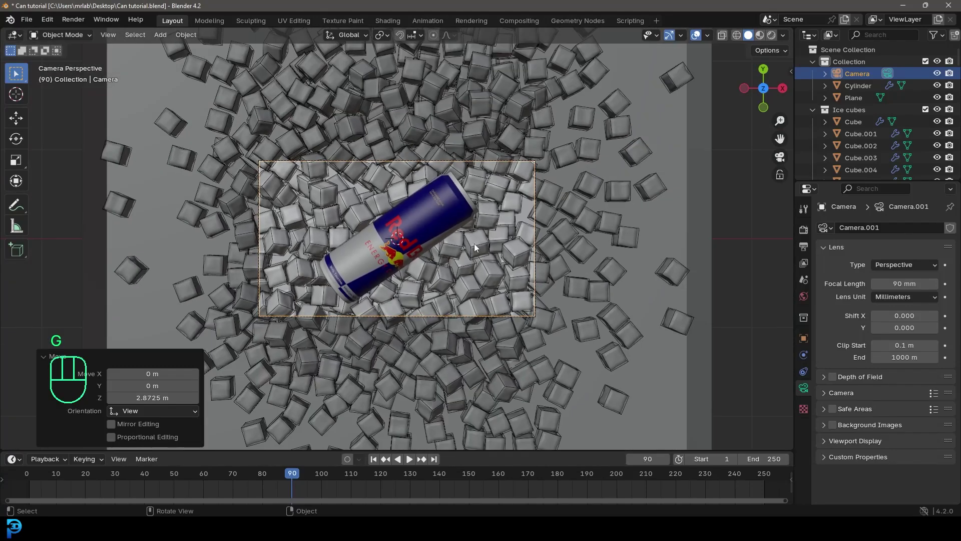
left_click_drag(381, 39, 398, 80)
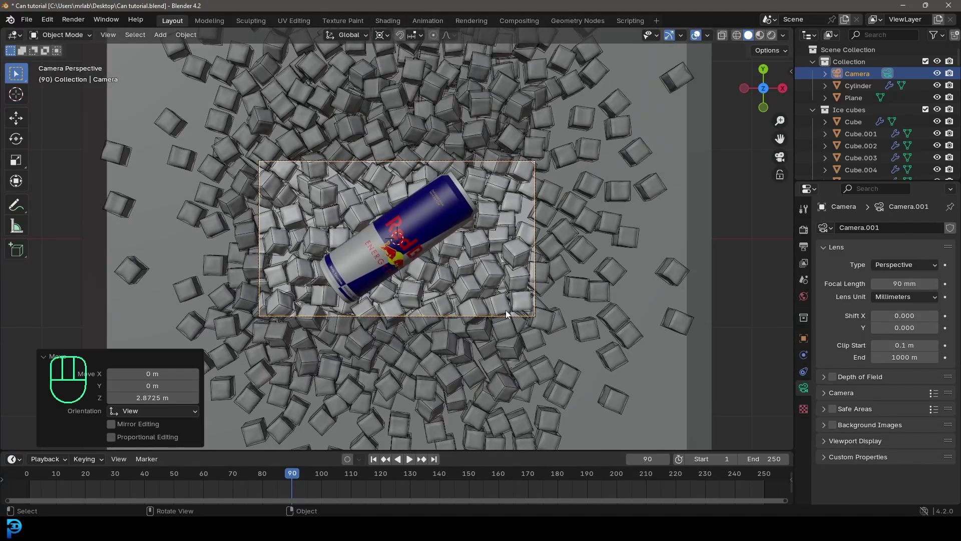
Step: Trackball-rotate the camera to a low side angle on the can and ice pile
key("r")
key("g")
key("r")
key("r")
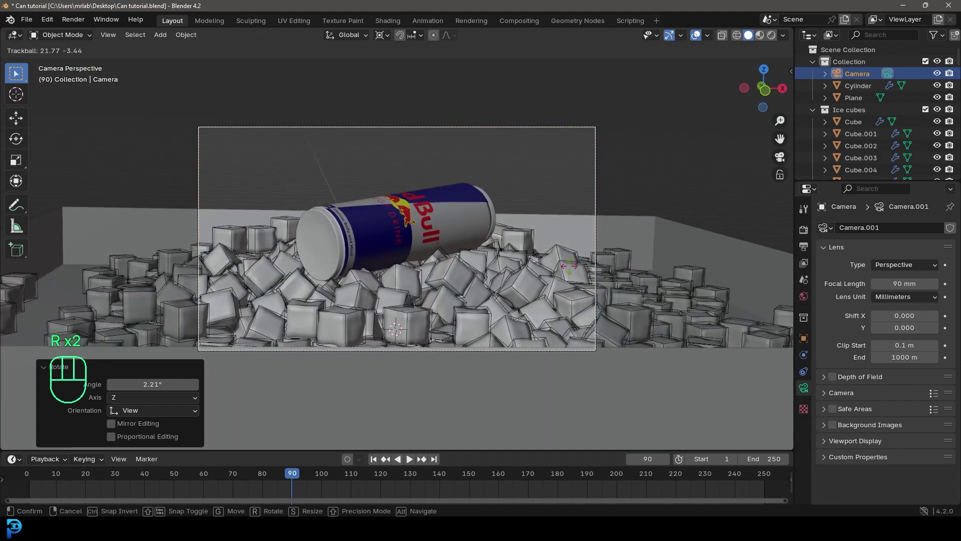
key("r")
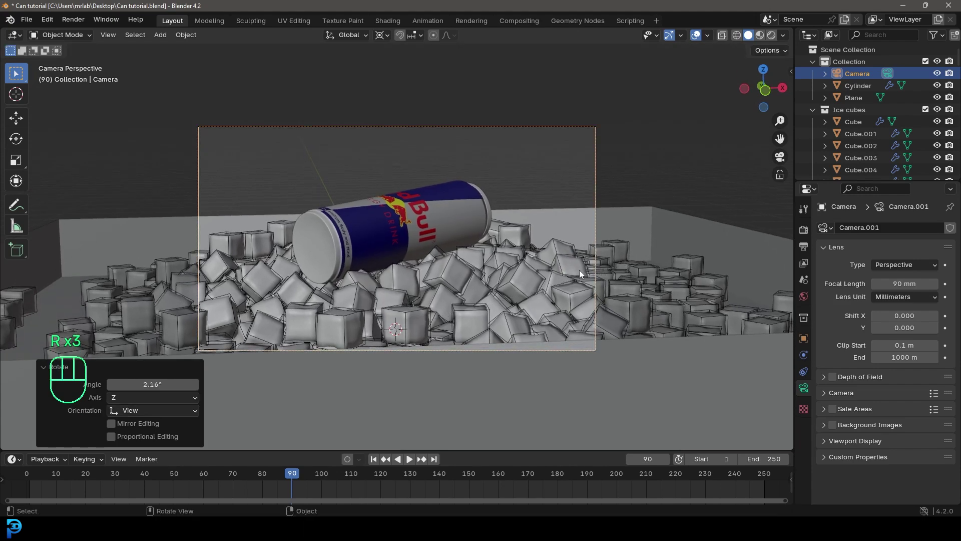
key("r")
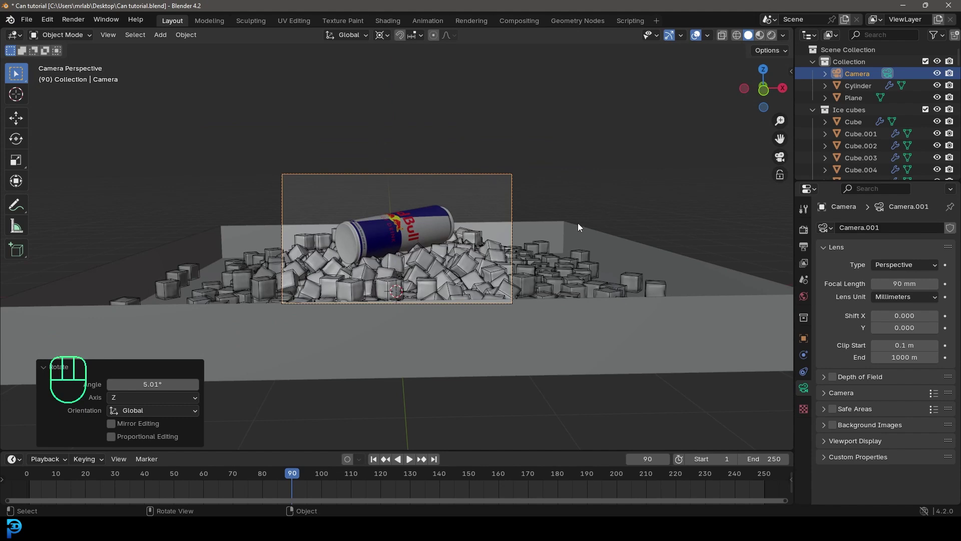
Step: Rename the plane to 'box interact', hide it, and reposition the camera
middle_click(561, 237)
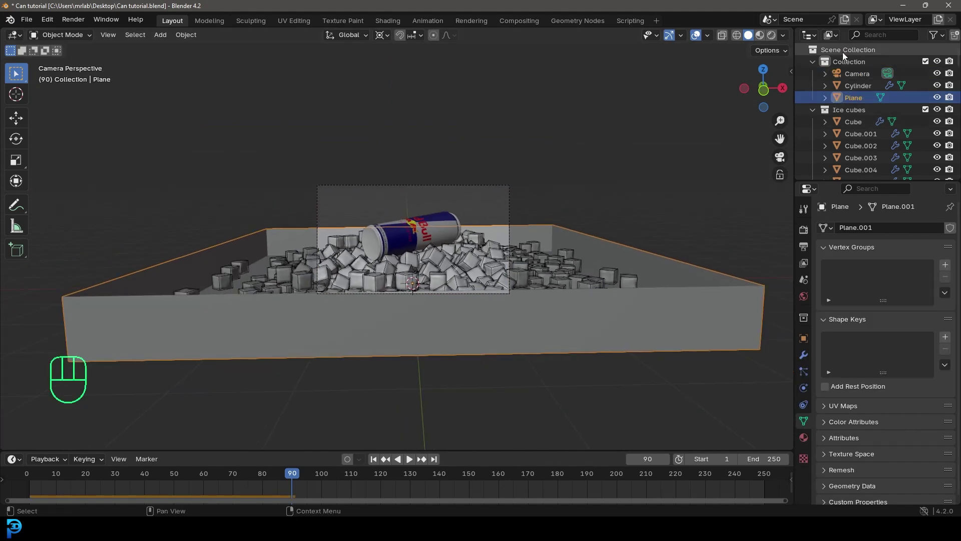
left_click(862, 101)
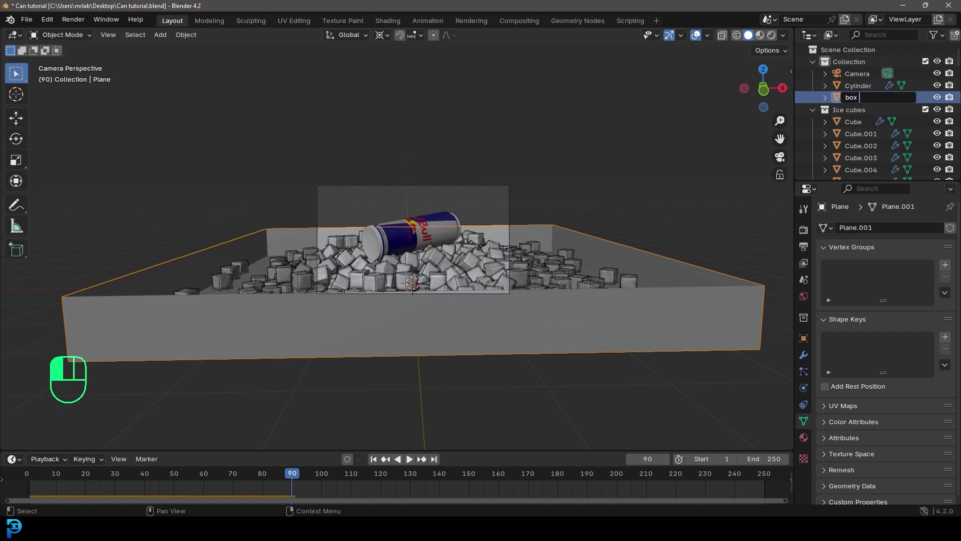
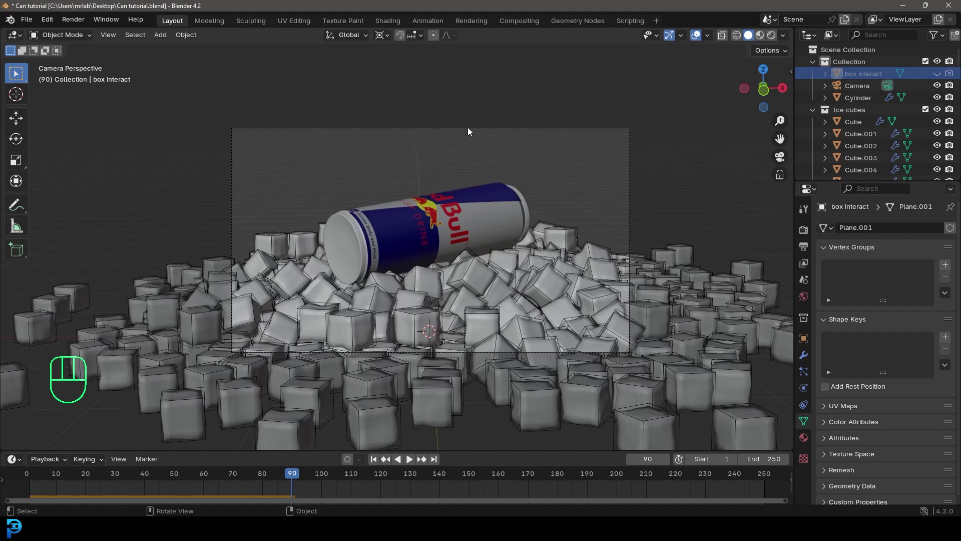
key("g")
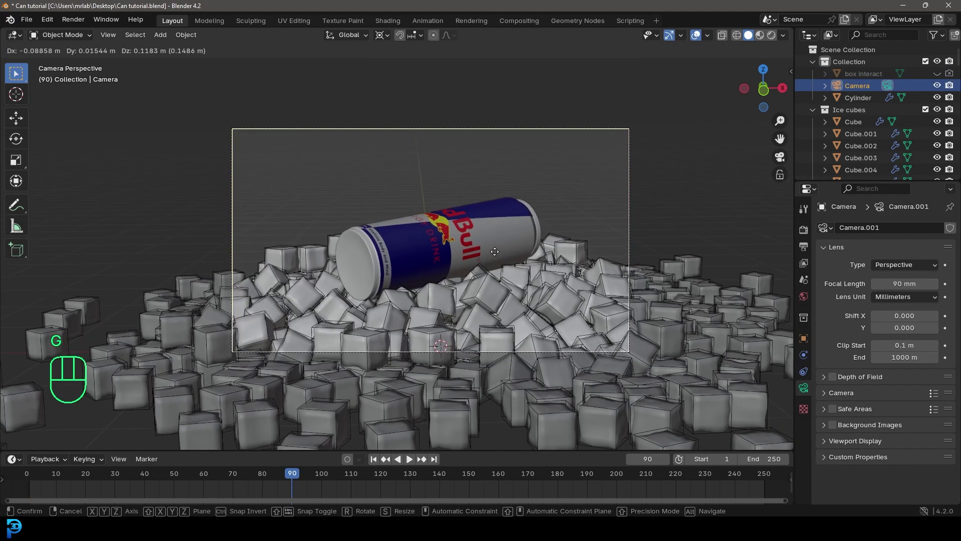
key("r")
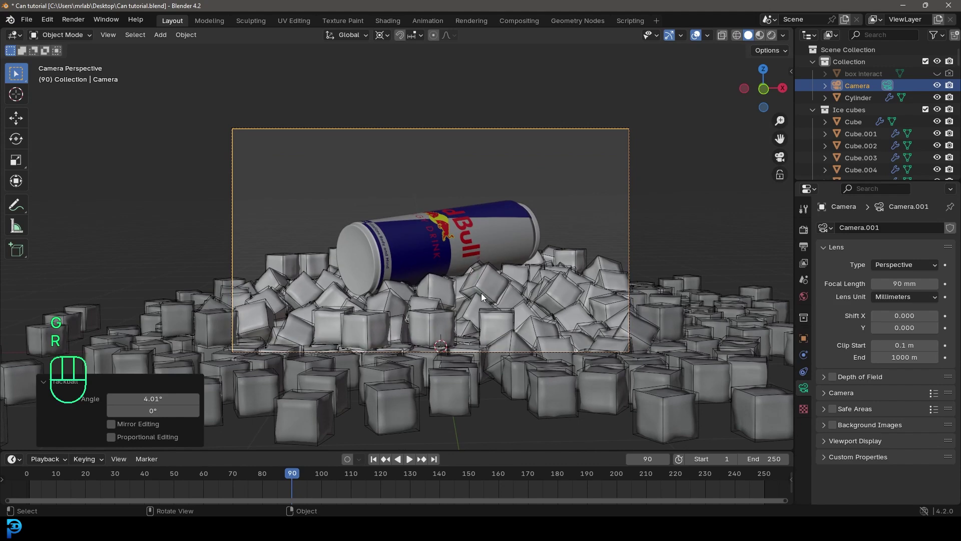
key("g")
key("g")
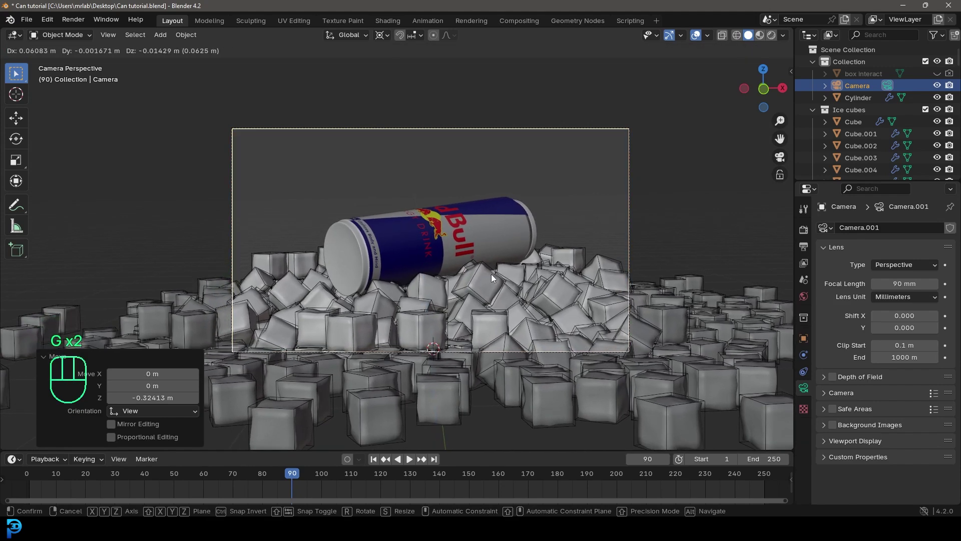
left_click_drag(386, 38, 480, 126)
Step: Rotate the can about its own Z axis so the Red Bull logo faces the camera, and save
left_click(464, 214)
key("r")
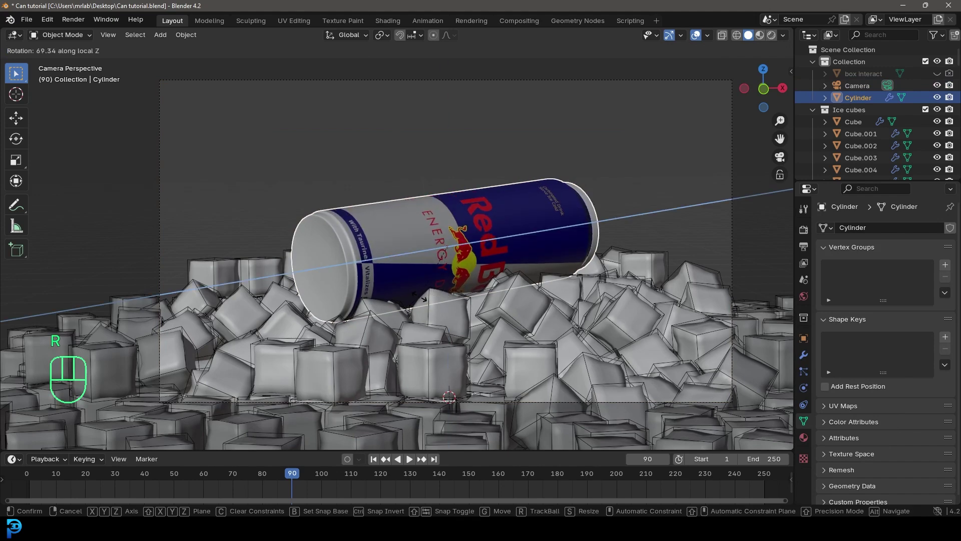
key("ctrl+s")
key("ctrl+s")
middle_click(455, 254)
key("alt+a")
key("ctrl+b")
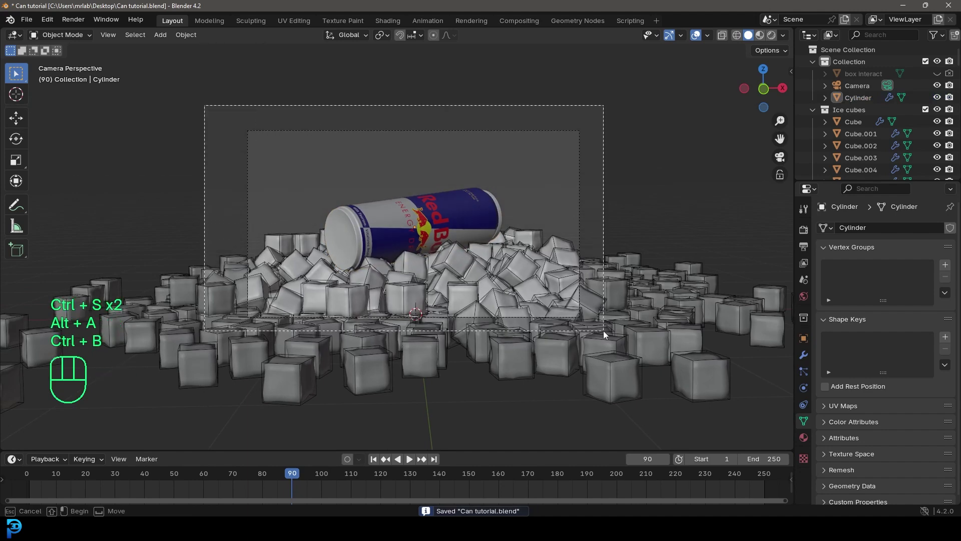
key("ctrl+s")
key("ctrl+s")
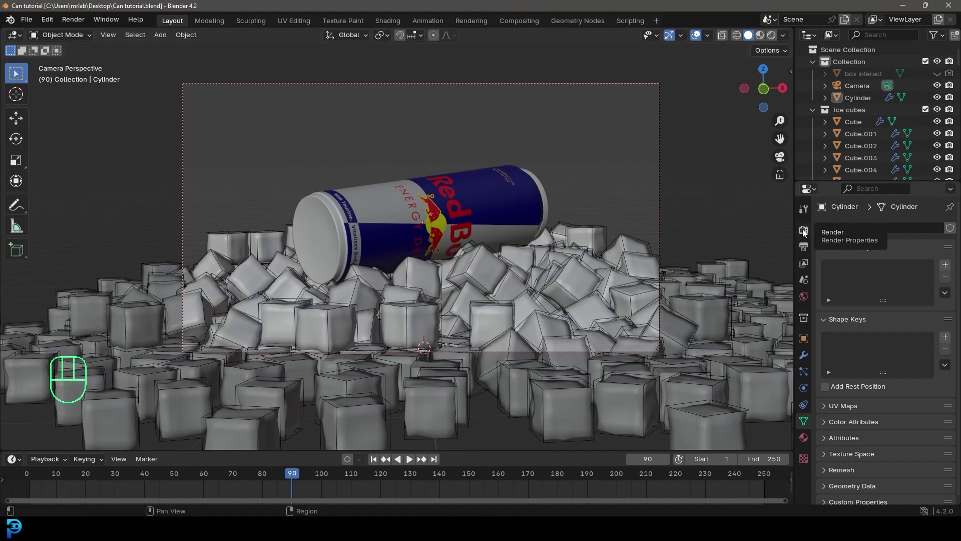
Step: Set Sampling Render Max Samples to 50 in Render Properties
left_click(807, 234)
left_click_drag(901, 229, 887, 267)
left_click_drag(899, 259, 894, 285)
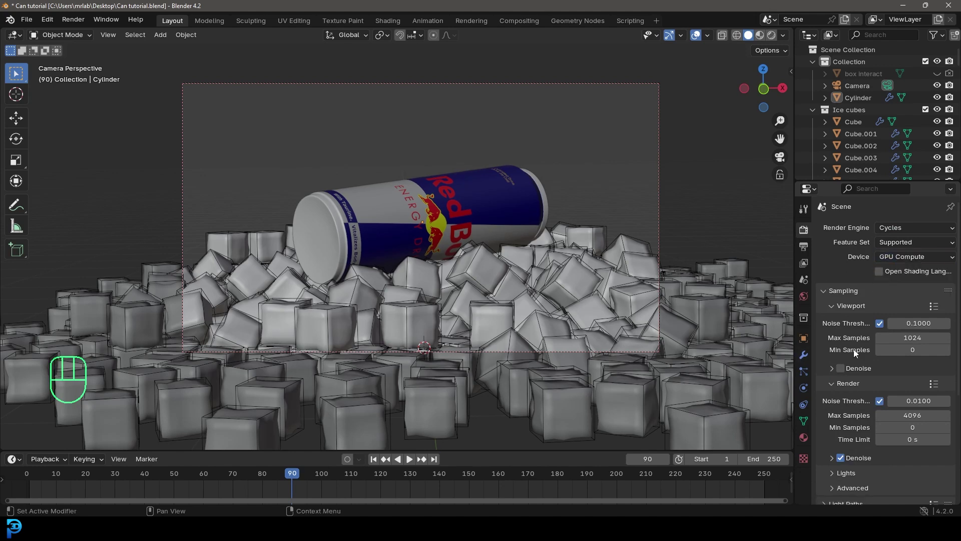
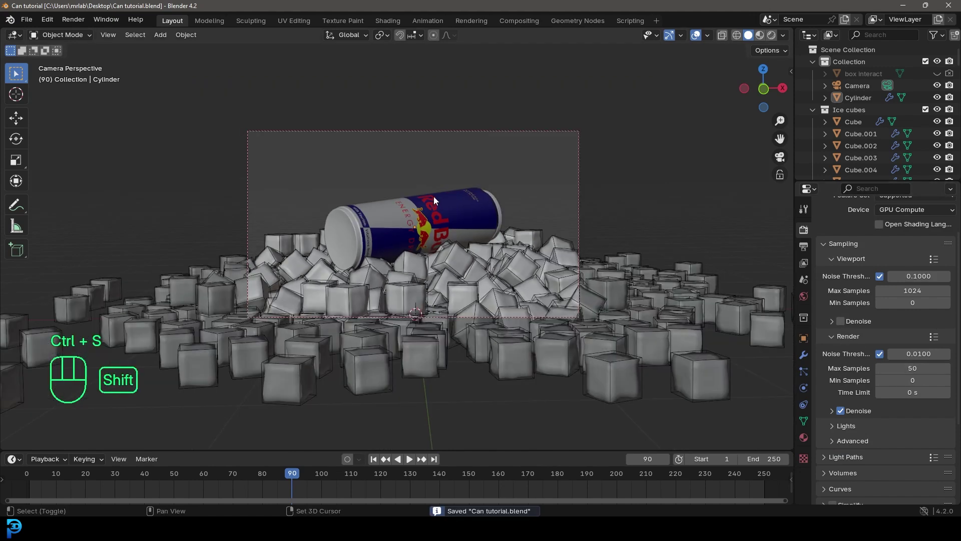
Step: Add a 120 W area light of size 2.28 m and aim it at the can
key("shift+a")
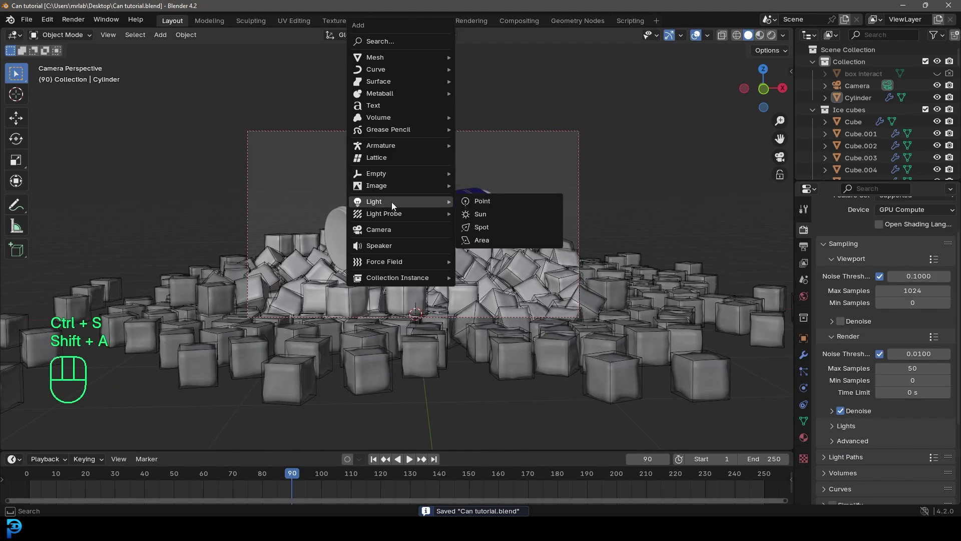
key("g")
key("r")
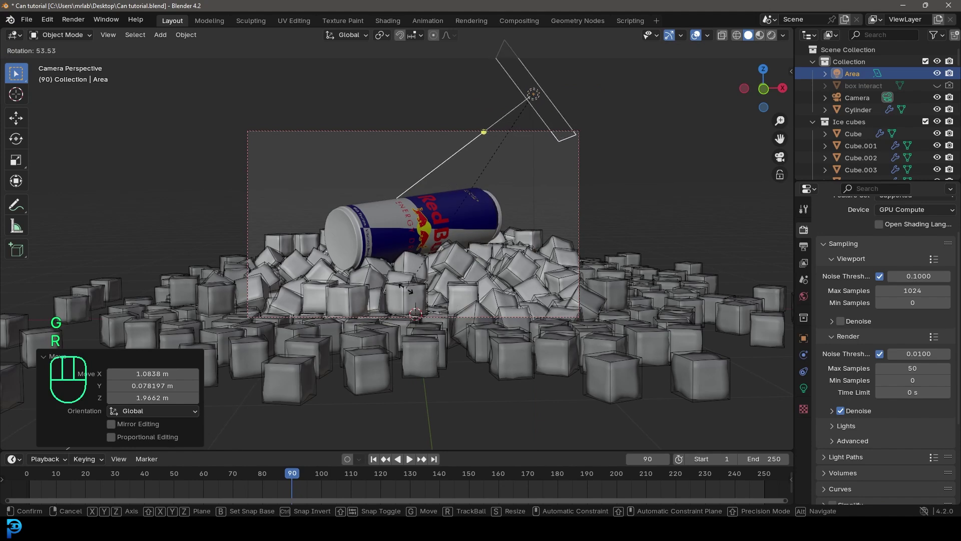
key("g")
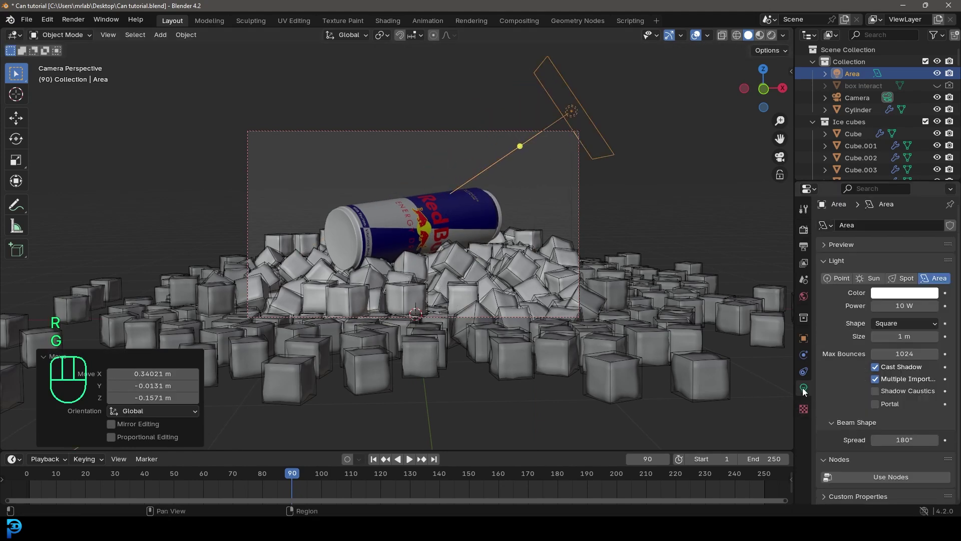
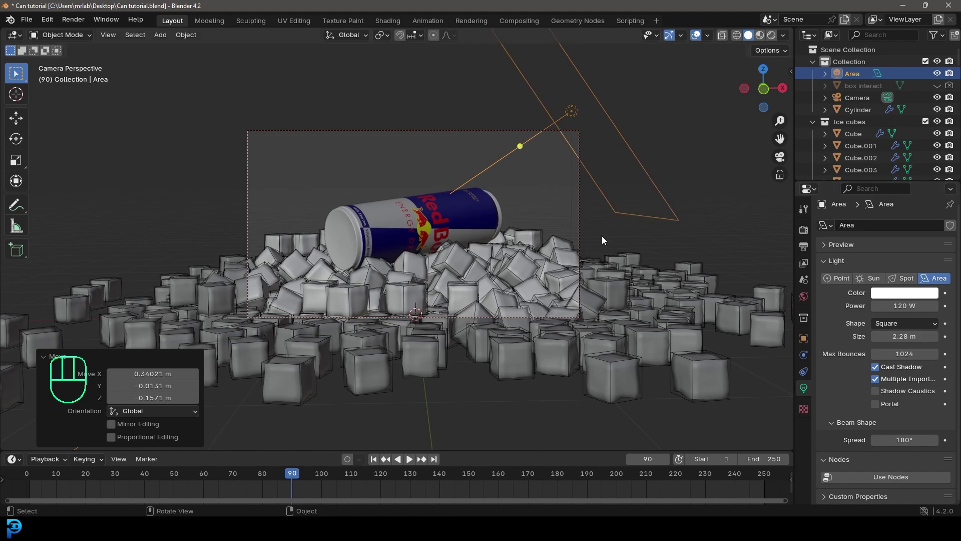
Step: Duplicate the light to the opposite side facing the can, check shading and save
key("shift+d")
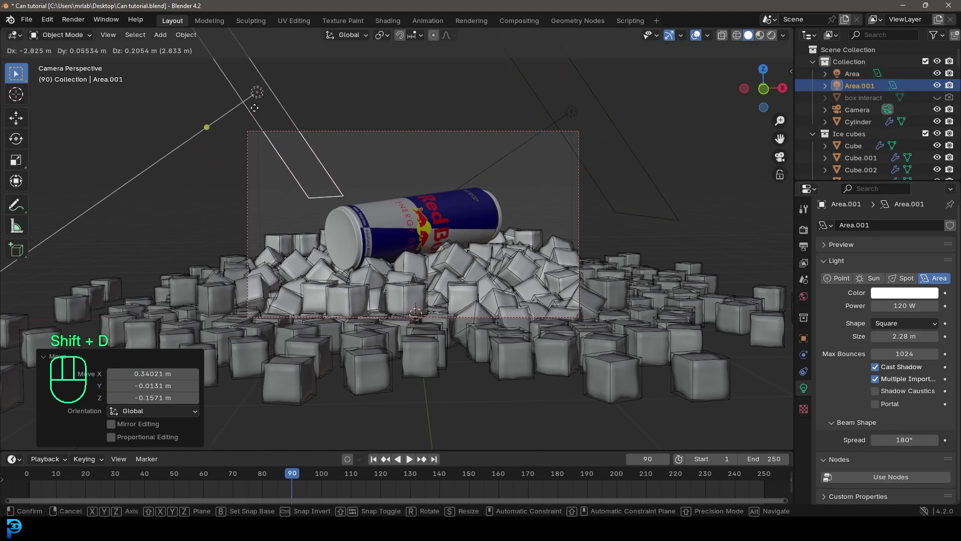
key("r")
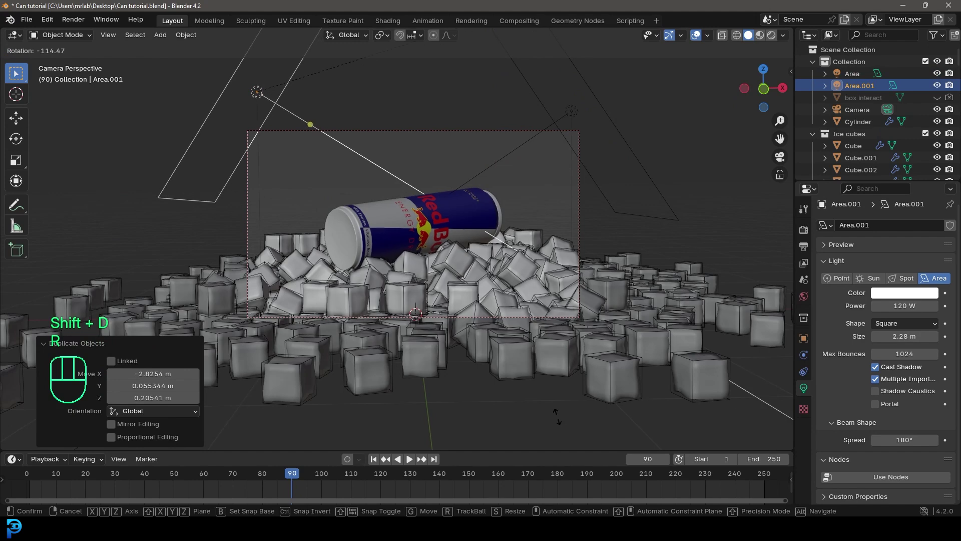
key("g")
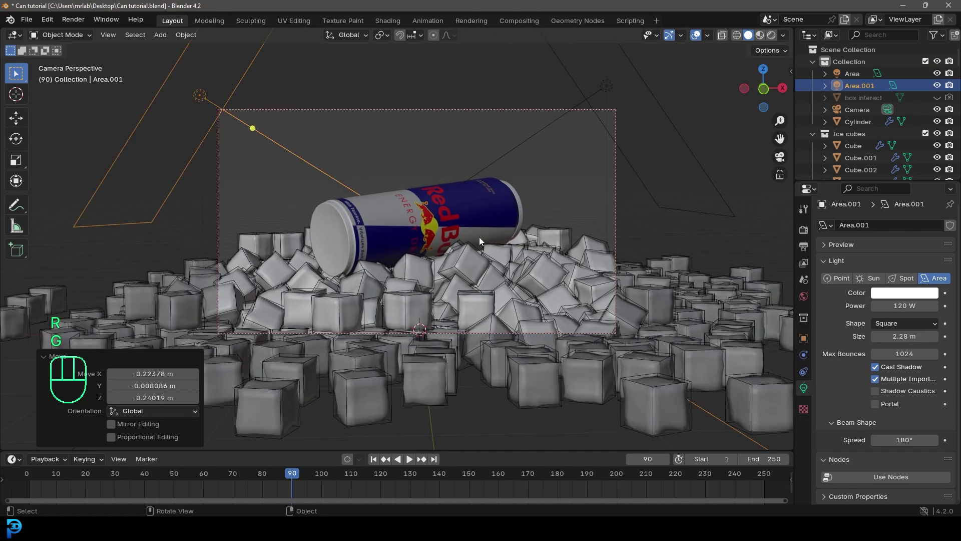
key("z")
key("ctrl+s")
key("ctrl+s")
key("z")
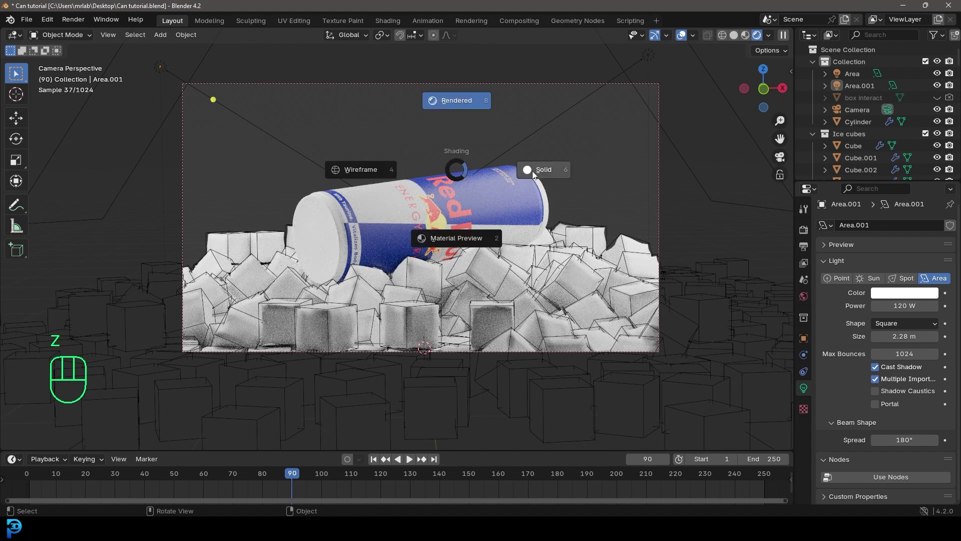
key("ctrl+s")
Step: Light the world with the studio_small_03 HDRI environment texture at strength 0.3, previewing in rendered view
left_click(810, 299)
left_click_drag(878, 306, 615, 438)
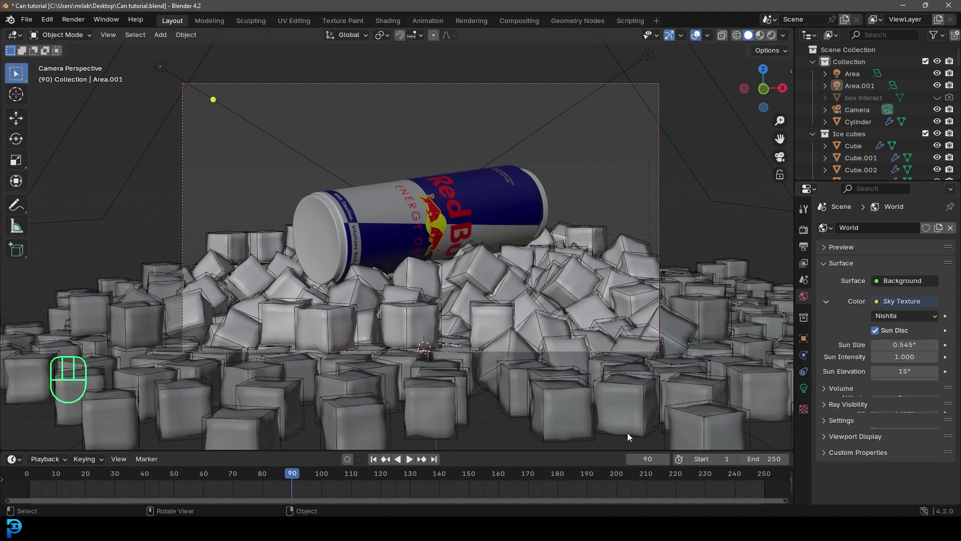
key("z")
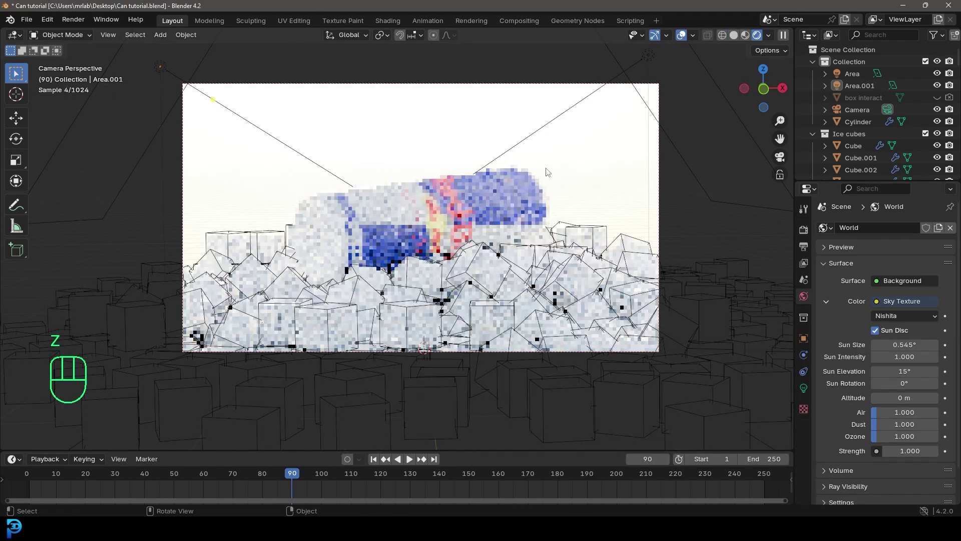
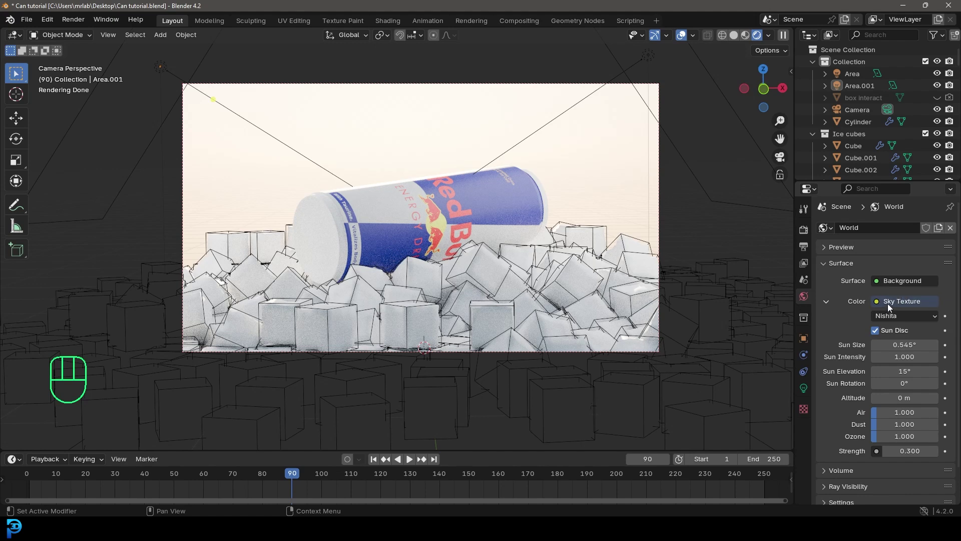
left_click_drag(892, 308, 611, 357)
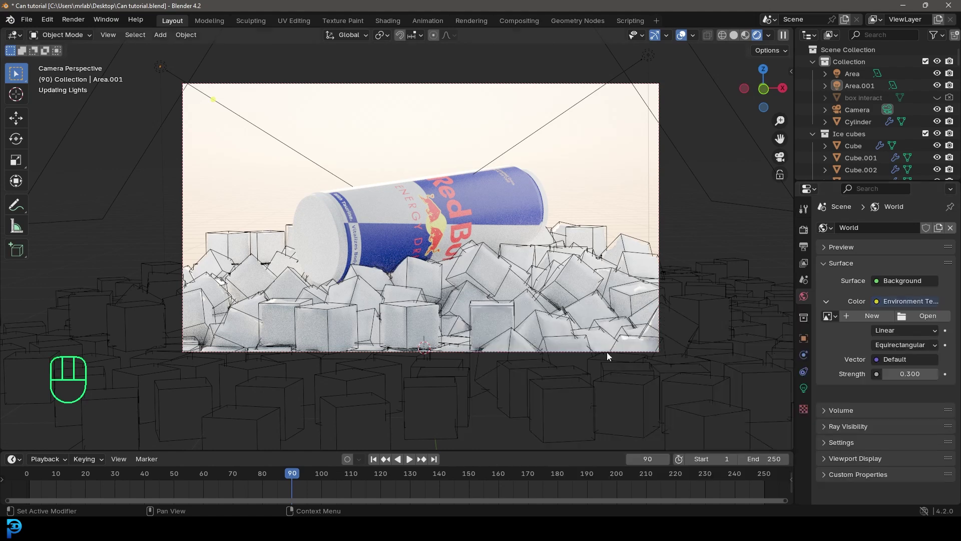
left_click(930, 324)
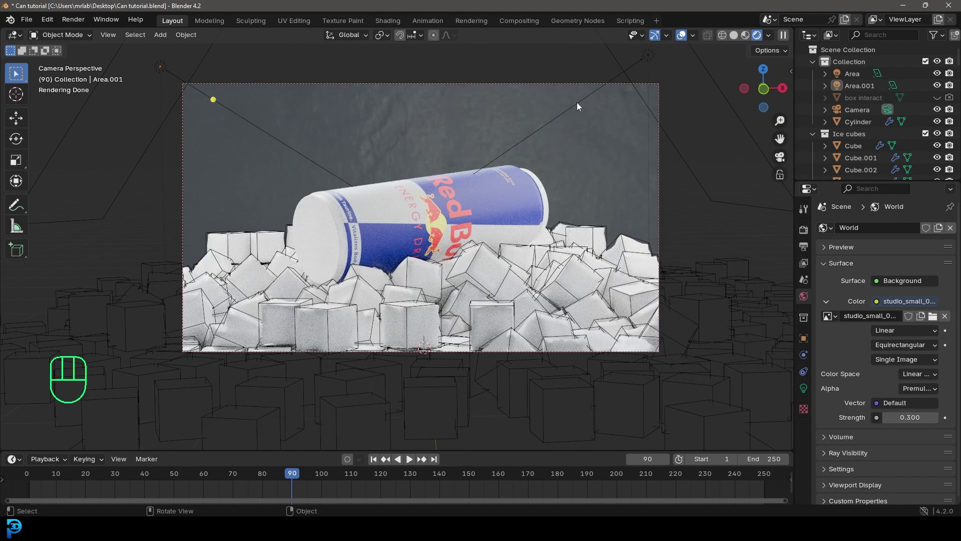
Step: Lower the Area.001 light's power to 60 W so the two lights sit at 80 W and 60 W, and save
left_click(580, 107)
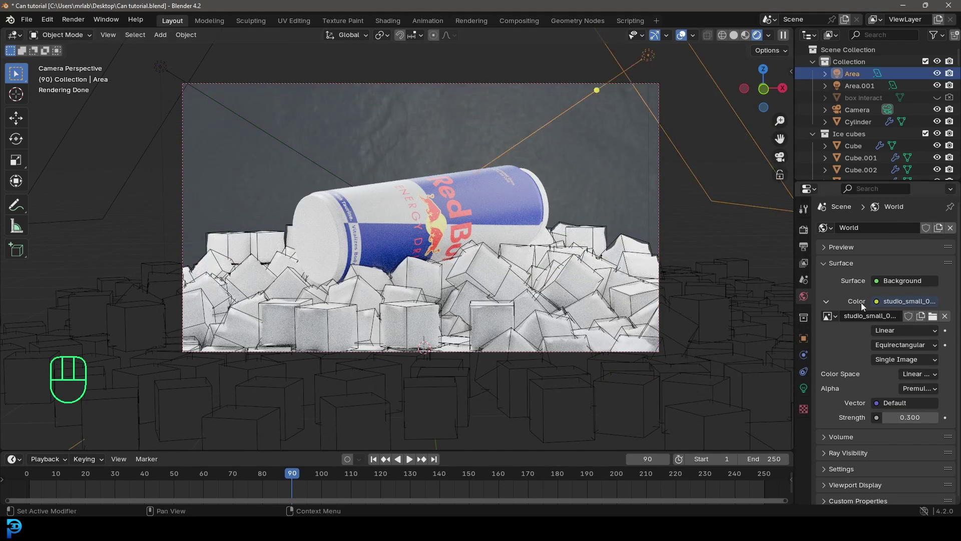
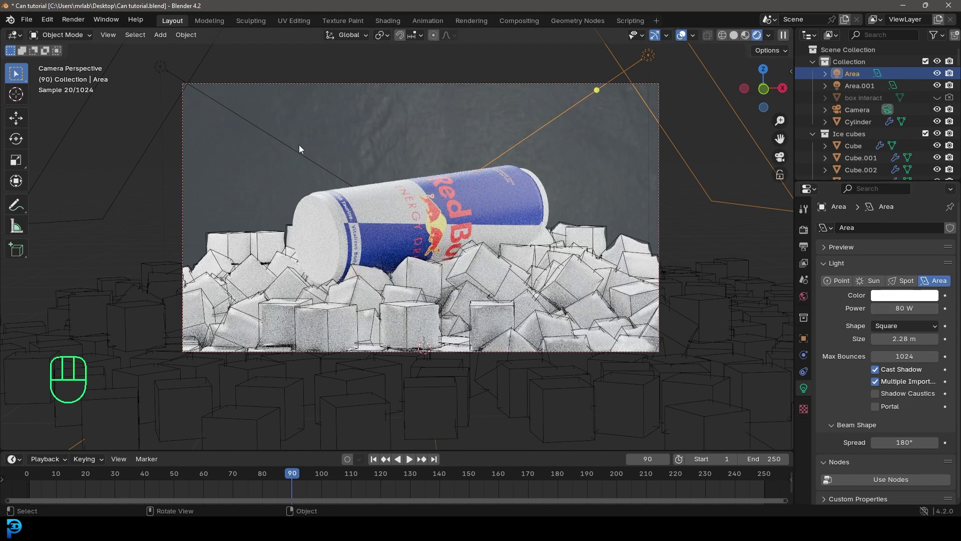
left_click(298, 153)
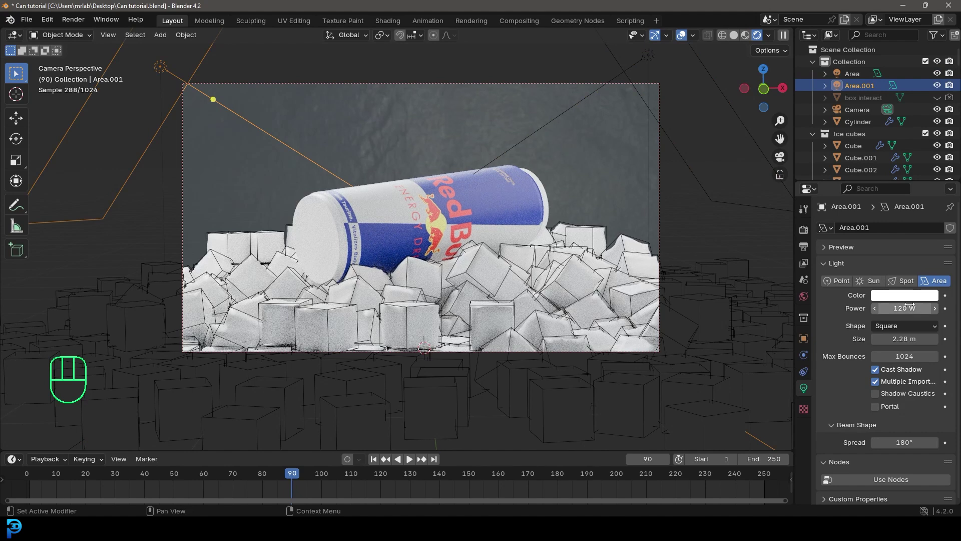
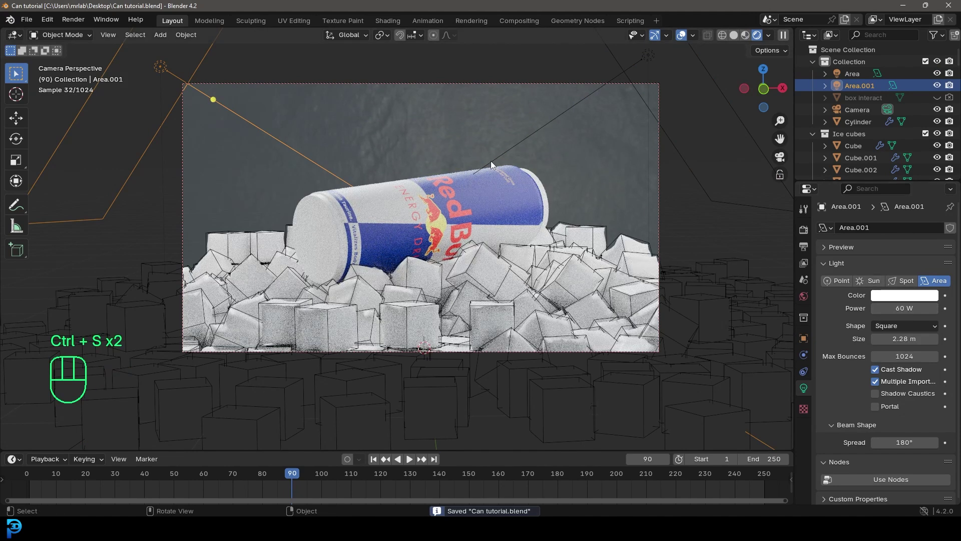
left_click(491, 268)
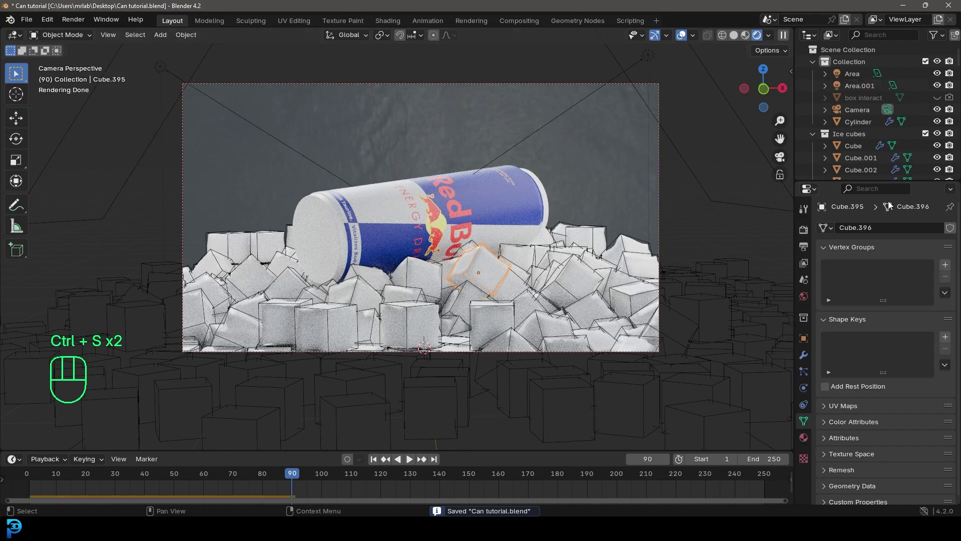
Step: Give the Ice material transmission weight 1.0 and roughness 0.155, then start adjusting its base colour
left_click(808, 441)
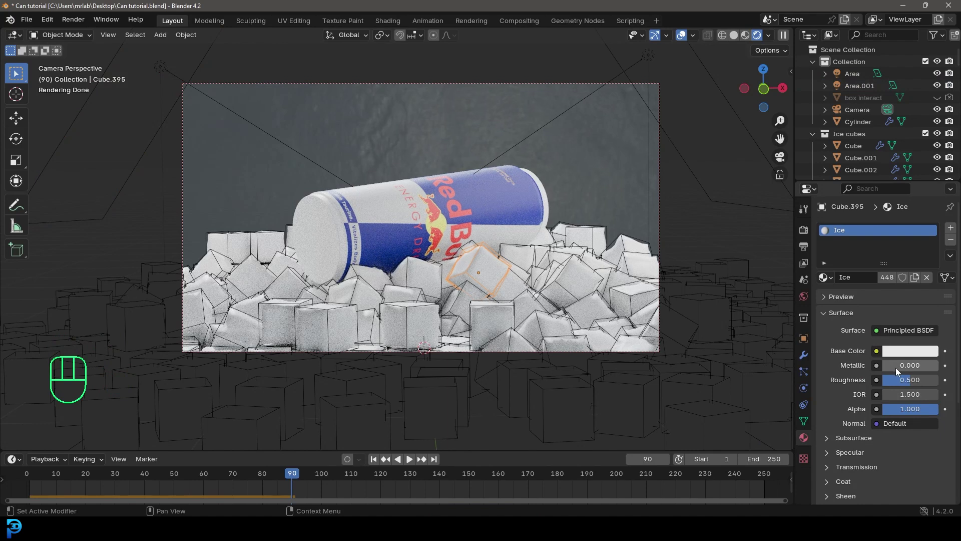
left_click_drag(921, 384, 887, 384)
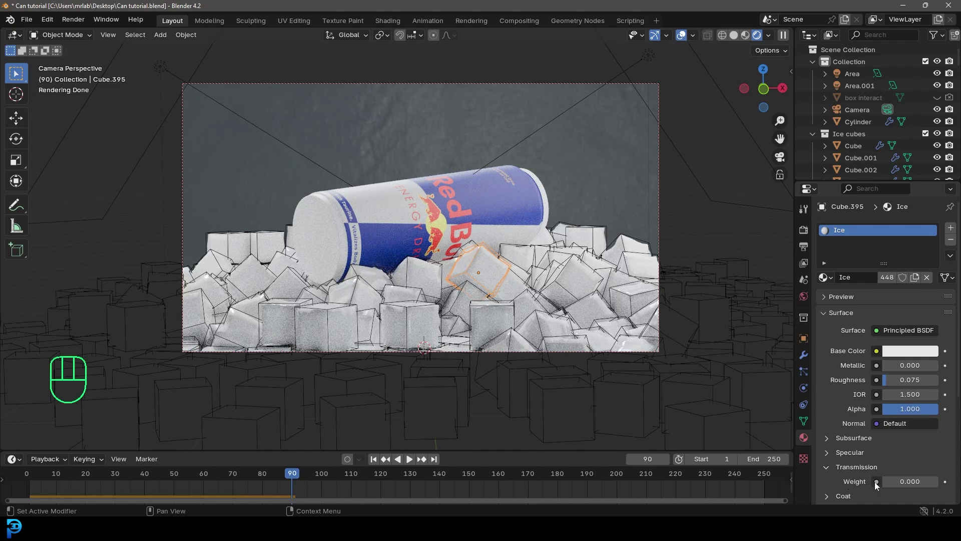
left_click(896, 485)
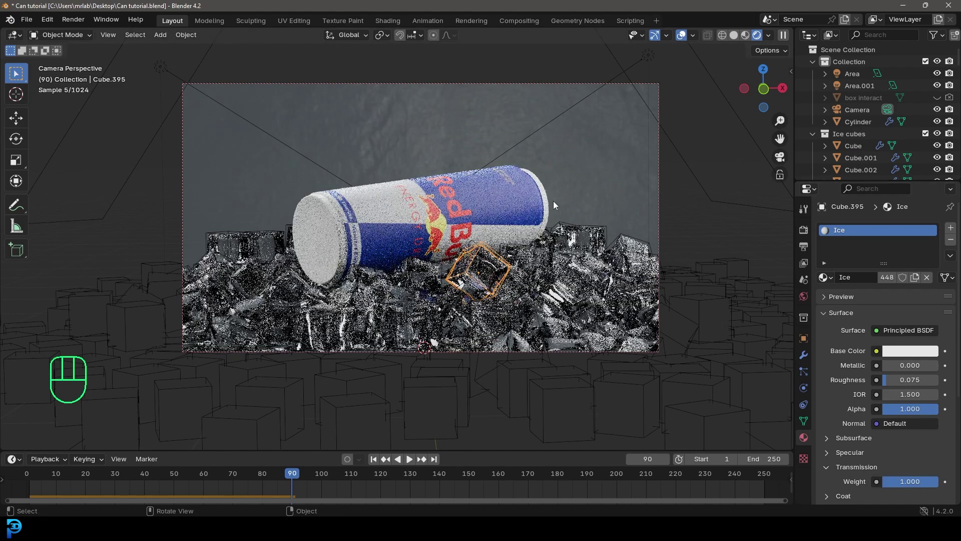
key("alt+a")
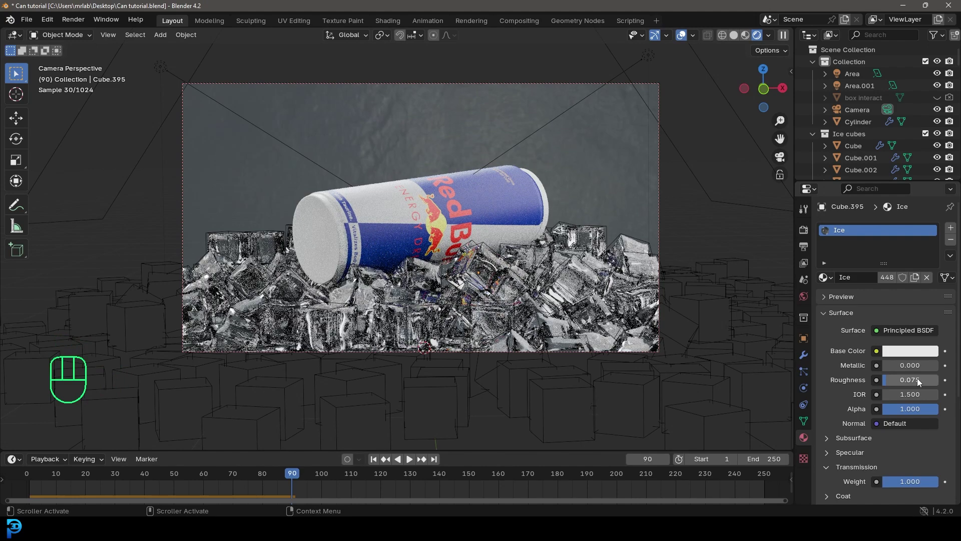
left_click(915, 383)
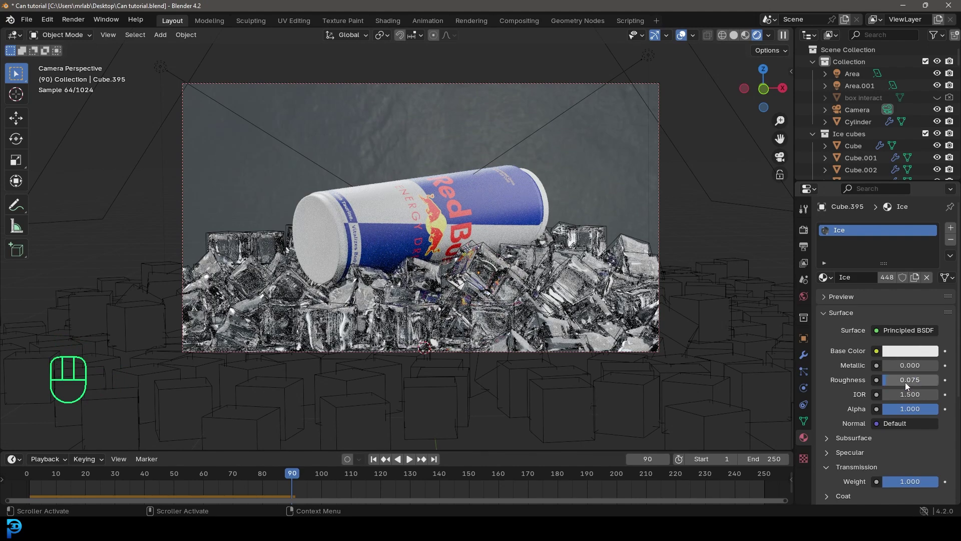
left_click(905, 386)
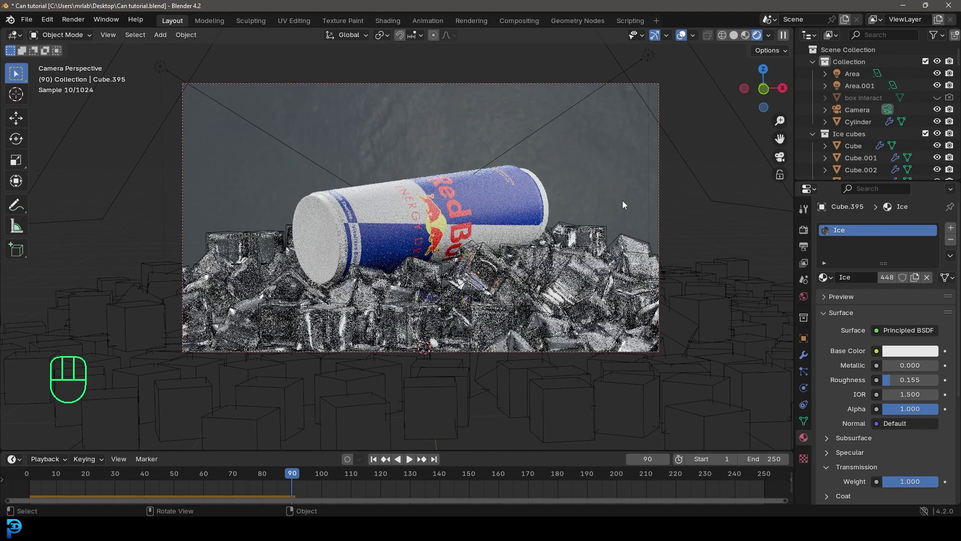
left_click(908, 357)
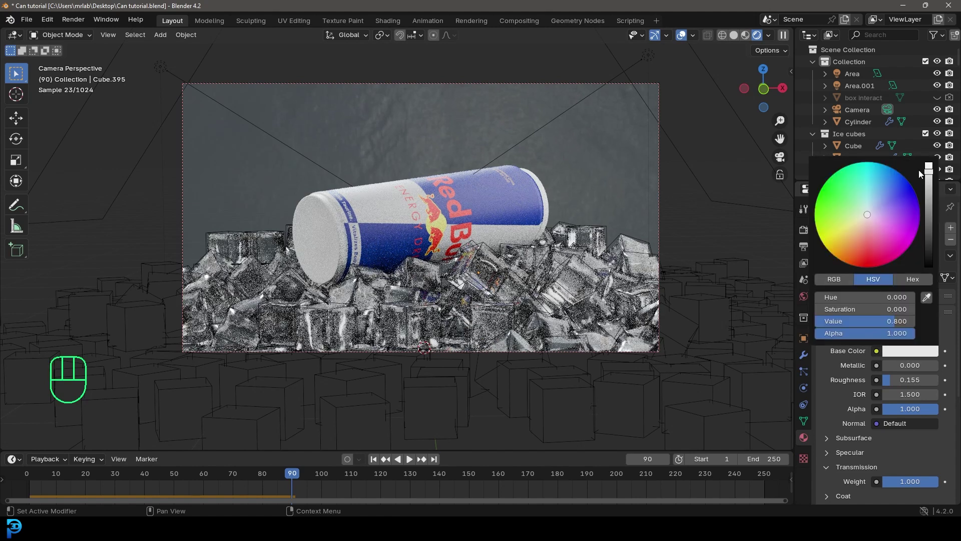
Step: Enable Film > Transparent in Render Properties so the backdrop renders transparent, and return to solid shading
key("alt+a")
left_click_drag(807, 232, 855, 447)
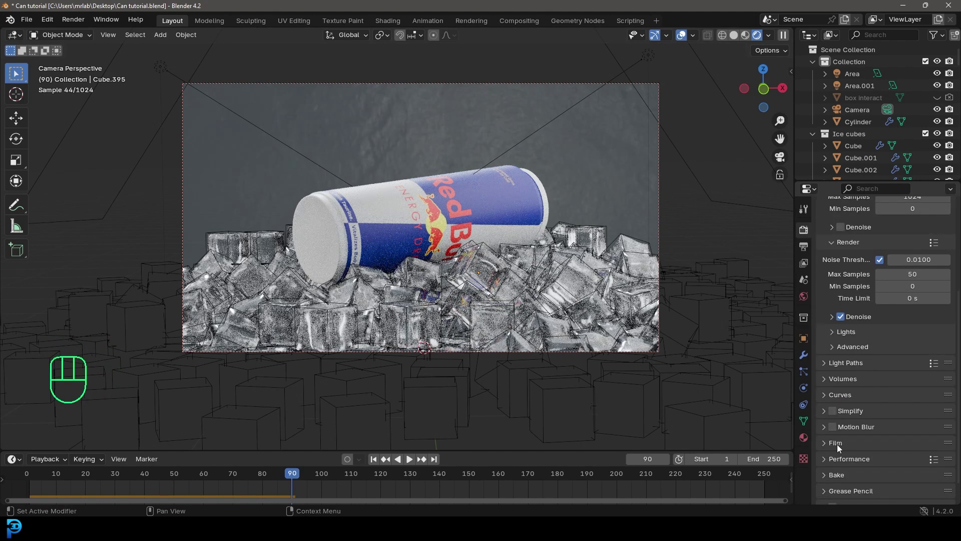
left_click(835, 448)
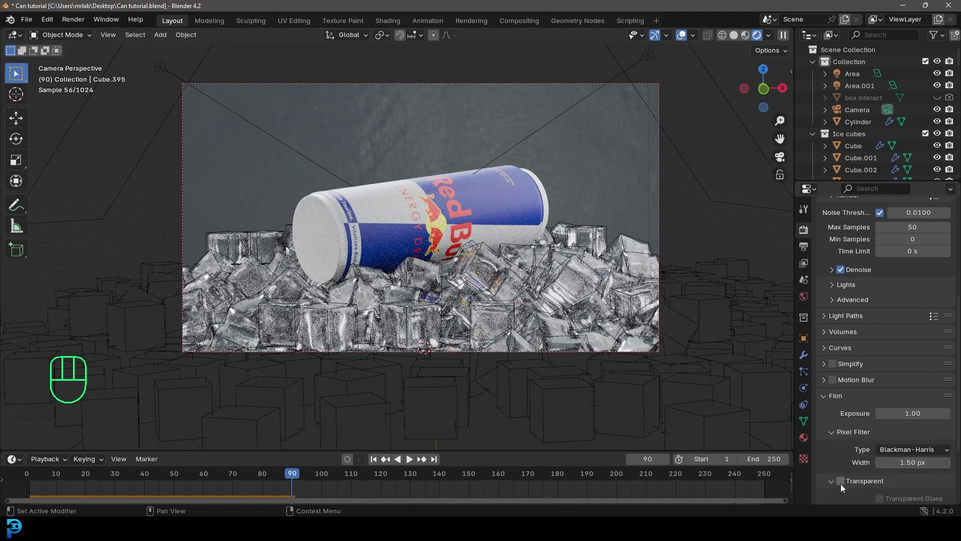
left_click(841, 485)
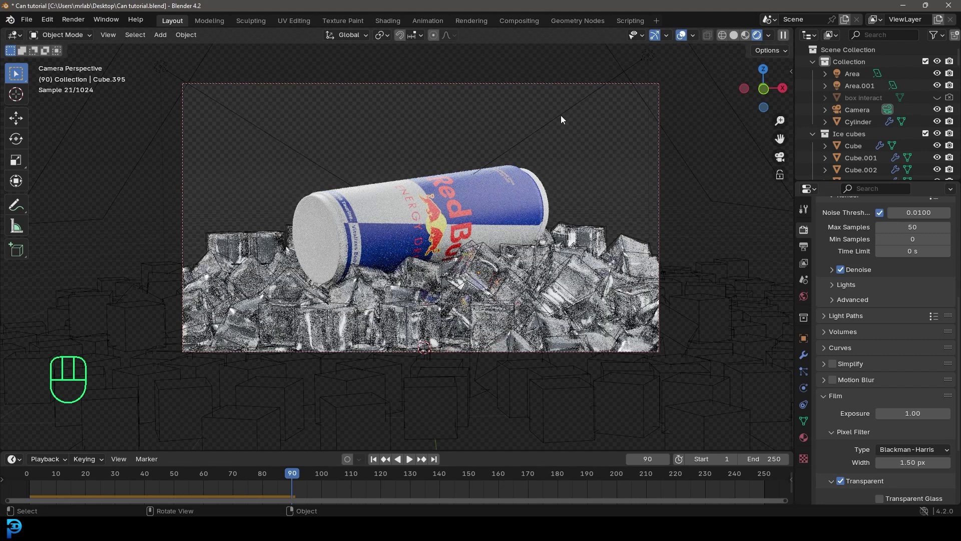
key("z")
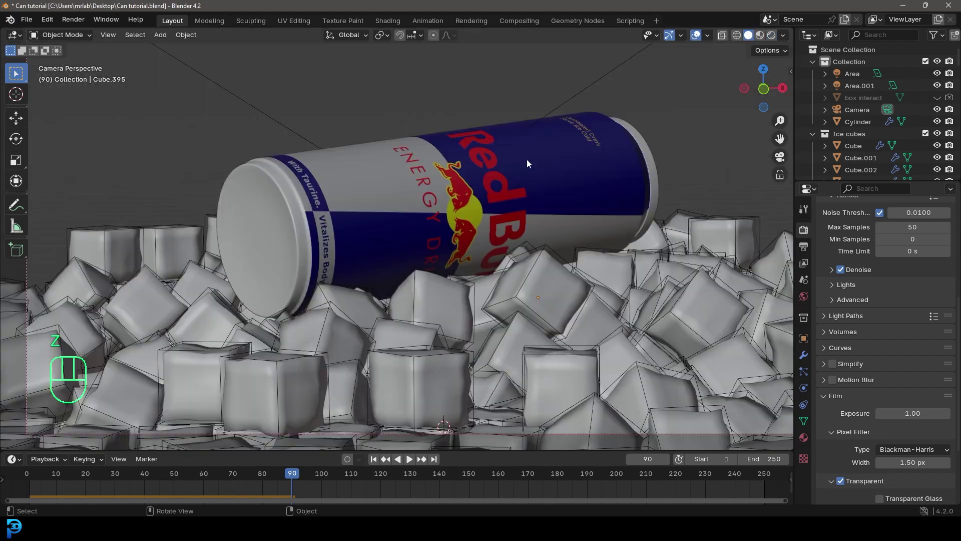
Step: Save, hide the Ice cubes collection from the viewport and switch to the rendered preview
key("ctrl+s")
left_click(817, 140)
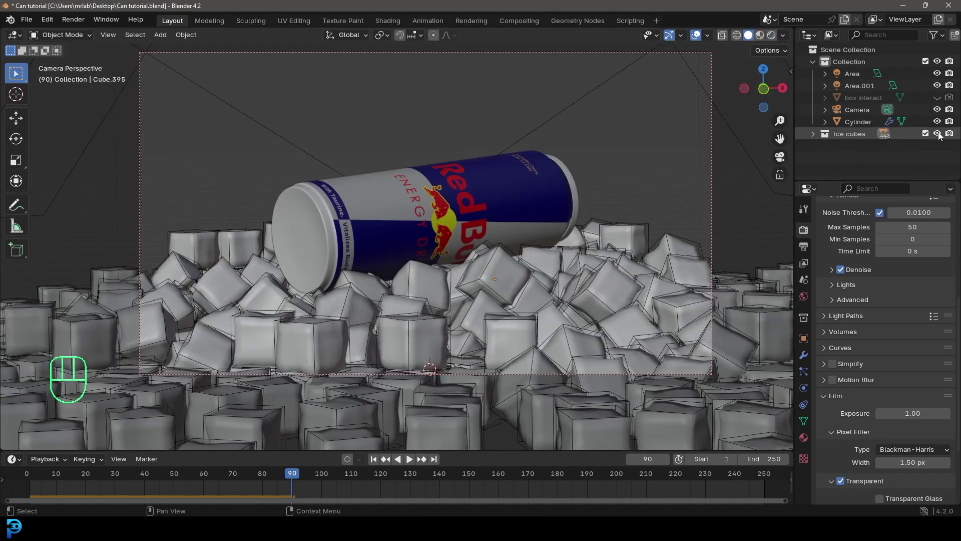
left_click(943, 138)
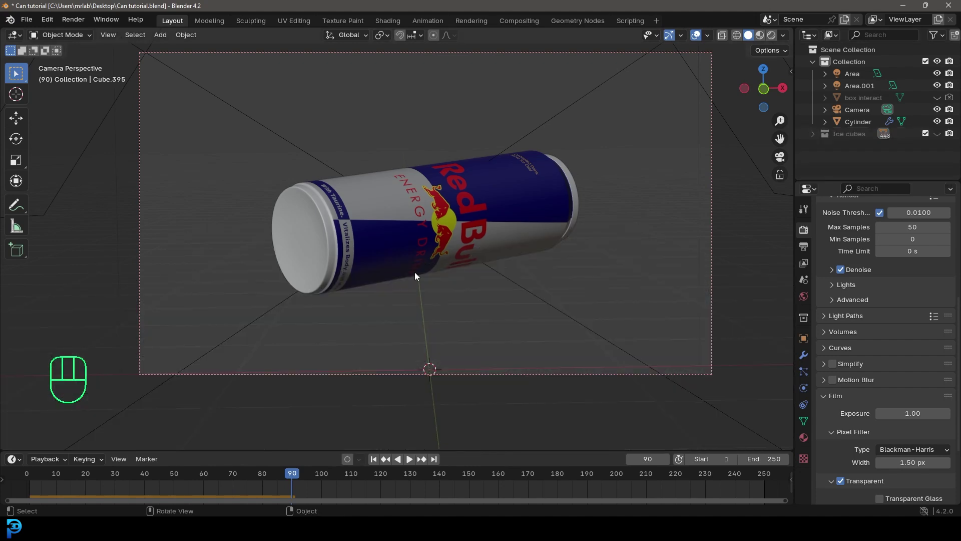
key("ctrl+s")
key("z")
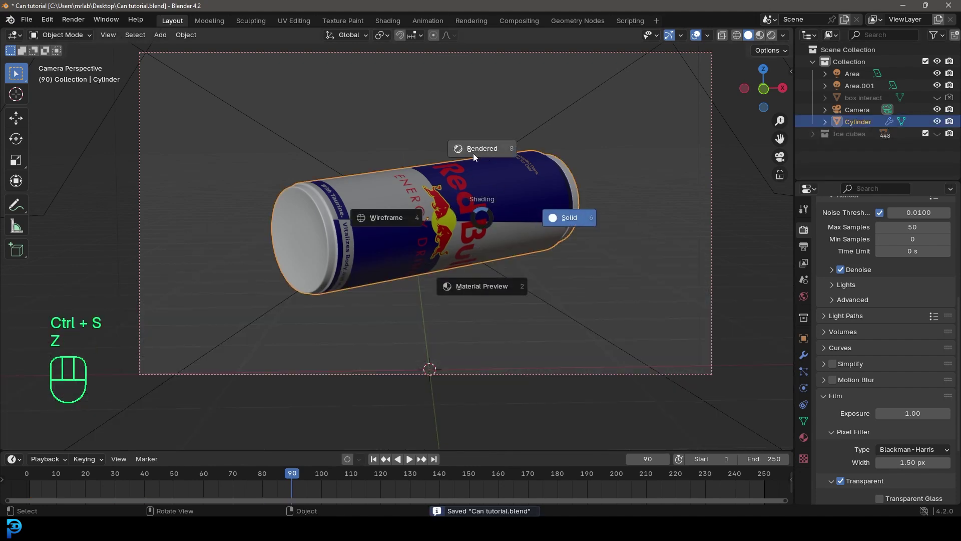
left_click(807, 438)
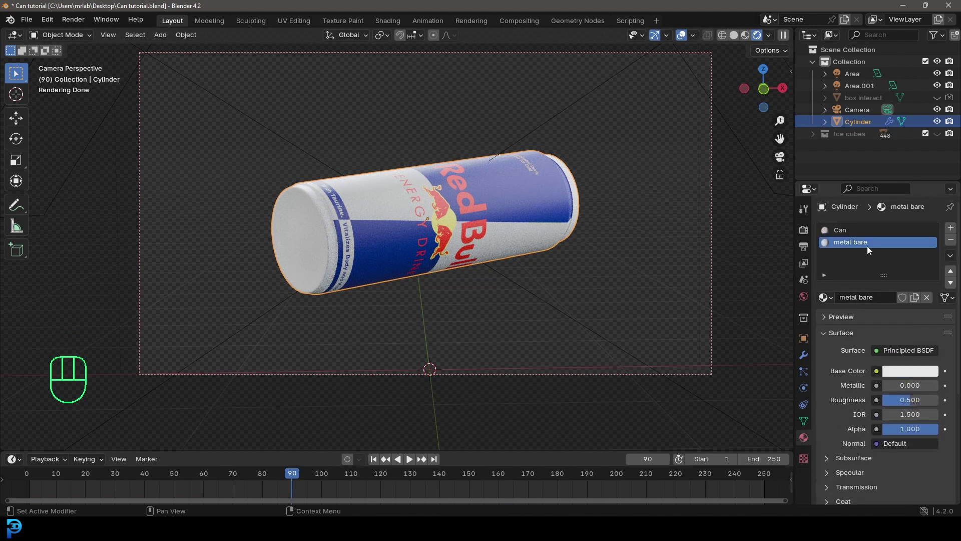
Step: Make the can's metal bare material fully metallic with roughness 0.235 and save the file
left_click(853, 235)
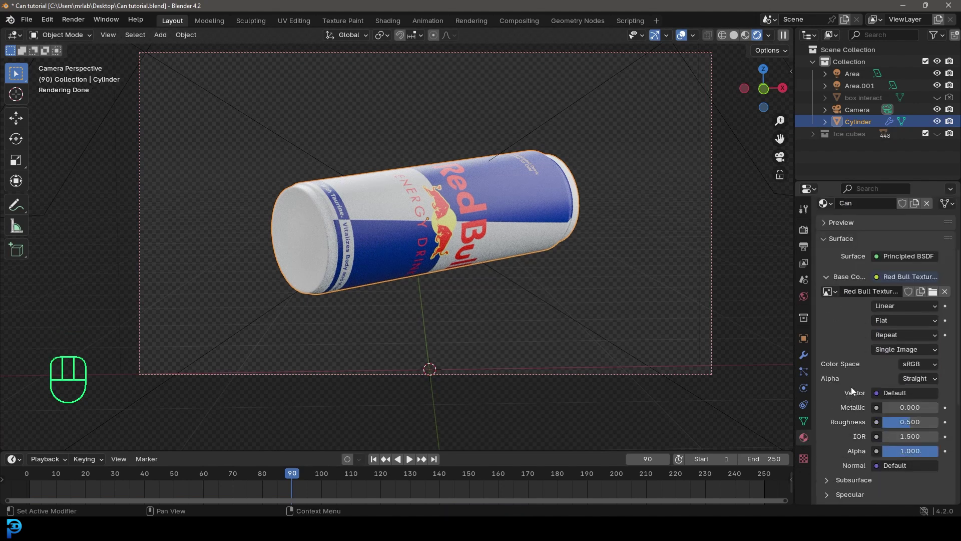
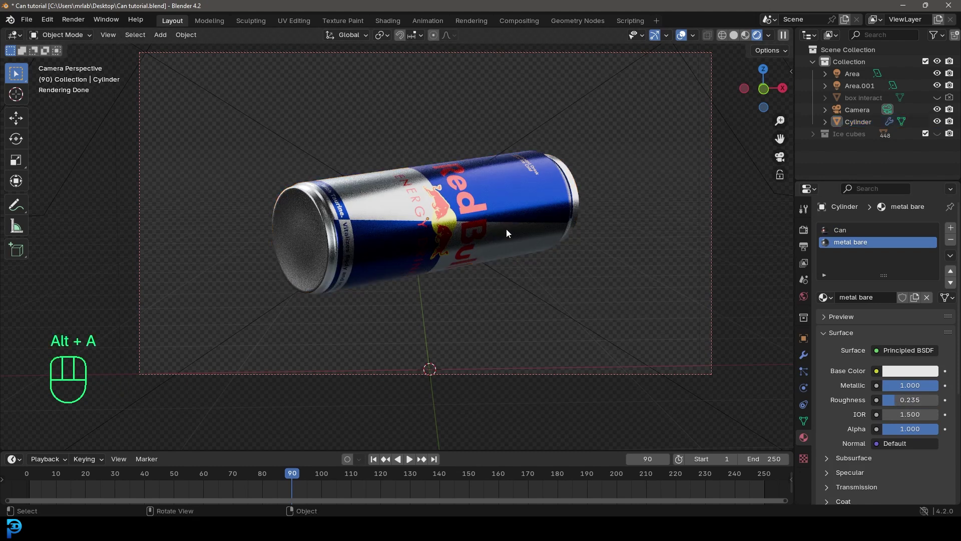
key("ctrl+s")
key("z")
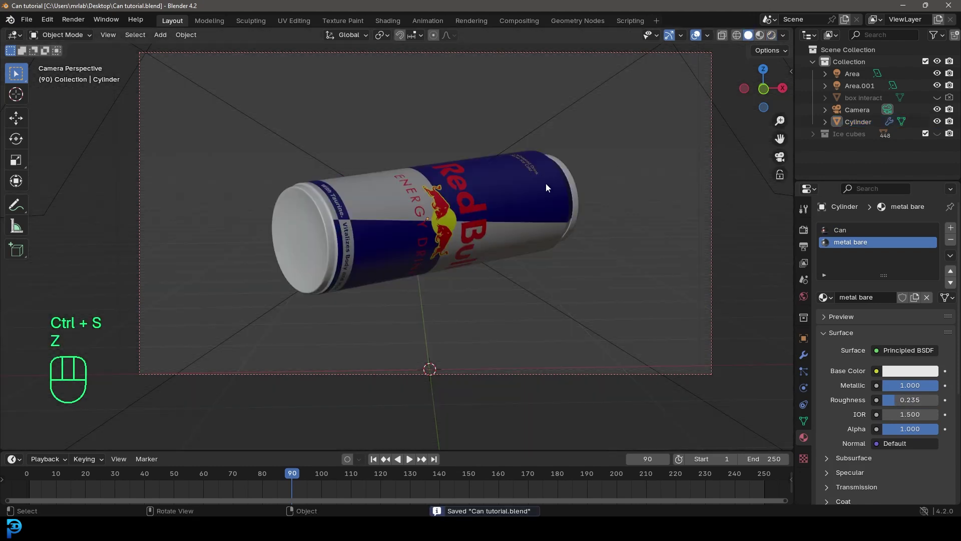
Step: Add an Ico Sphere, scale it down to about 0.37 and move it up and away from the can
key("shift+a")
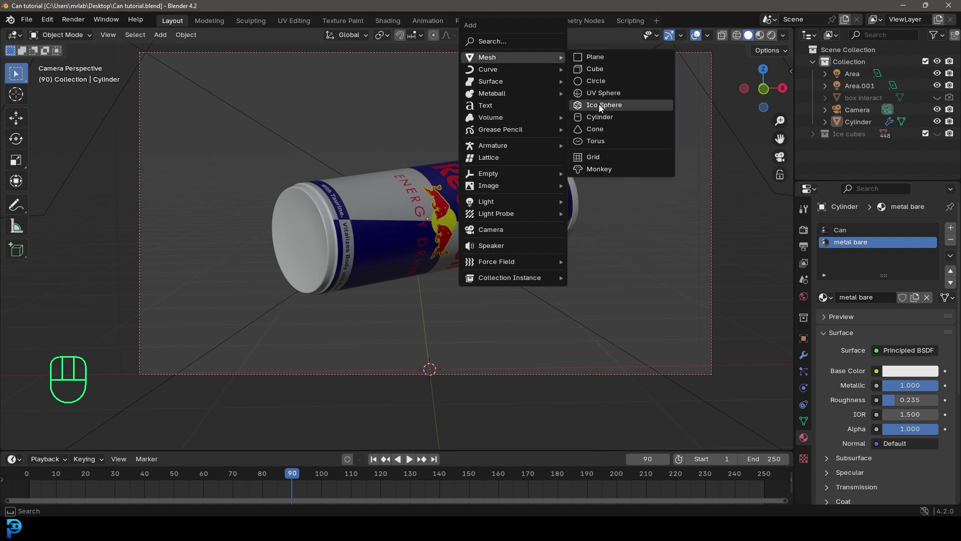
left_click_drag(529, 219, 477, 216)
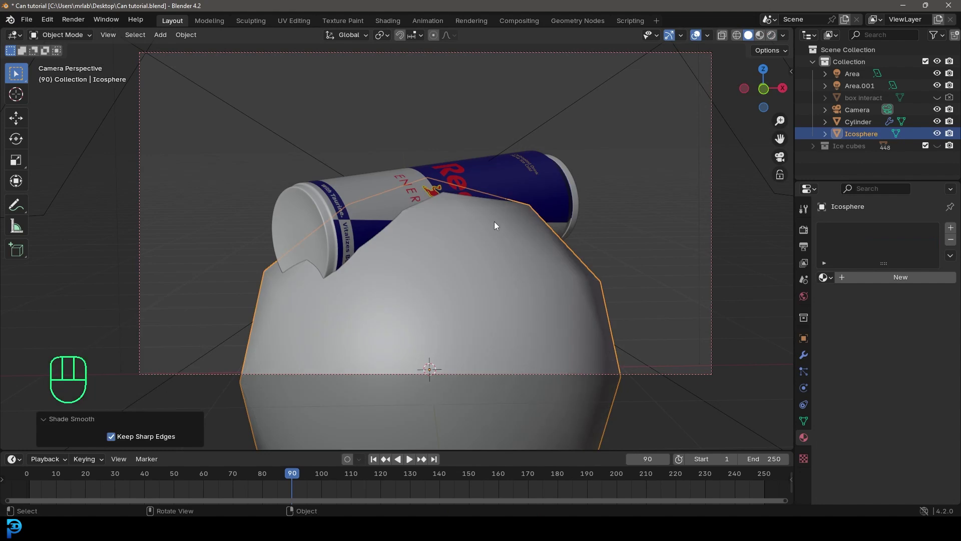
key("s")
key("g")
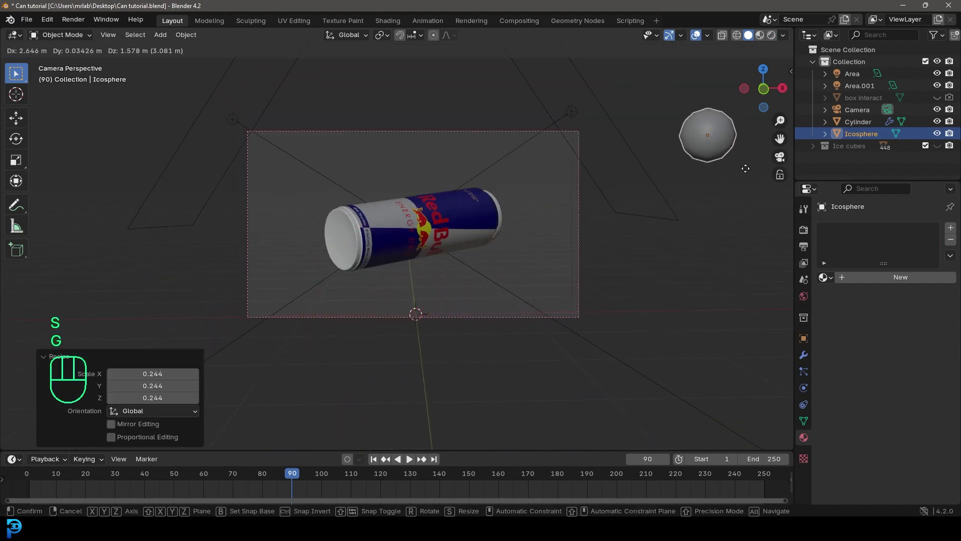
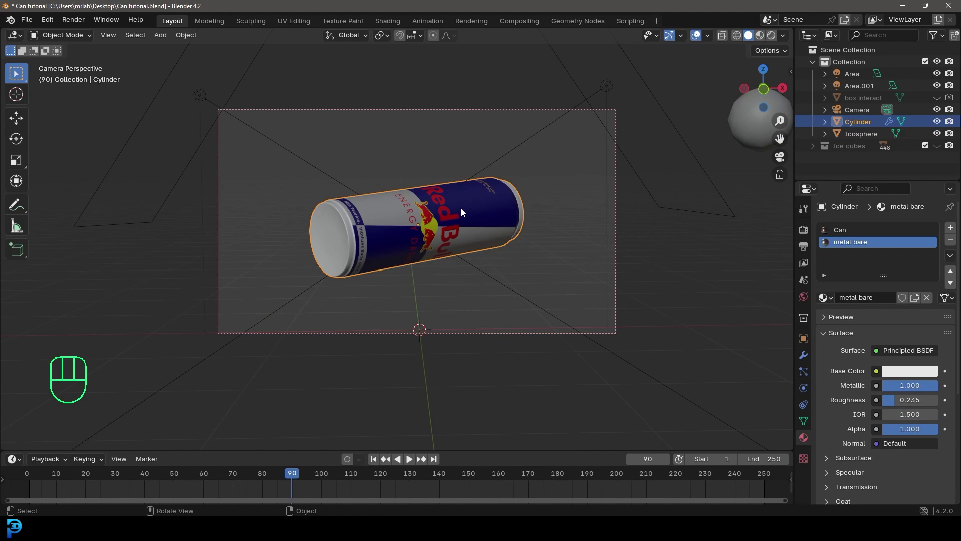
Step: Add a hair particle system to the can rendered as objects, instancing the Icosphere at scale 0.013
left_click(809, 376)
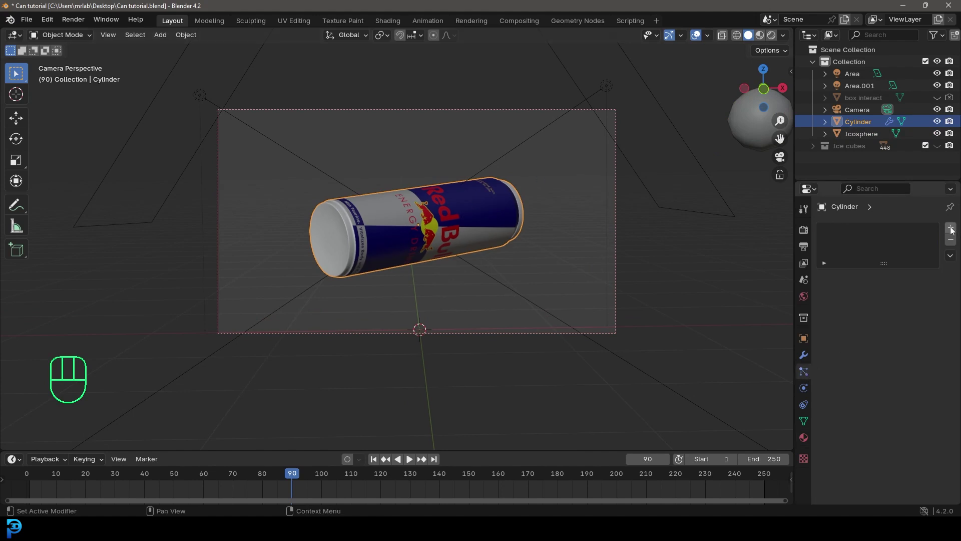
left_click_drag(926, 294, 833, 437)
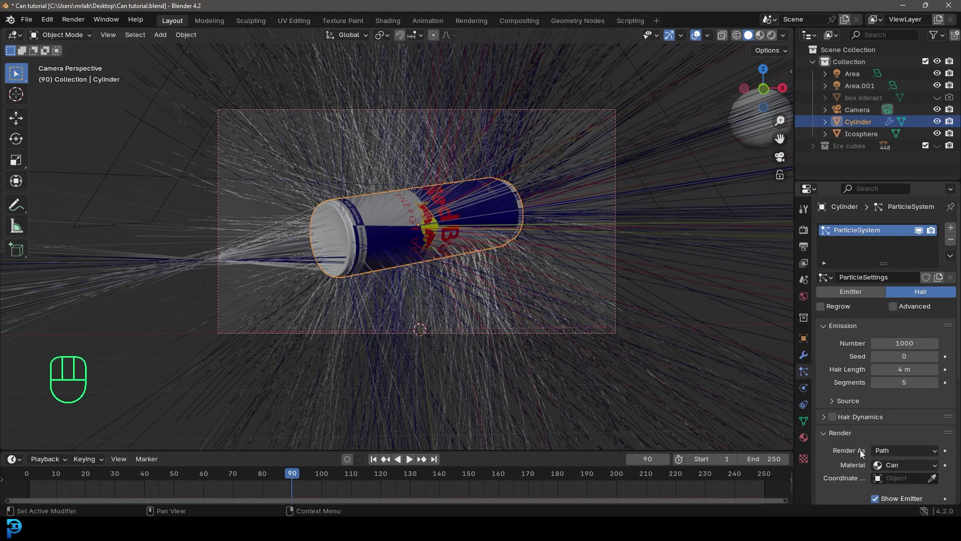
left_click_drag(903, 452, 899, 494)
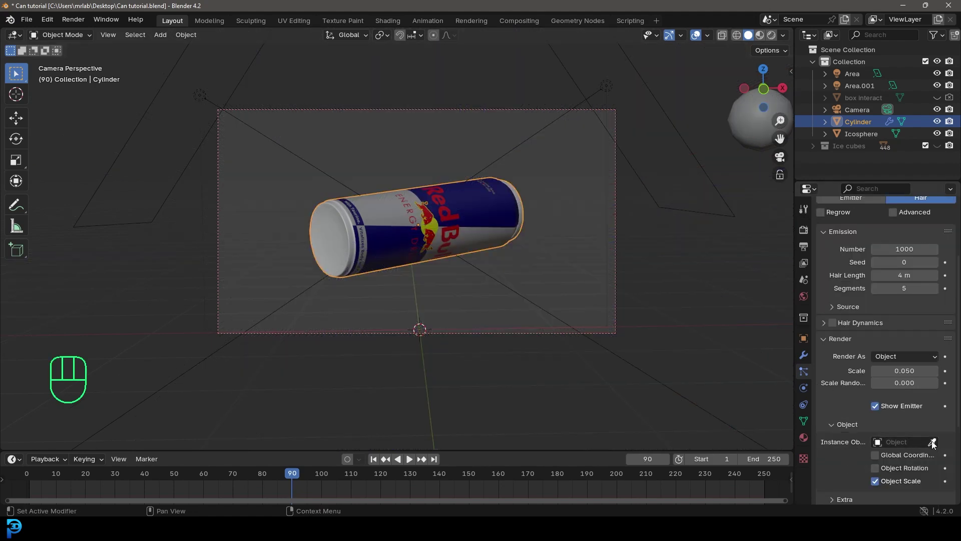
left_click(938, 447)
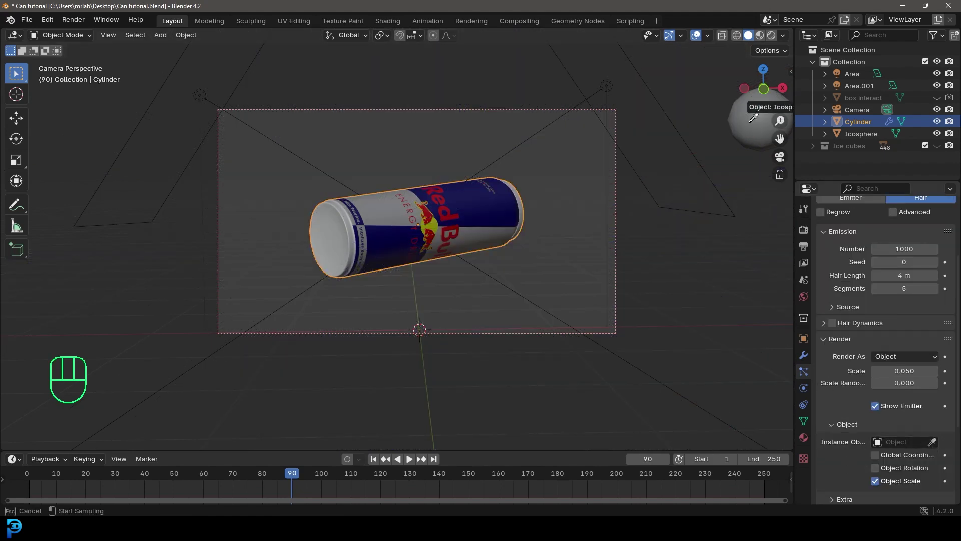
left_click_drag(722, 161, 673, 230)
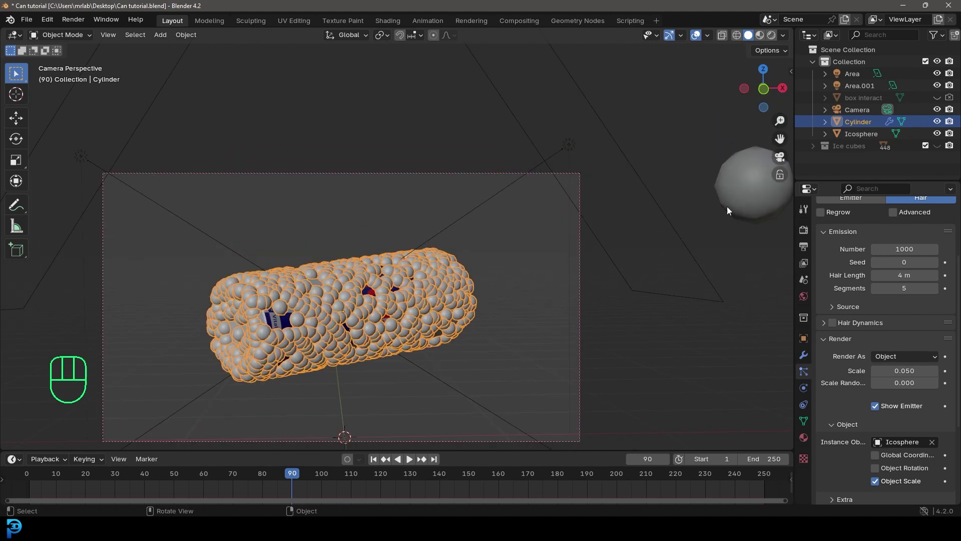